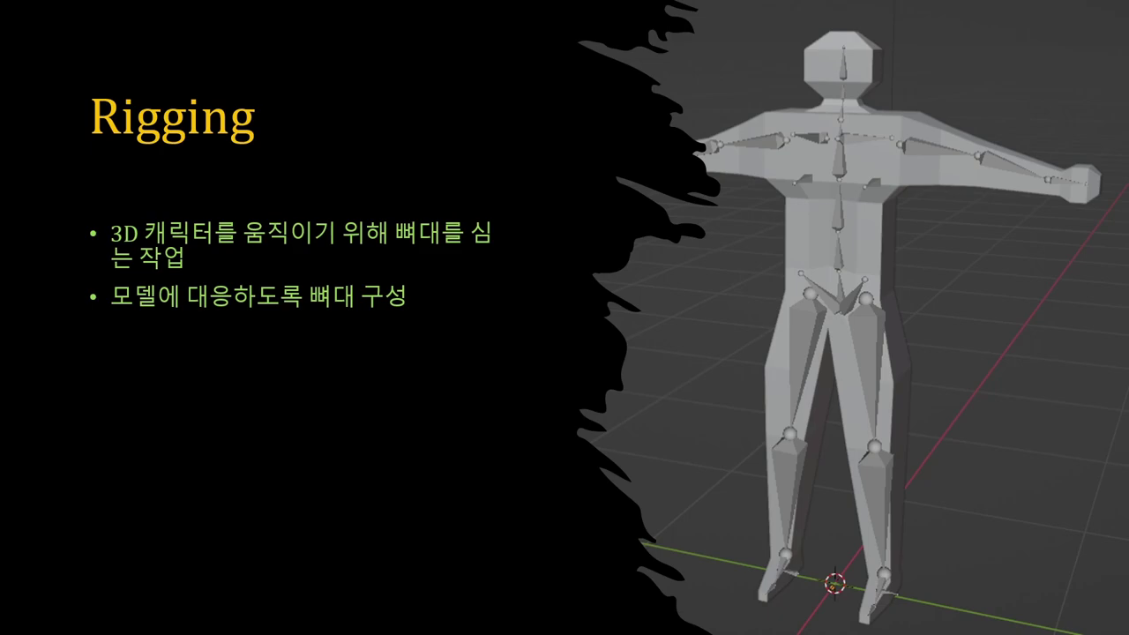
# Step: Bring Blender forward on its default scene with cube, camera and light
pyautogui.press('KP_Add')
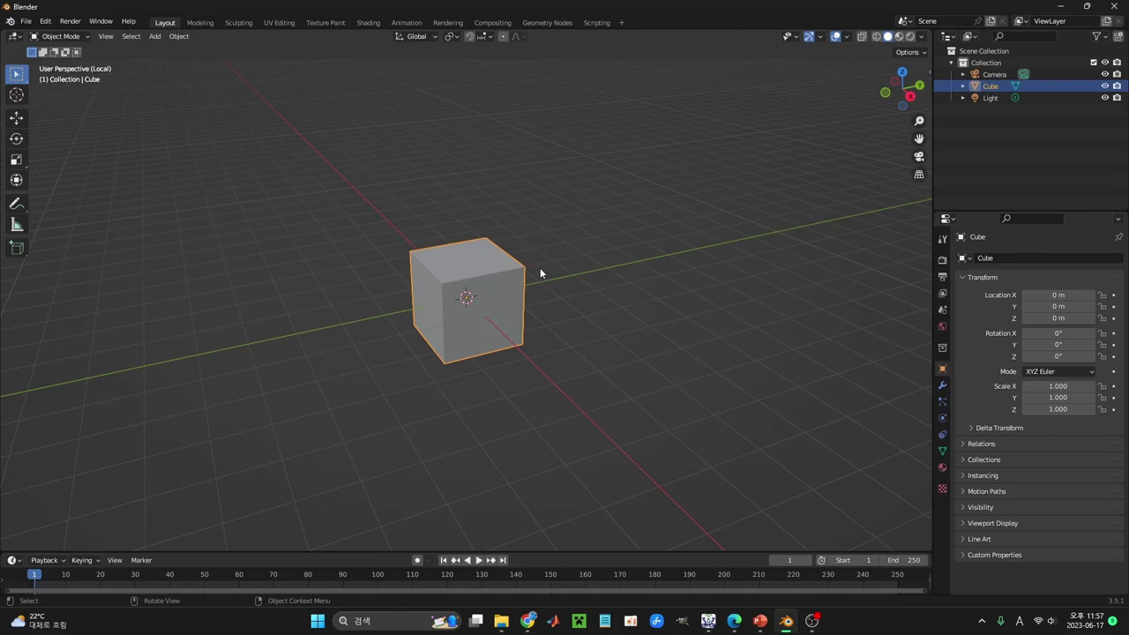
# Step: Select and delete every object so the default cube, camera and light are gone
pyautogui.press('a')
pyautogui.moveTo(529, 296); pyautogui.dragTo(477, 295)
pyautogui.press('a')
pyautogui.press('a')
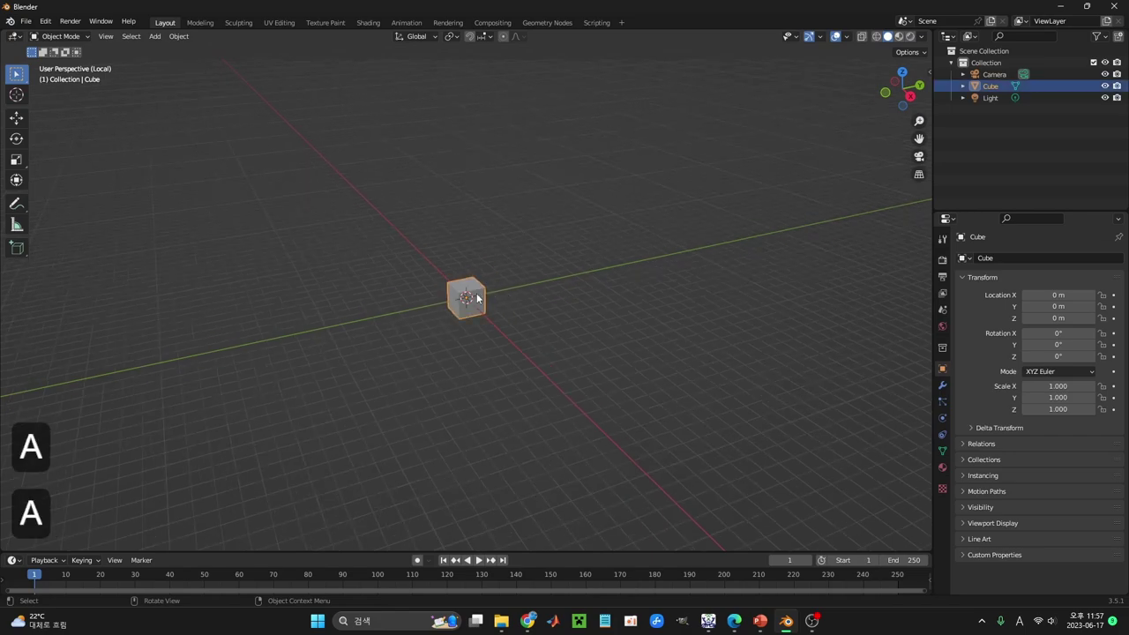
pyautogui.press('Delete')
pyautogui.click(970, 77)
pyautogui.click(978, 75)
pyautogui.click(983, 104)
pyautogui.press('shift+Delete')
pyautogui.scroll(3)
# Step: Add a cylinder, shrink it, stretch it along Z into a tall thin column, then deselect it
pyautogui.press('shift+a')
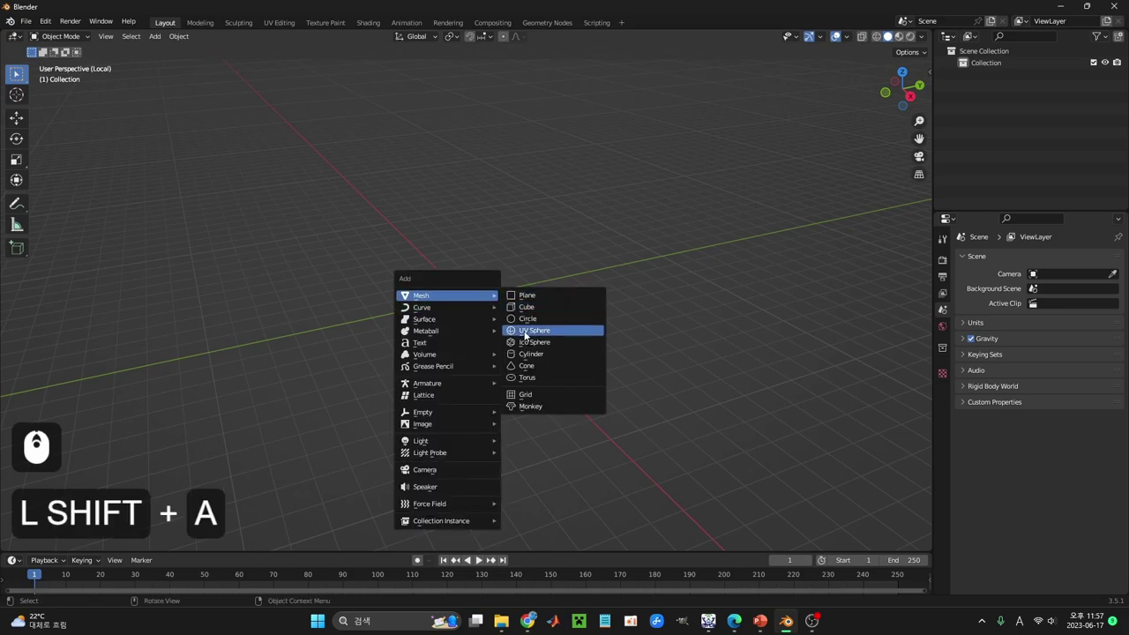
pyautogui.click(543, 360)
pyautogui.press('s')
pyautogui.click(539, 334)
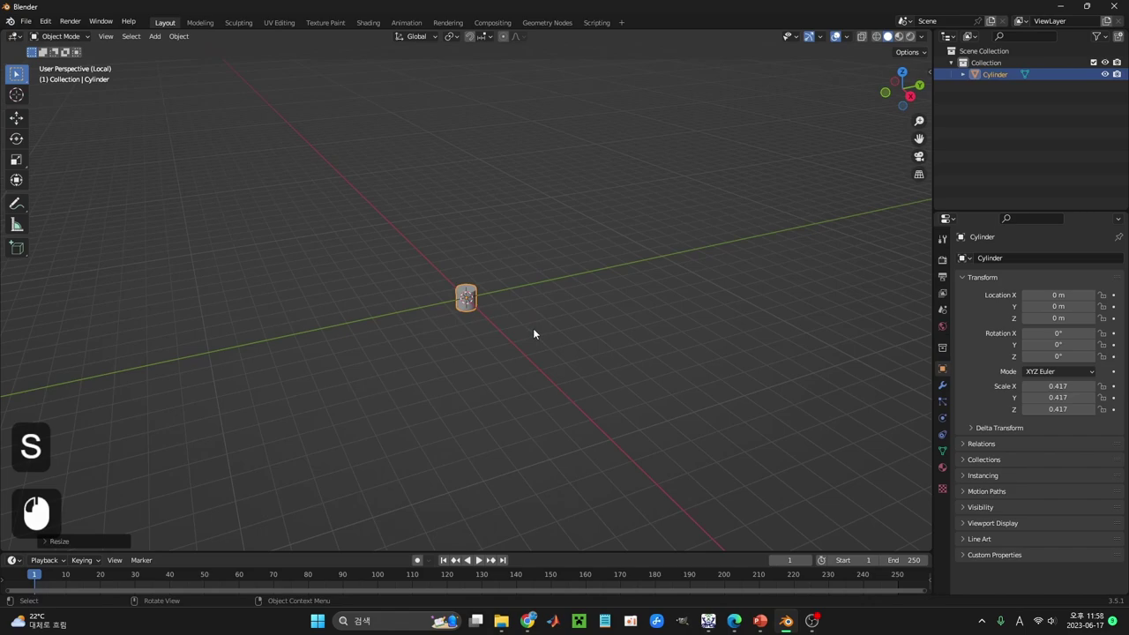
pyautogui.press('s')
pyautogui.press('z')
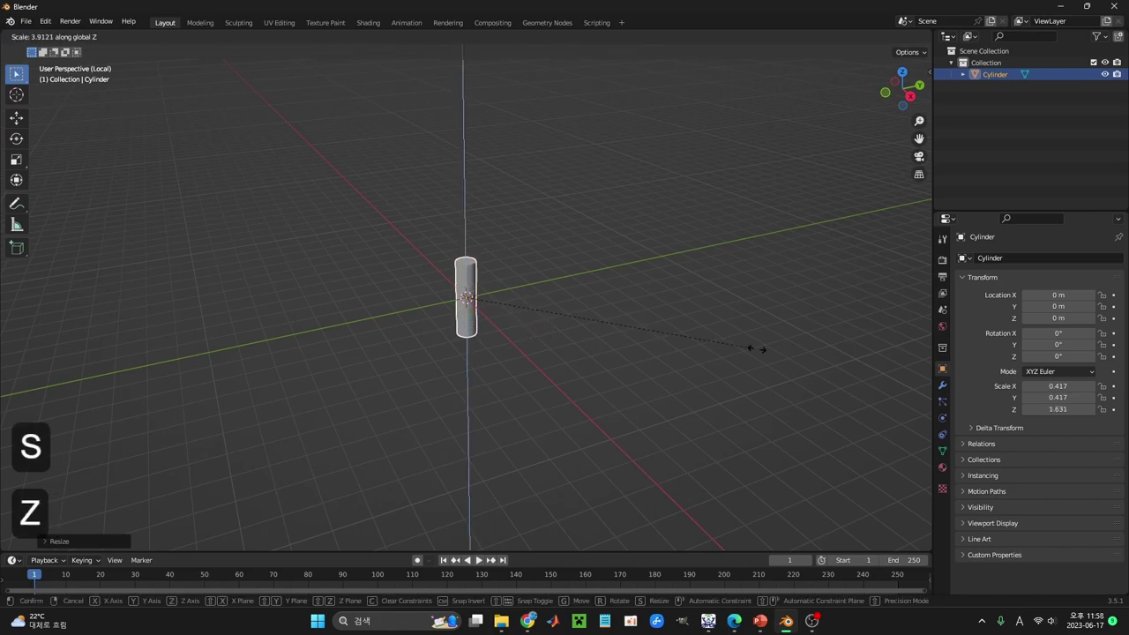
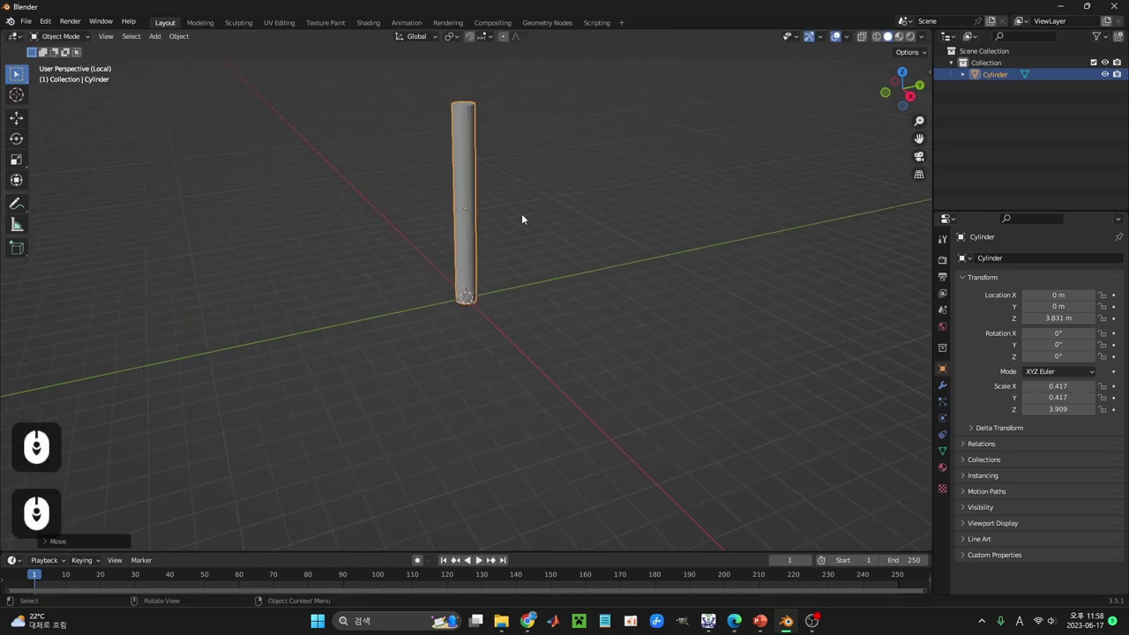
pyautogui.press('a')
pyautogui.press('a')
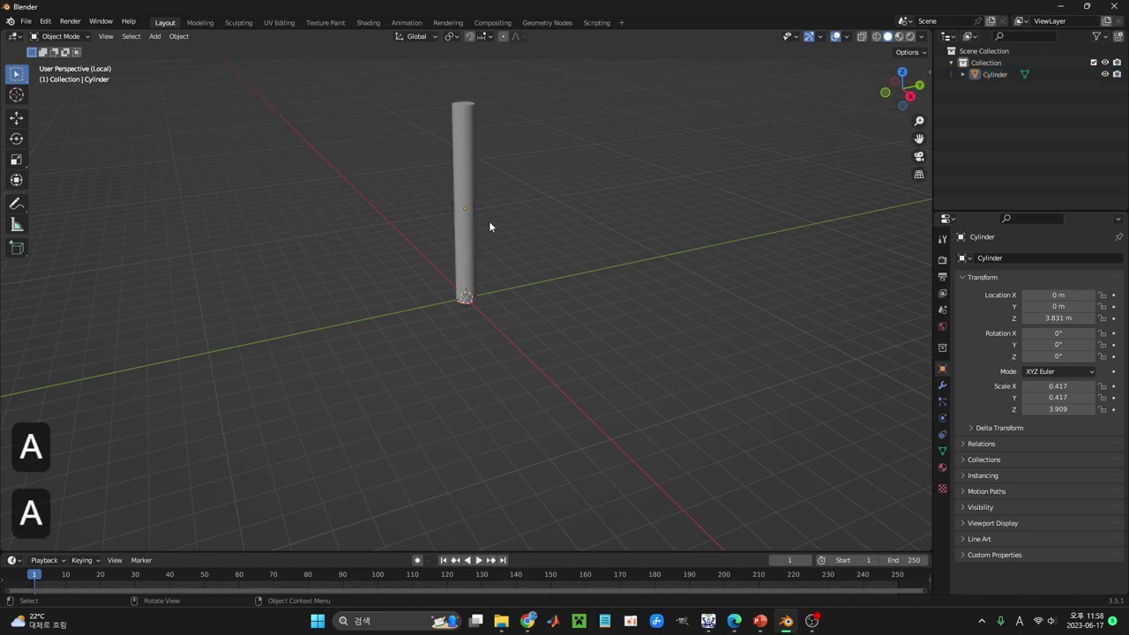
pyautogui.press('shift+a')
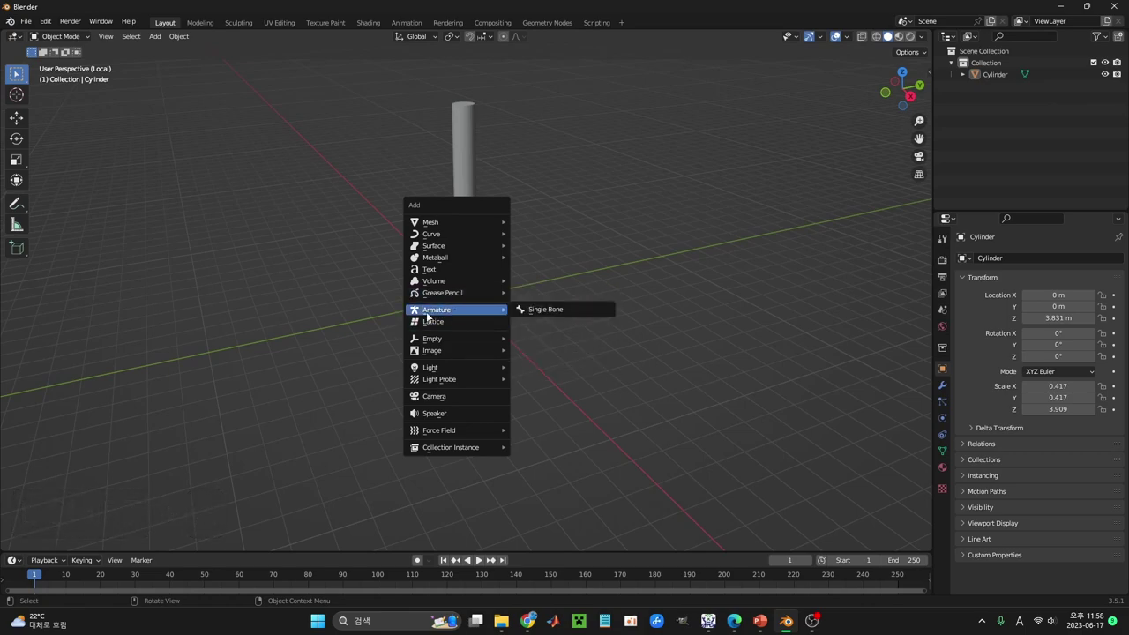
# Step: Add a single-bone armature and leave it sitting at the origin at the cylinder's base
pyautogui.click(527, 314)
pyautogui.middleClick(501, 298)
pyautogui.scroll(3)
pyautogui.scroll(-3)
pyautogui.press('g')
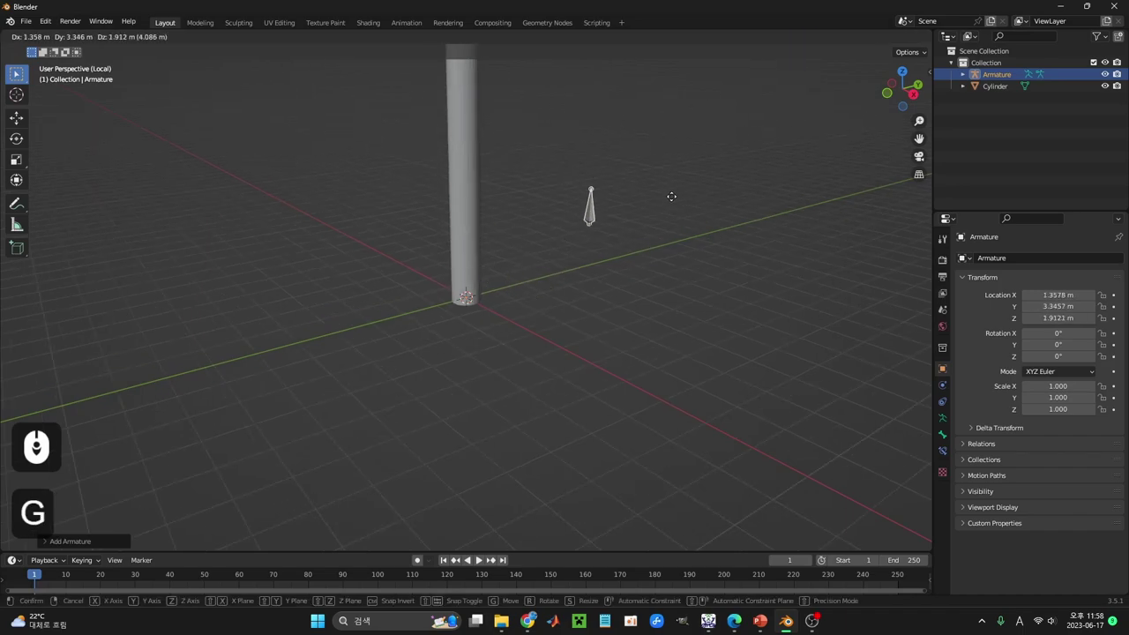
pyautogui.click(674, 200)
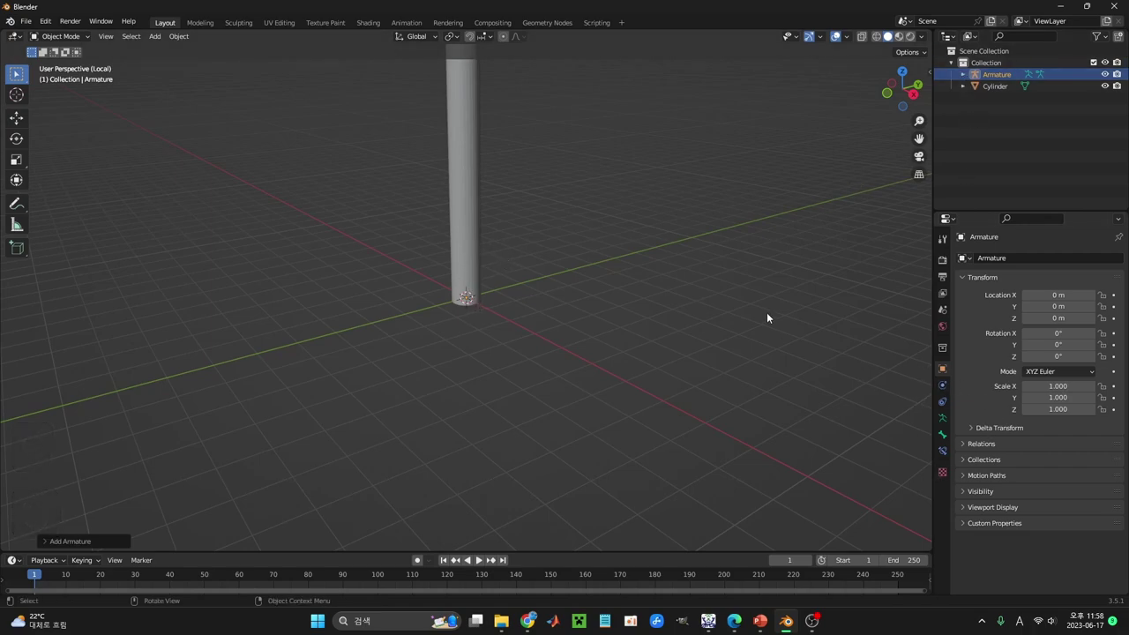
# Step: Enable In Front in the armature's Viewport Display so it shows through the cylinder
pyautogui.click(976, 76)
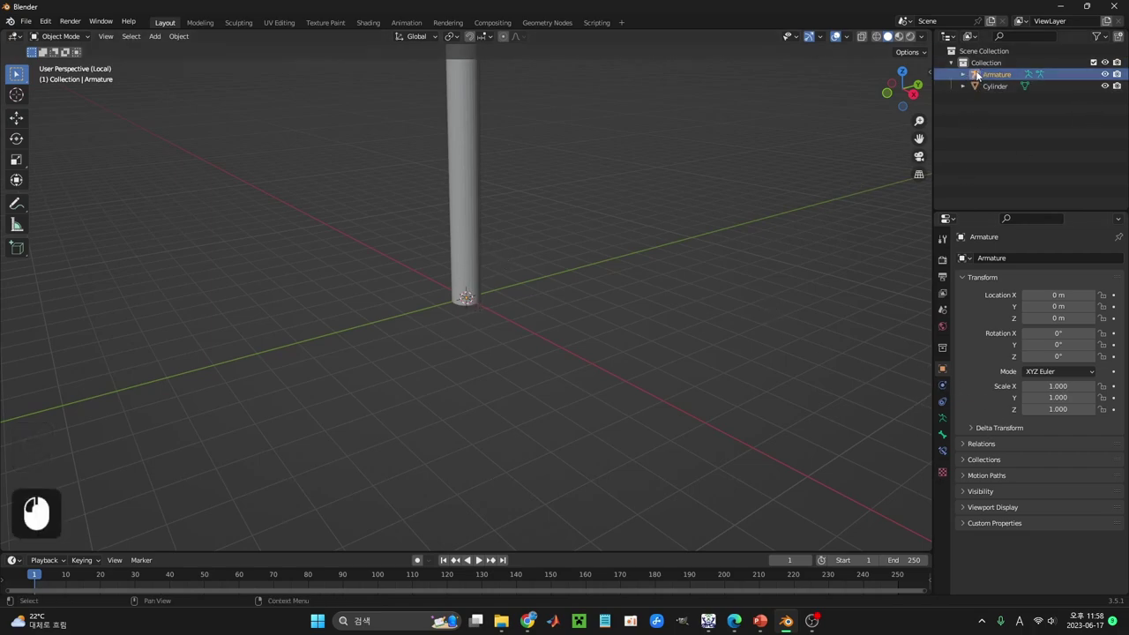
pyautogui.click(966, 513)
pyautogui.scroll(-3)
pyautogui.click(1031, 539)
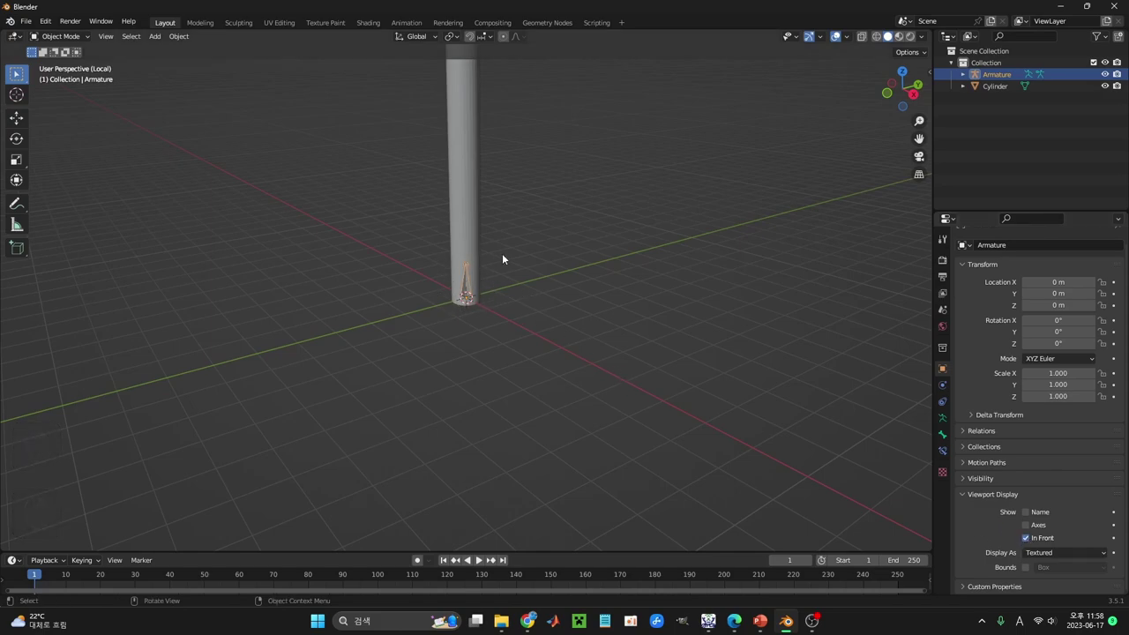
pyautogui.scroll(3)
pyautogui.scroll(-3)
pyautogui.scroll(3)
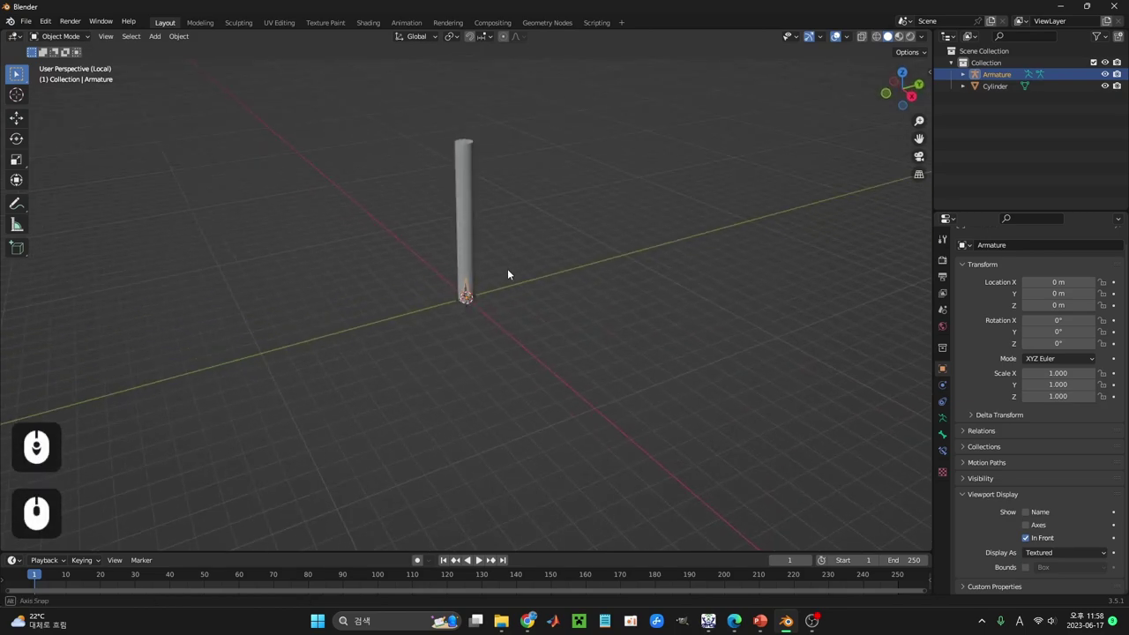
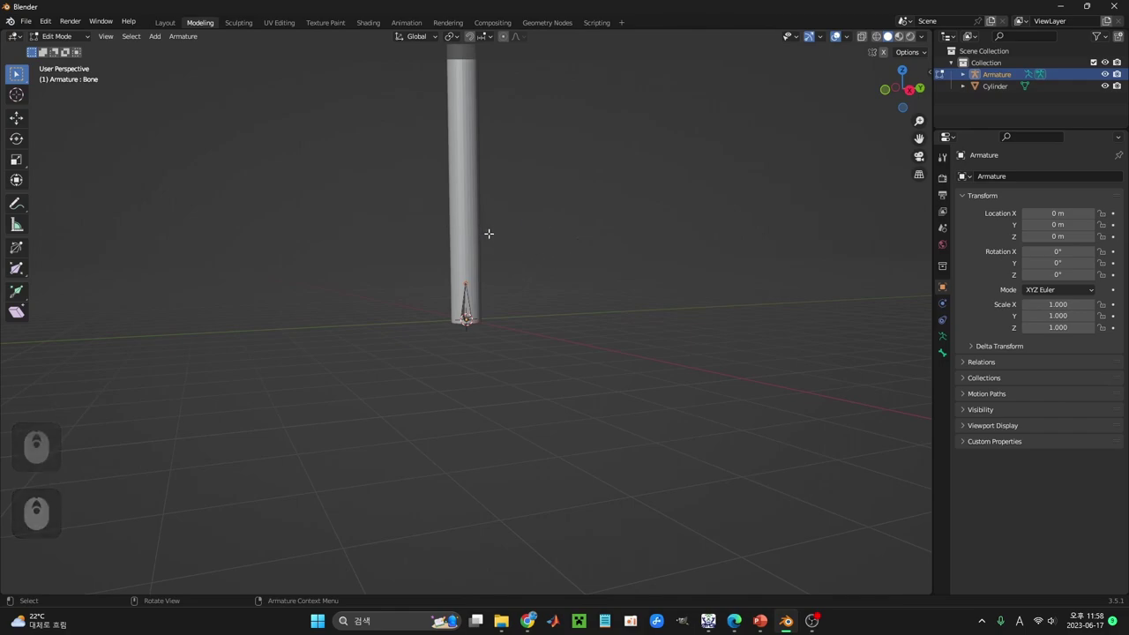
# Step: Extrude four bones up the cylinder plus one sideways, then return to the Layout workspace
pyautogui.press('e')
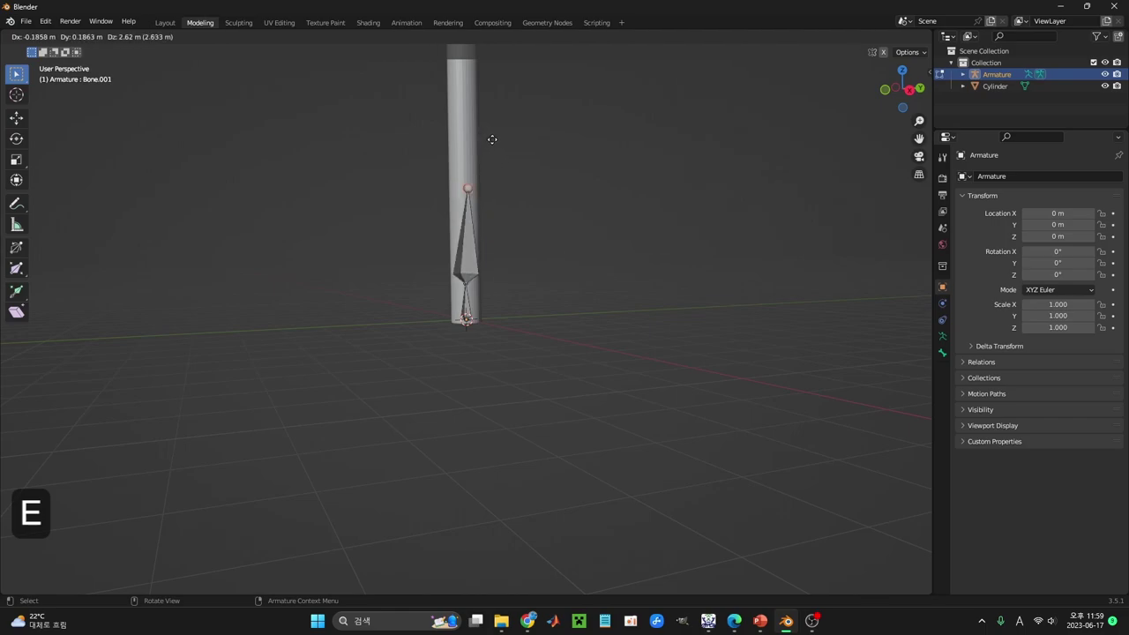
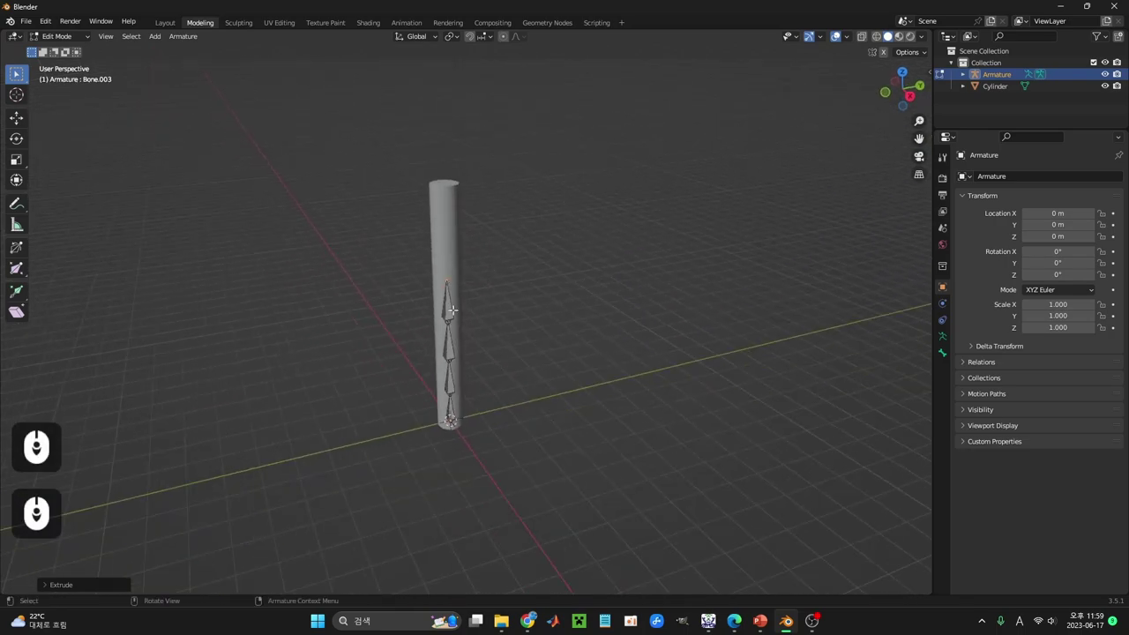
pyautogui.scroll(-3)
pyautogui.scroll(-3)
pyautogui.moveTo(966, 76); pyautogui.dragTo(902, 110)
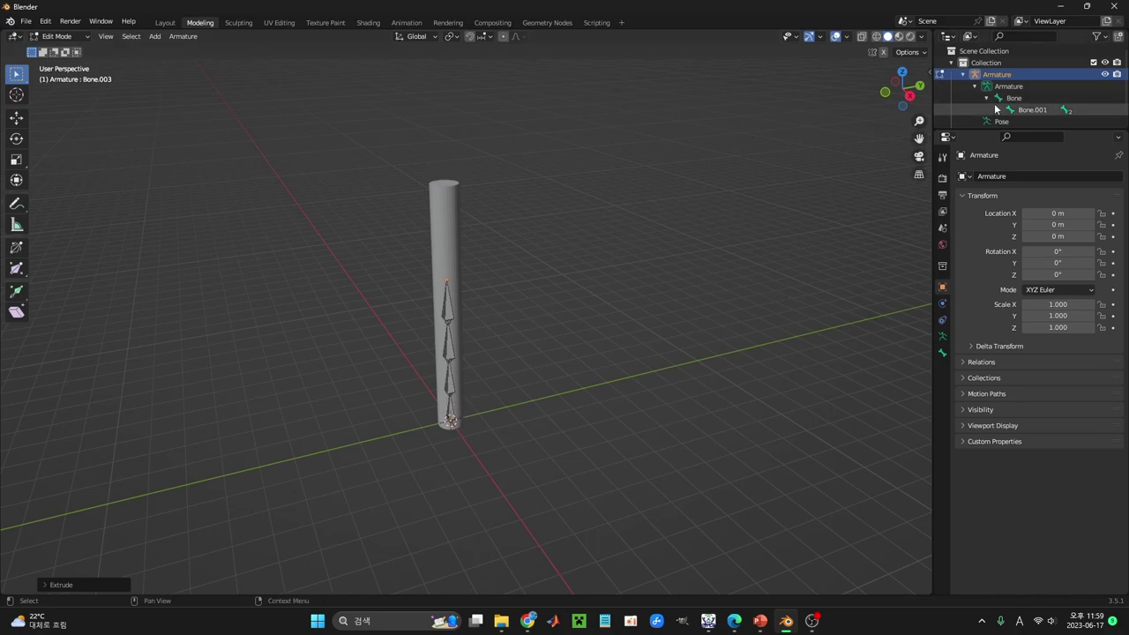
pyautogui.click(998, 99)
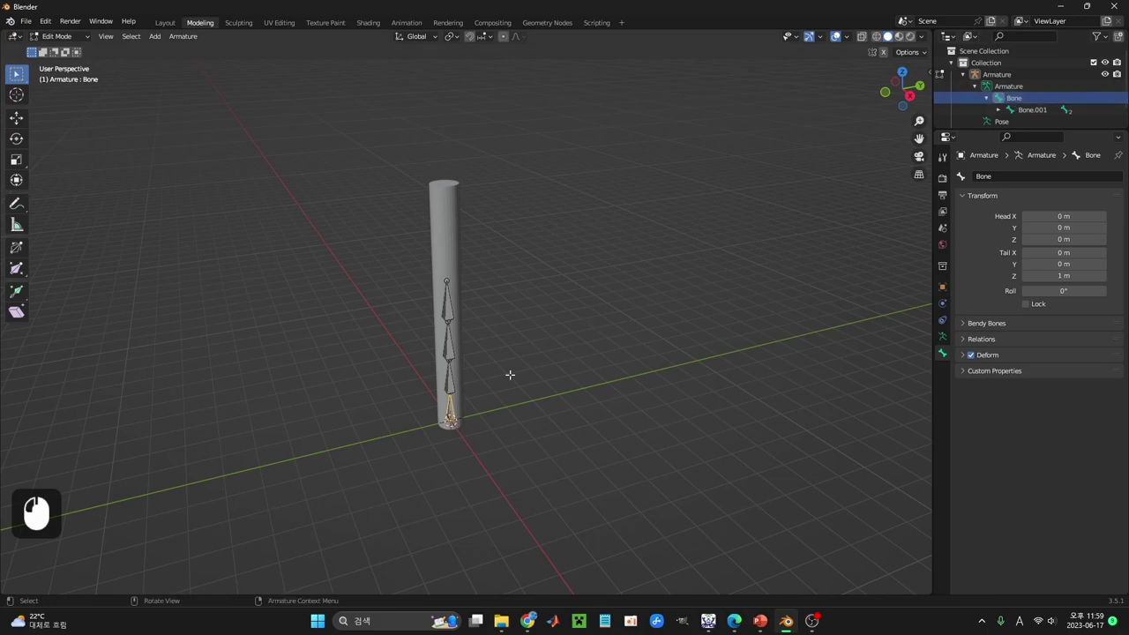
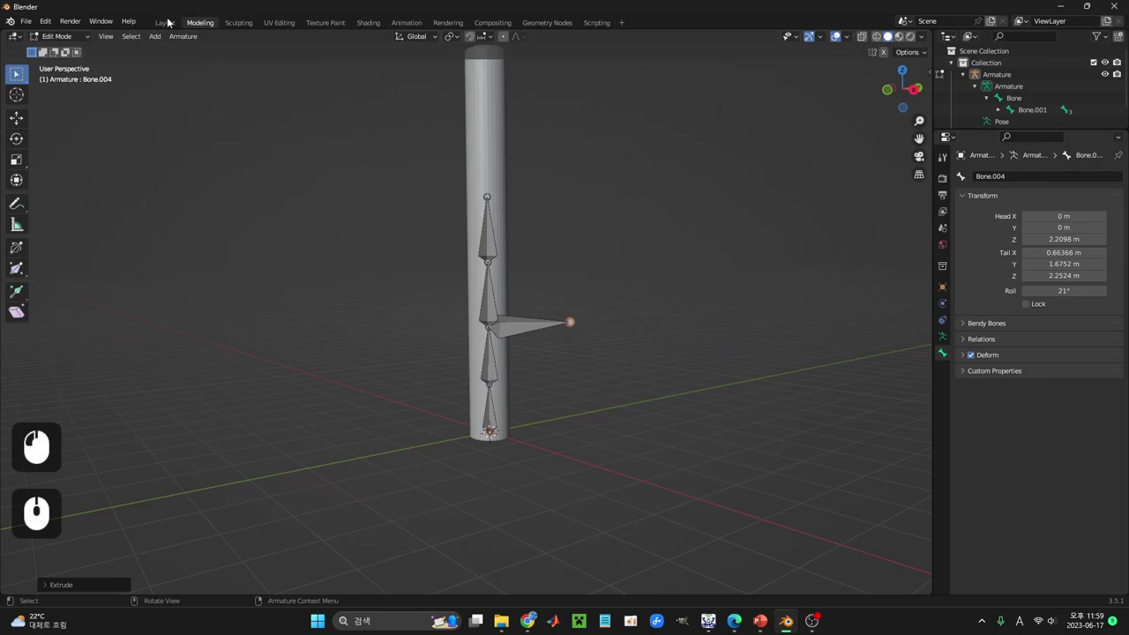
pyautogui.click(171, 24)
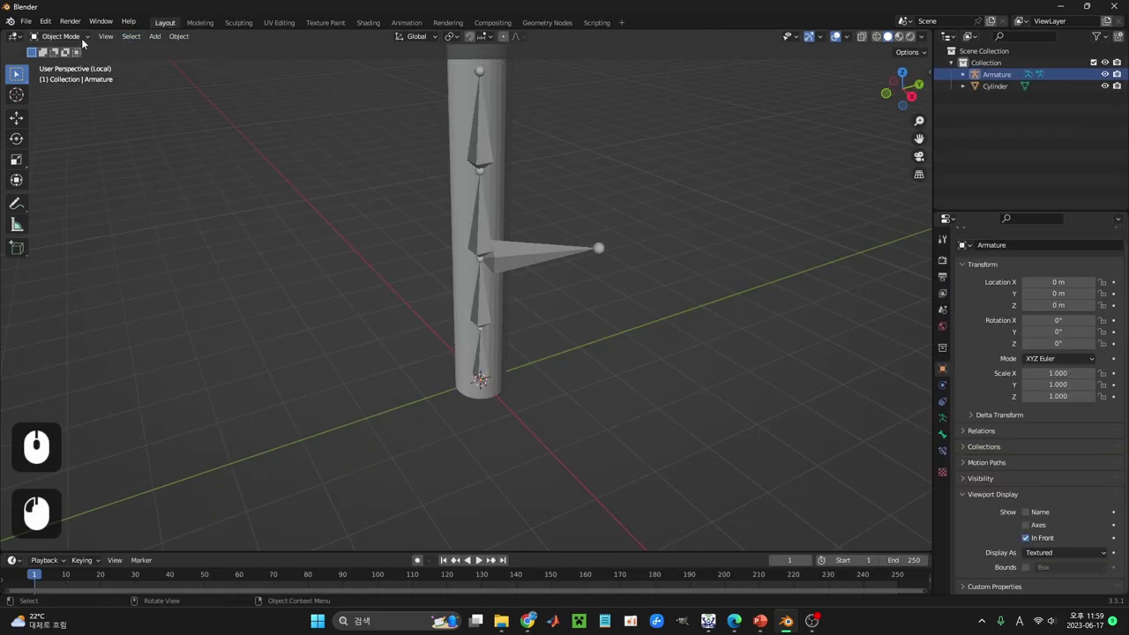
# Step: Enter Pose Mode on the armature and test-rotate the second bone to swing the chain above it
pyautogui.click(484, 308)
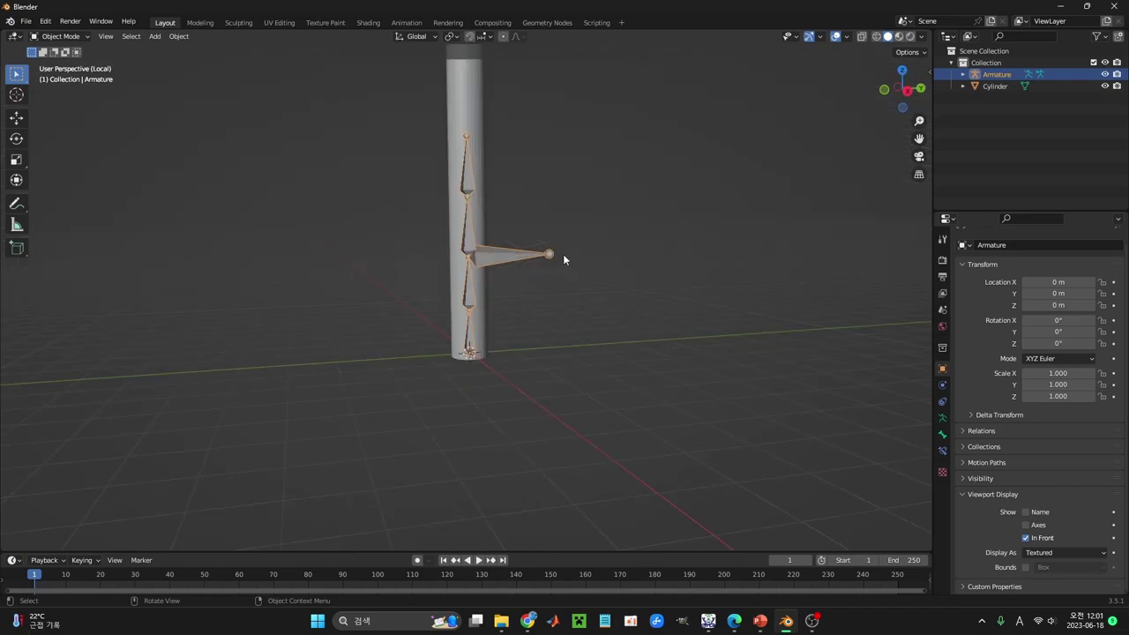
pyautogui.press('ctrl+Tab')
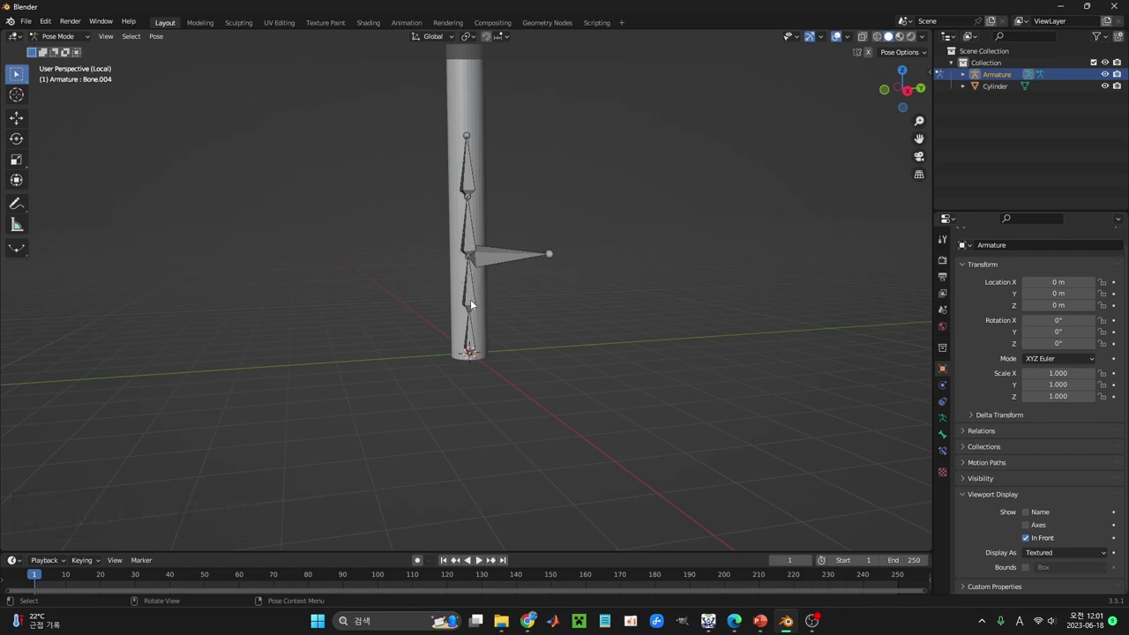
pyautogui.moveTo(472, 341); pyautogui.dragTo(481, 299)
pyautogui.press('r')
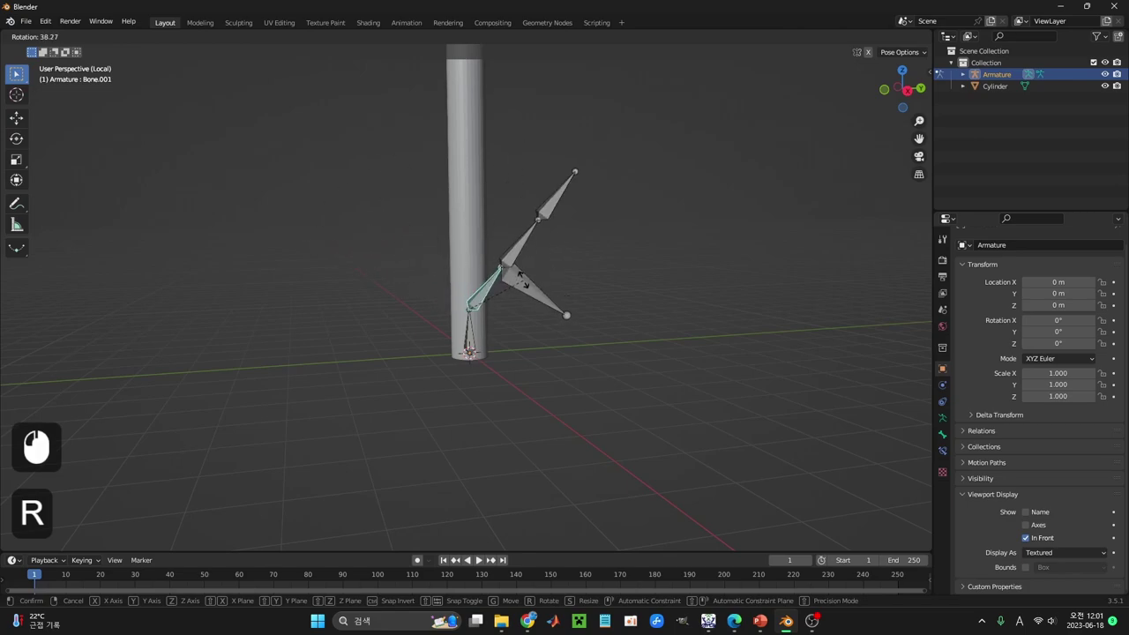
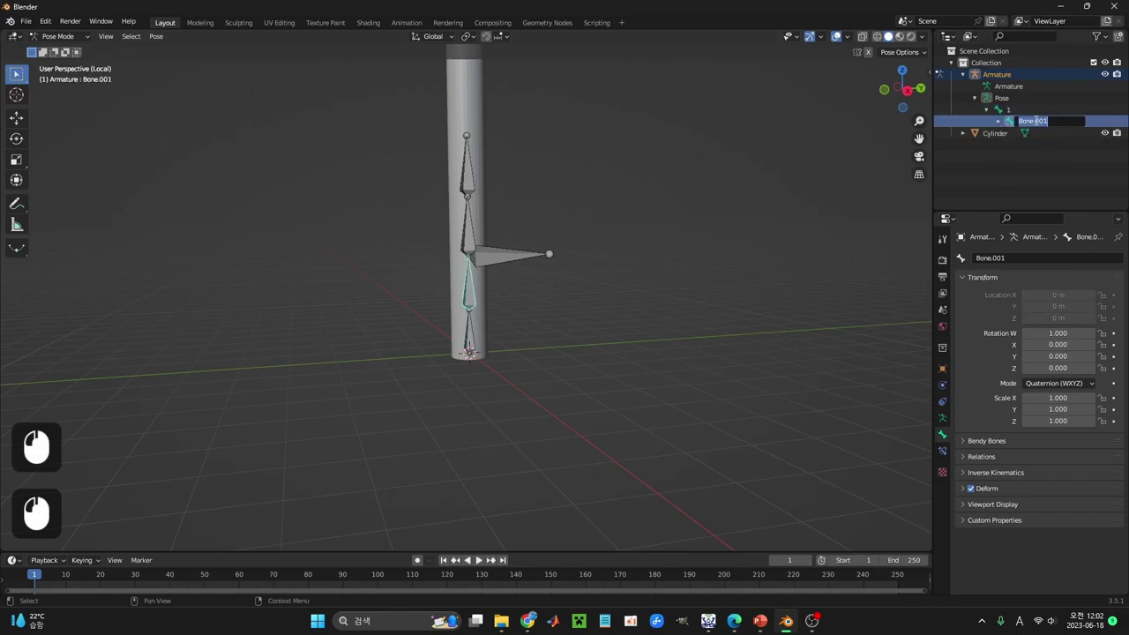
# Step: Rename the next bones 2 and onward, then test-rotate the whole chain from base bone 1
pyautogui.press('2')
pyautogui.doubleClick(1000, 122)
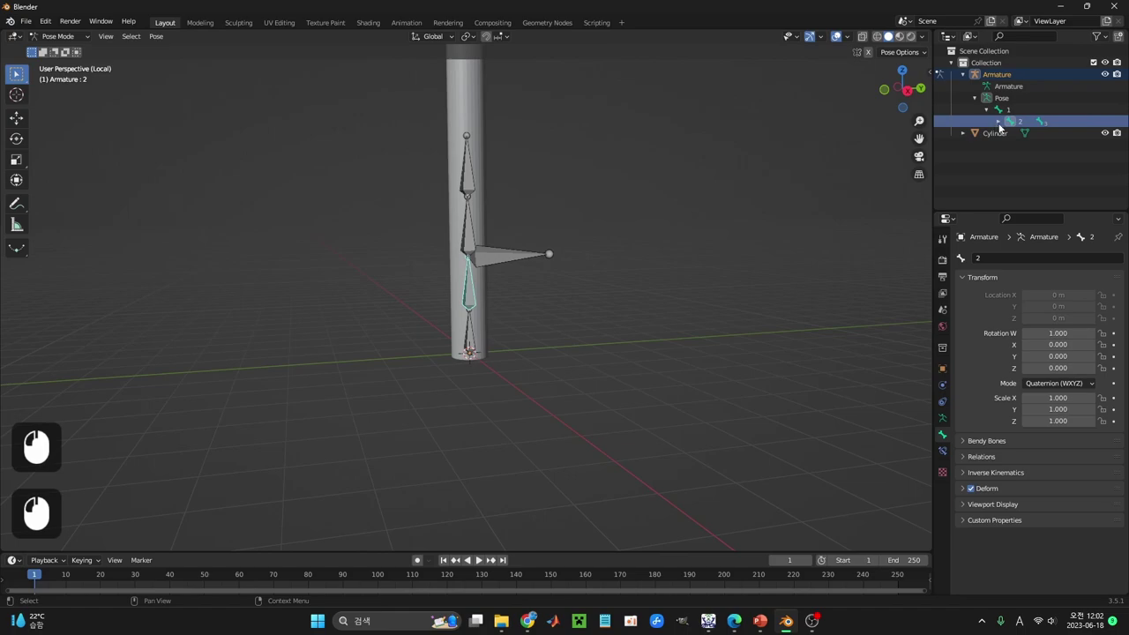
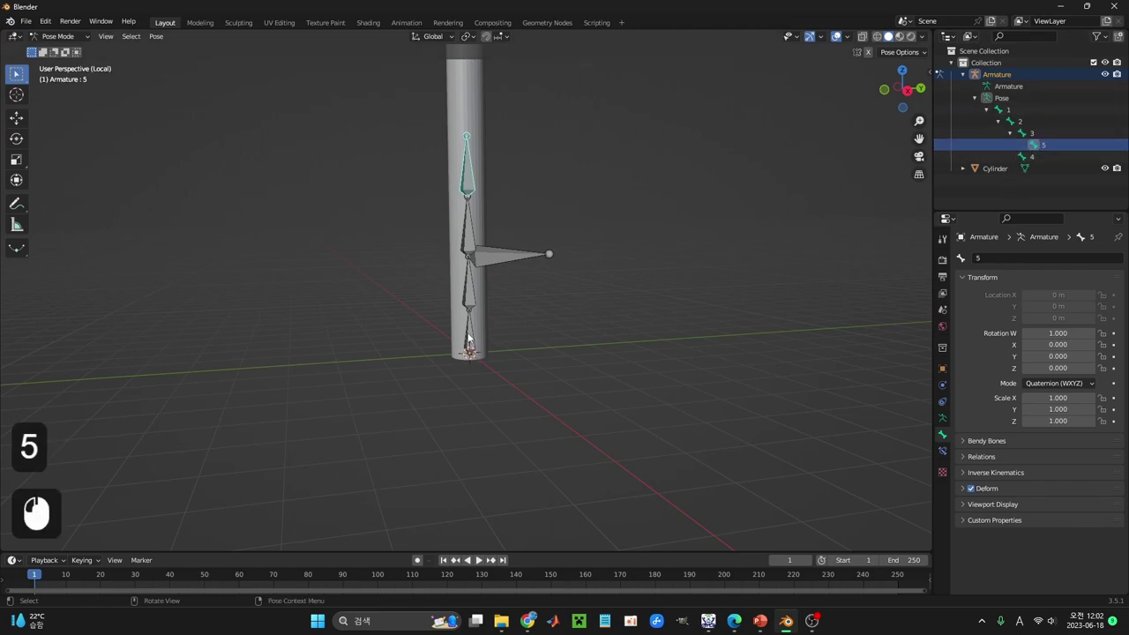
pyautogui.click(471, 336)
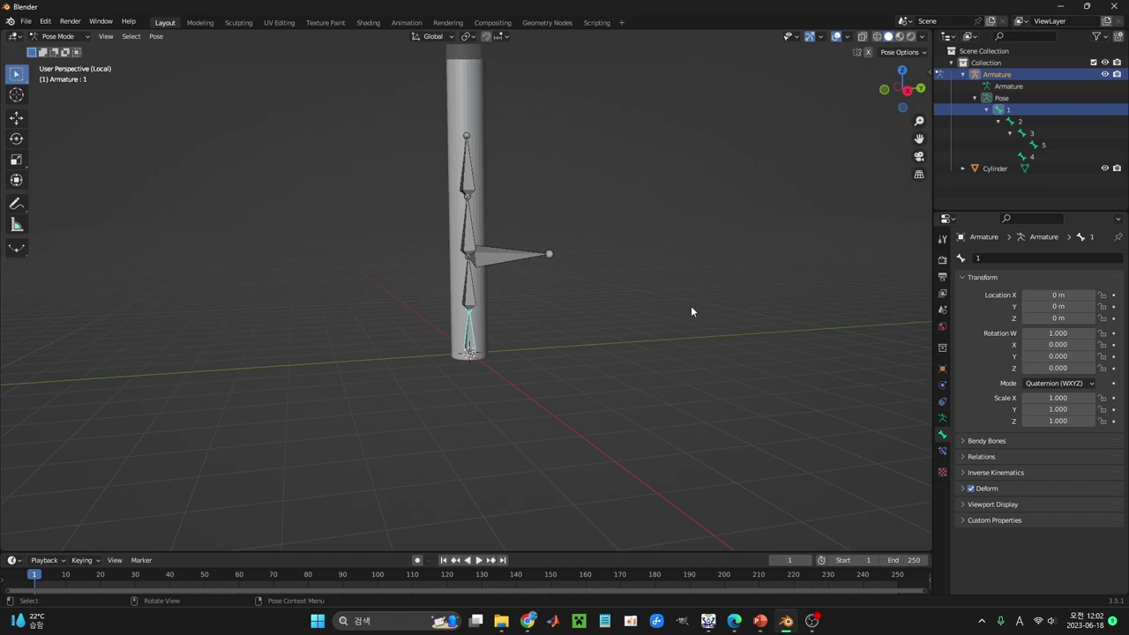
pyautogui.press('r')
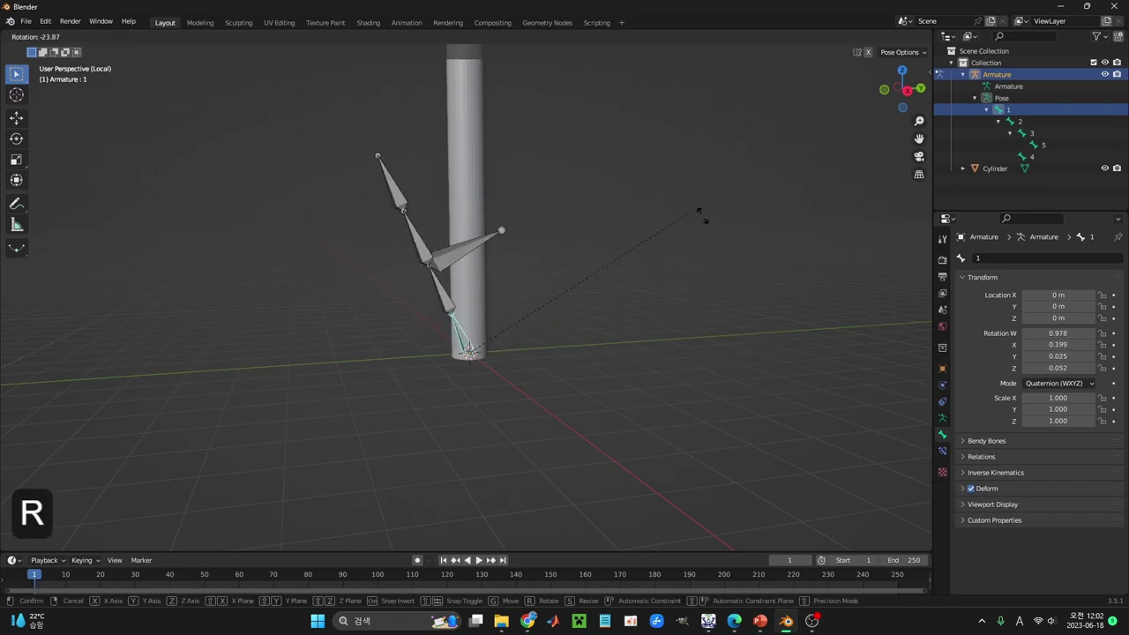
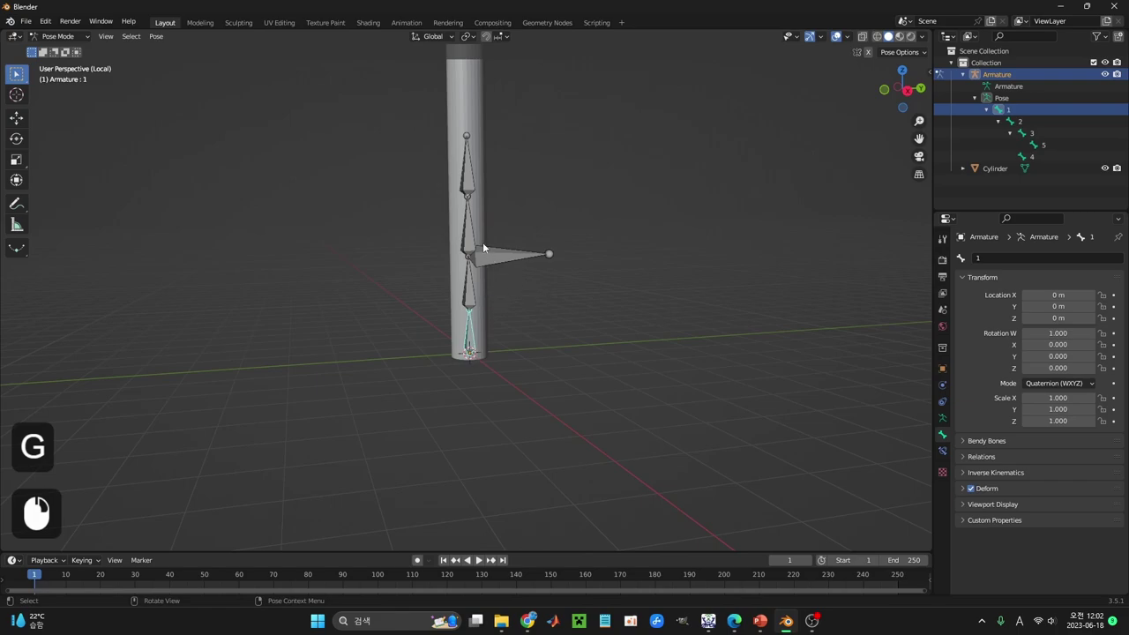
# Step: Test-rotate bone 3 so only the top moves, then select the sideways bone
pyautogui.click(471, 242)
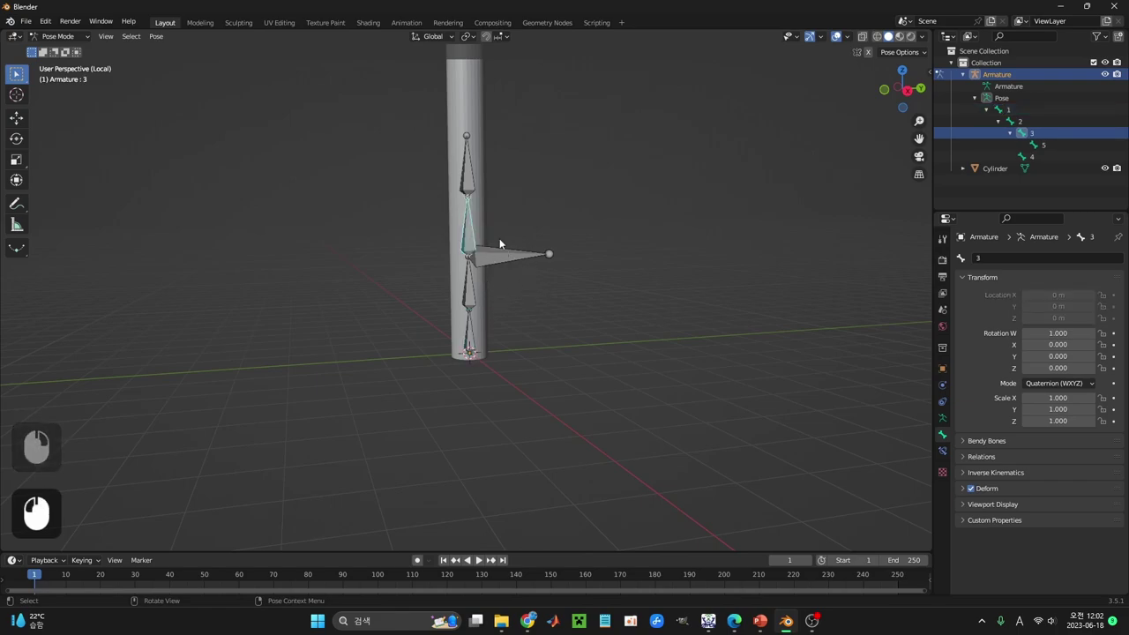
pyautogui.click(468, 301)
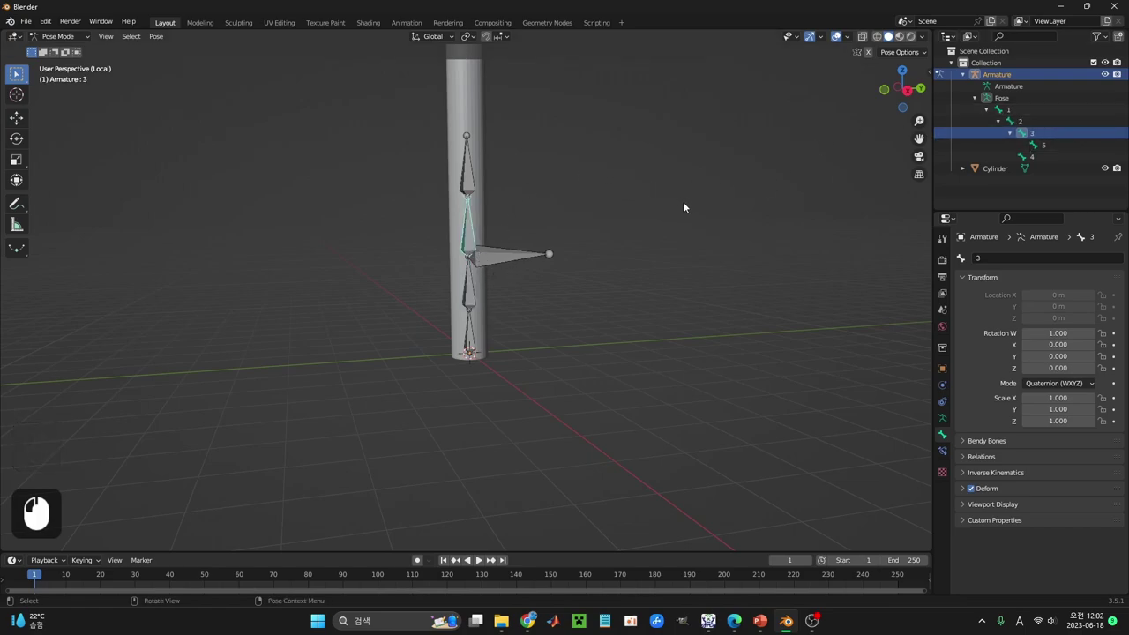
pyautogui.click(687, 197)
pyautogui.press('r')
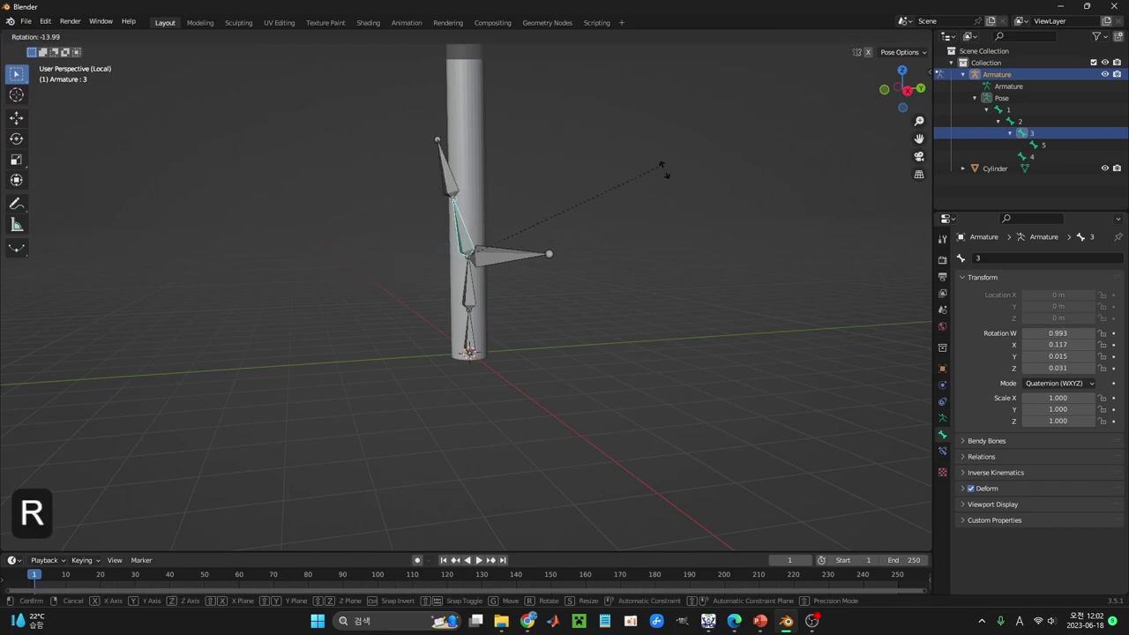
pyautogui.moveTo(625, 144); pyautogui.dragTo(487, 257)
pyautogui.moveTo(487, 258); pyautogui.dragTo(477, 248)
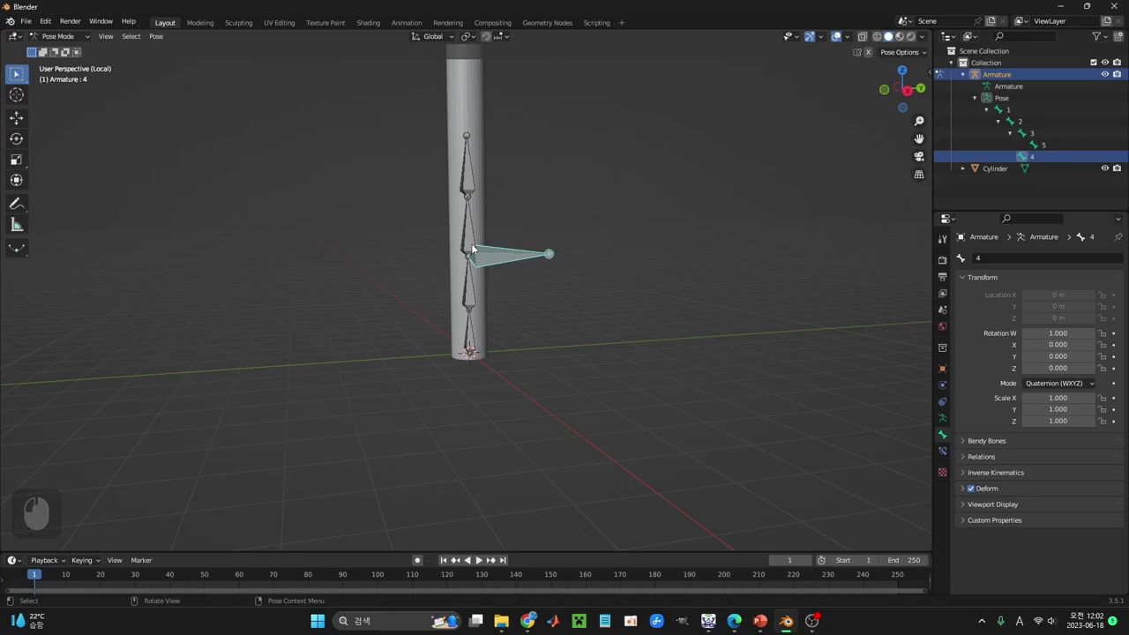
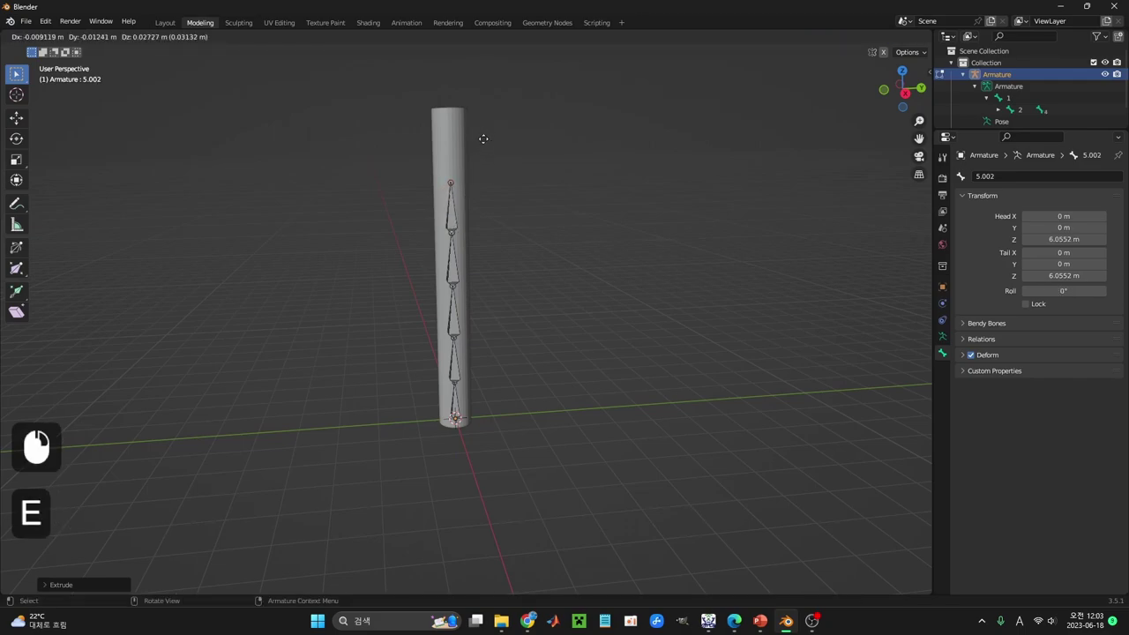
# Step: Extrude the top bone straight up along Z to the cylinder's top and return to Object Mode
pyautogui.press('z')
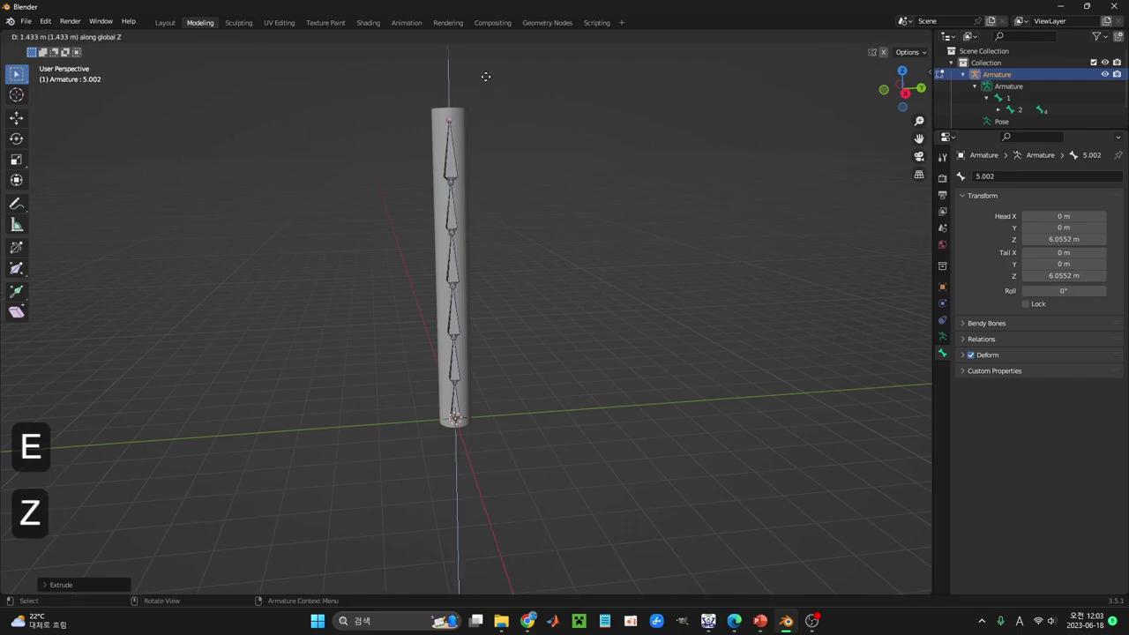
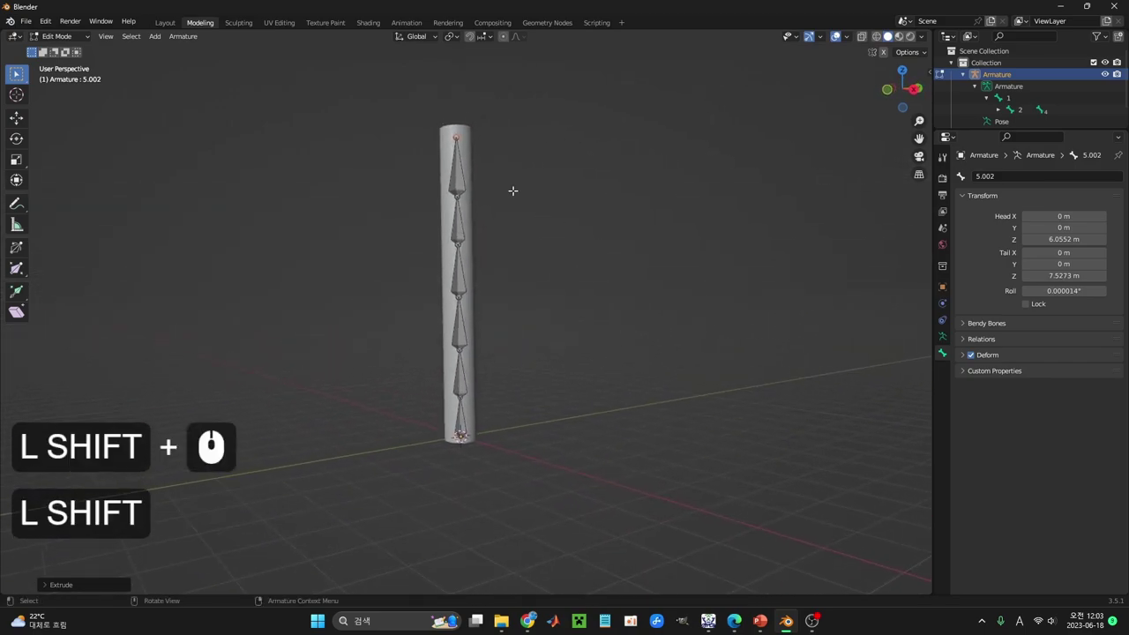
pyautogui.click(165, 23)
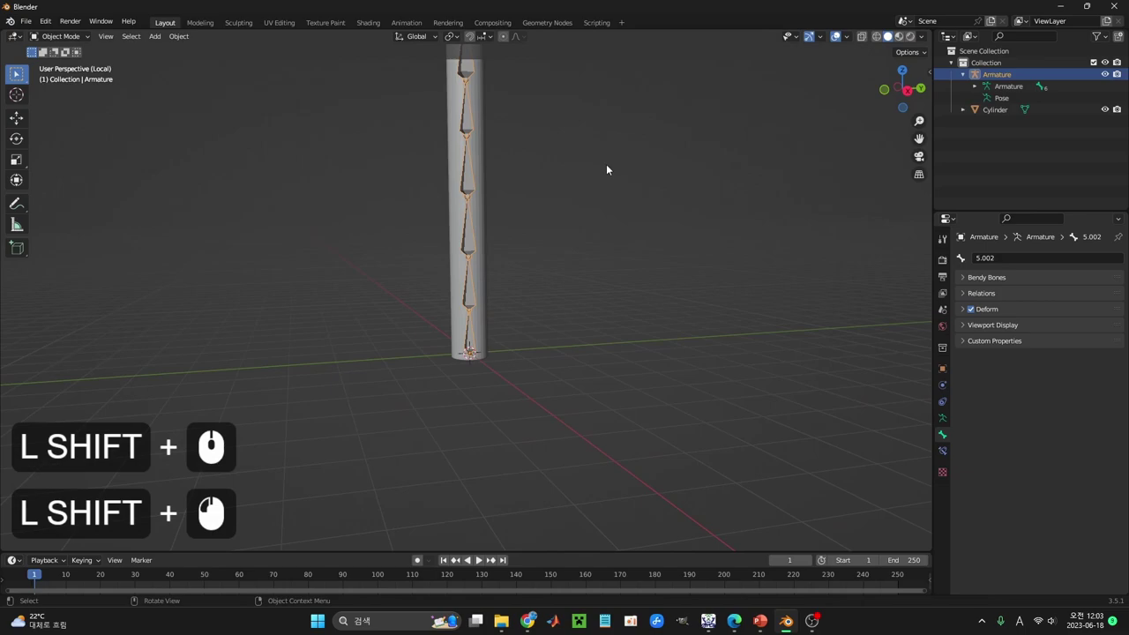
pyautogui.middleClick(611, 169)
pyautogui.middleClick(611, 188)
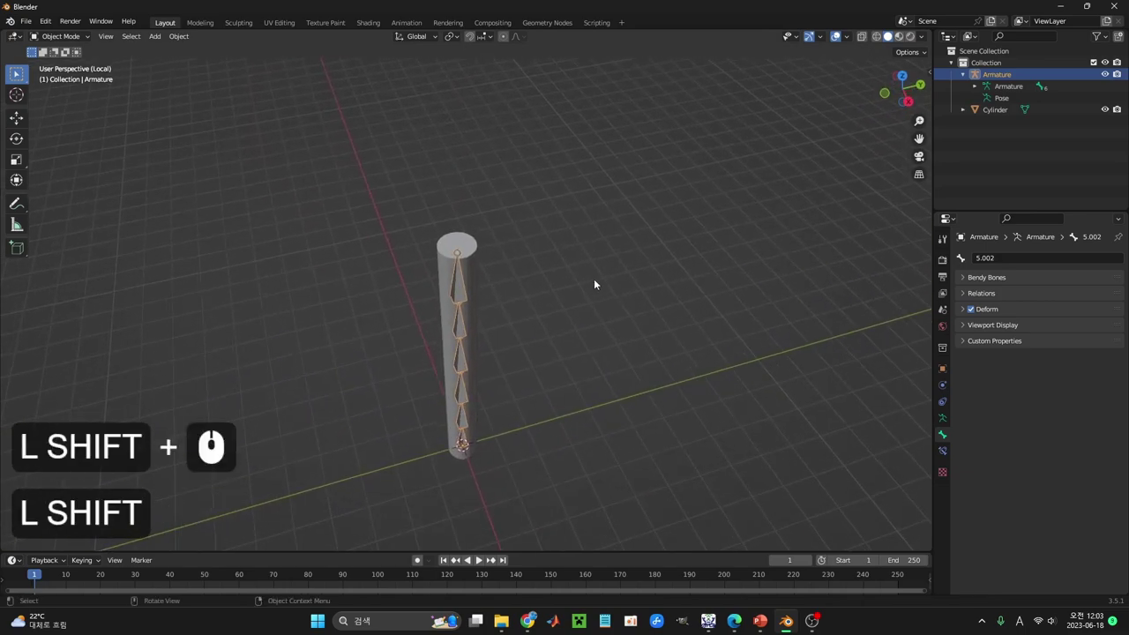
pyautogui.press('KP_Multiply')
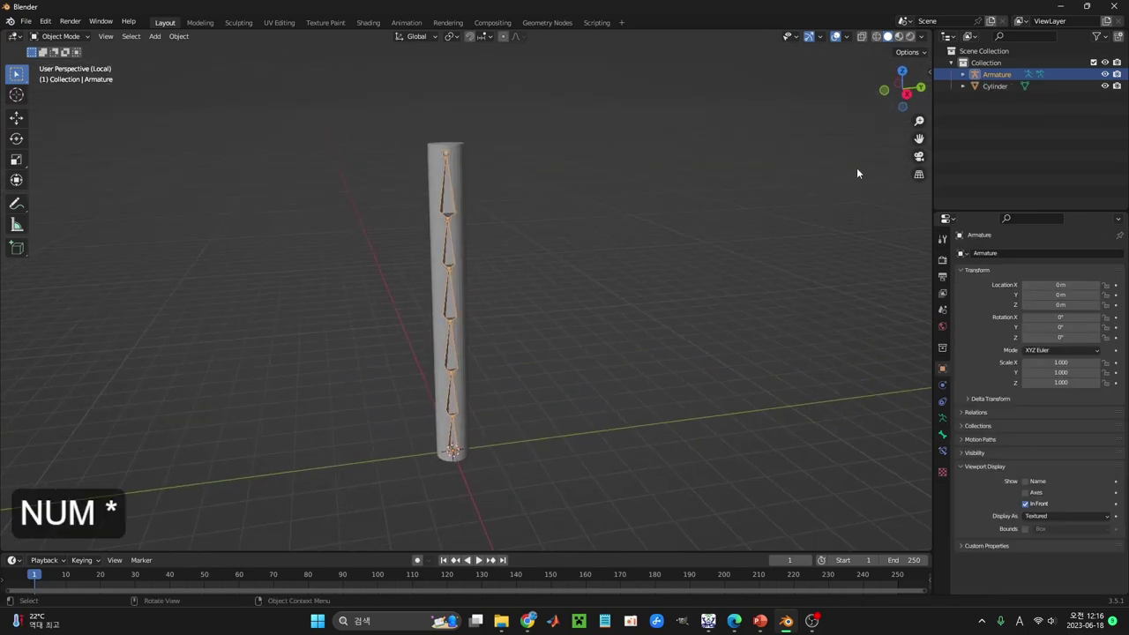
# Step: Give the Cylinder an Armature modifier with its Object set to Armature
pyautogui.moveTo(977, 88); pyautogui.dragTo(1015, 80)
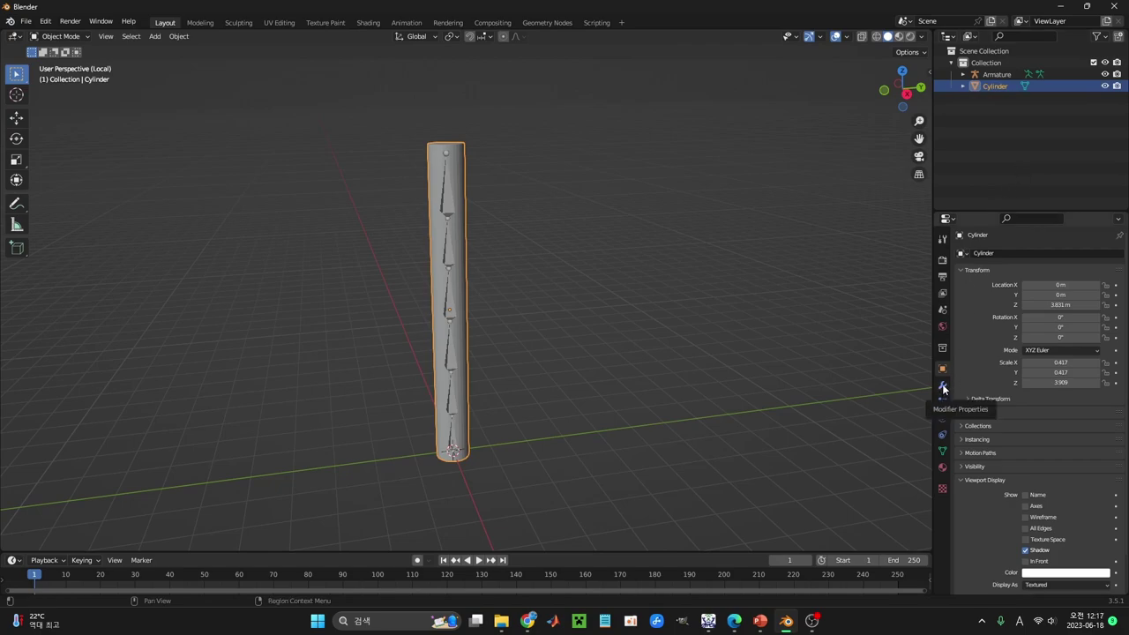
pyautogui.moveTo(948, 389); pyautogui.dragTo(1017, 258)
pyautogui.moveTo(1017, 259); pyautogui.dragTo(994, 268)
pyautogui.moveTo(1010, 286); pyautogui.dragTo(1032, 244)
pyautogui.press('KP_Add')
pyautogui.press('KP_Add')
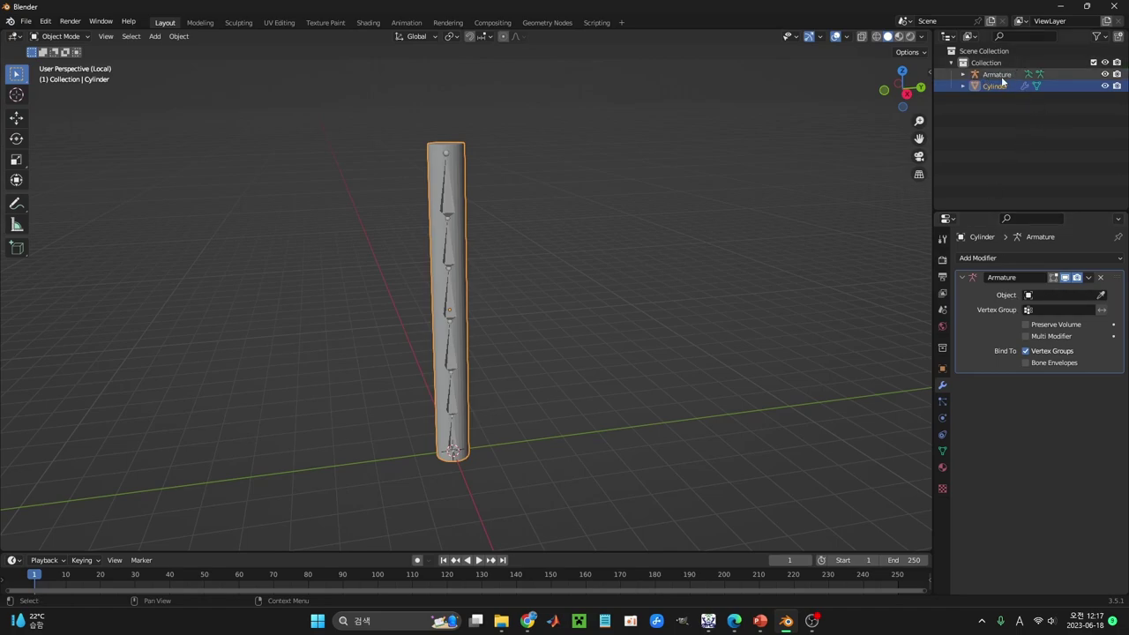
pyautogui.moveTo(1041, 294); pyautogui.dragTo(1005, 313)
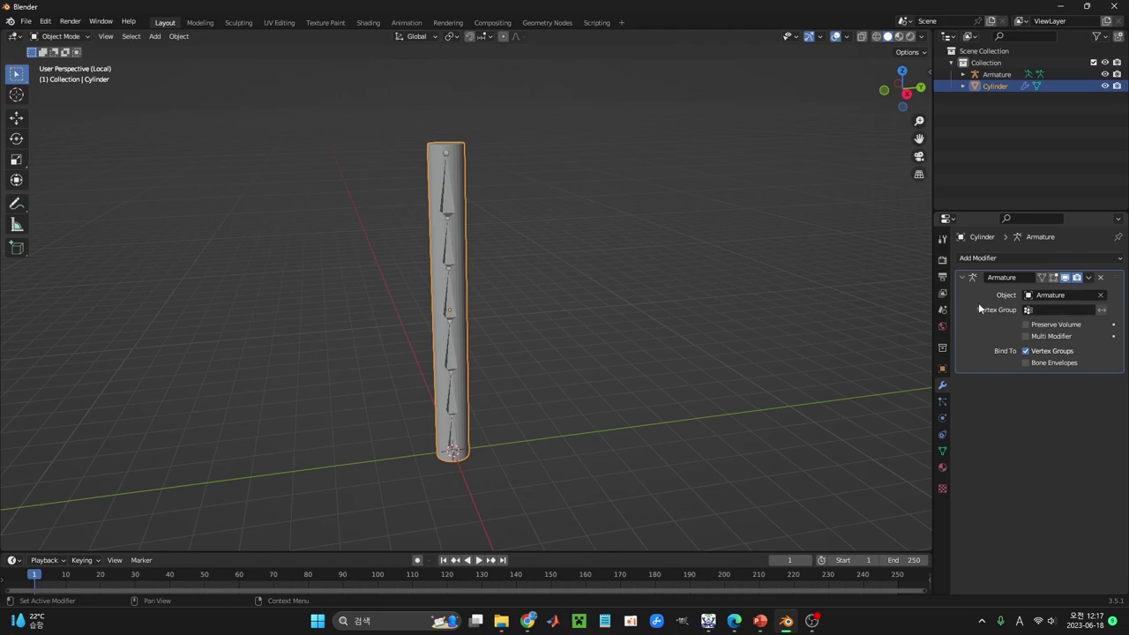
pyautogui.click(827, 20)
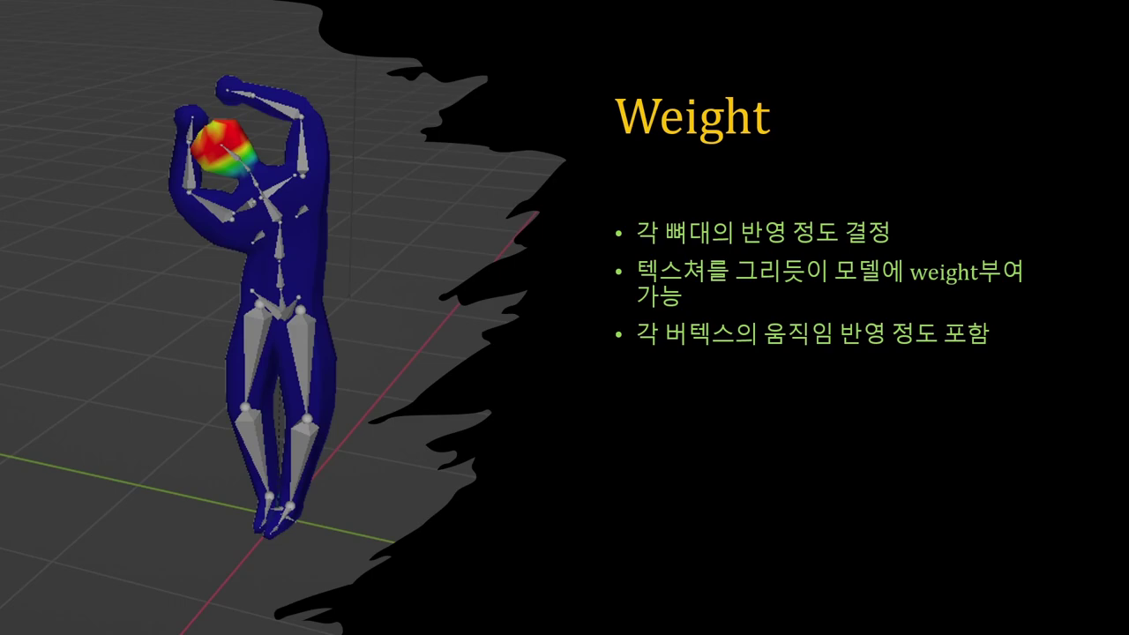
pyautogui.press('KP_Subtract')
pyautogui.press('KP_Add')
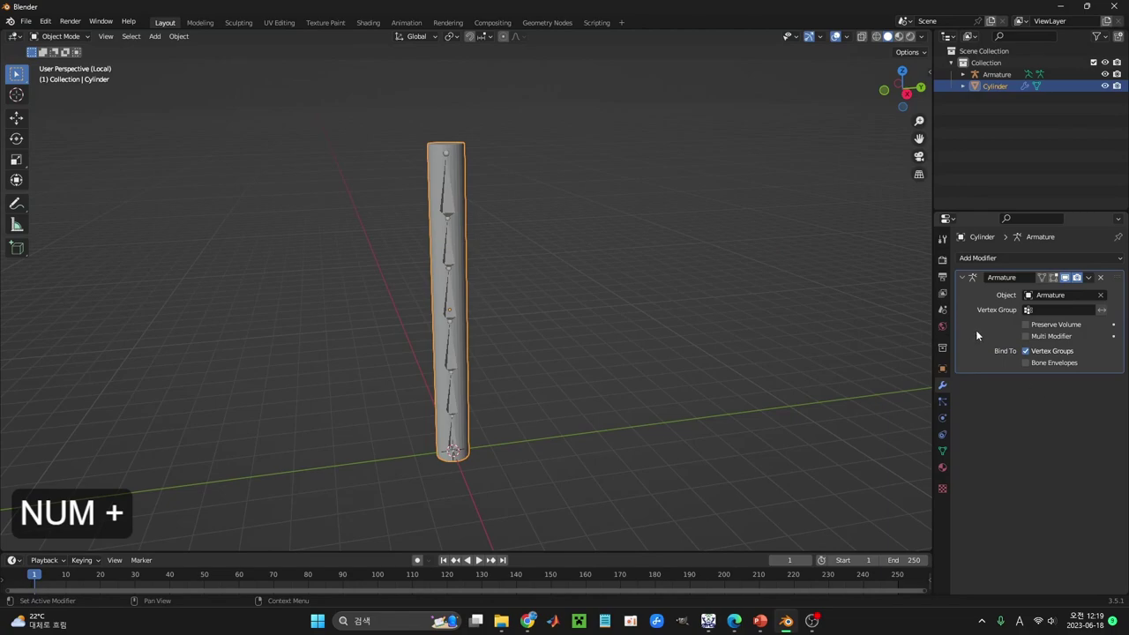
# Step: Select the Cylinder and then Shift-select the Armature as the active object
pyautogui.press('KP_Multiply')
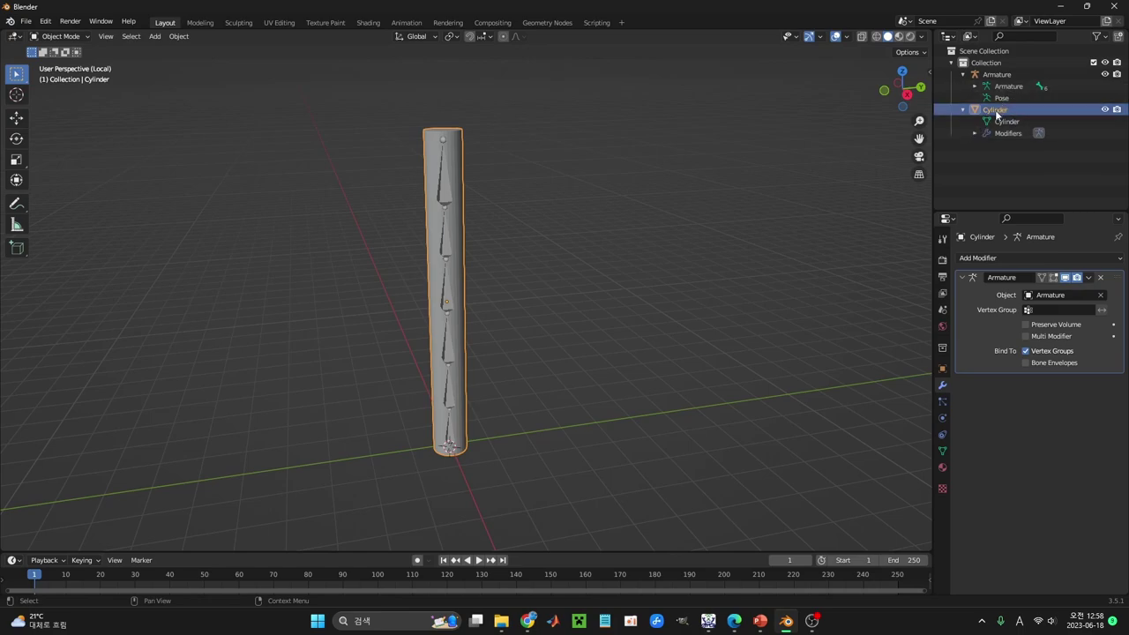
pyautogui.moveTo(1001, 114); pyautogui.dragTo(439, 195)
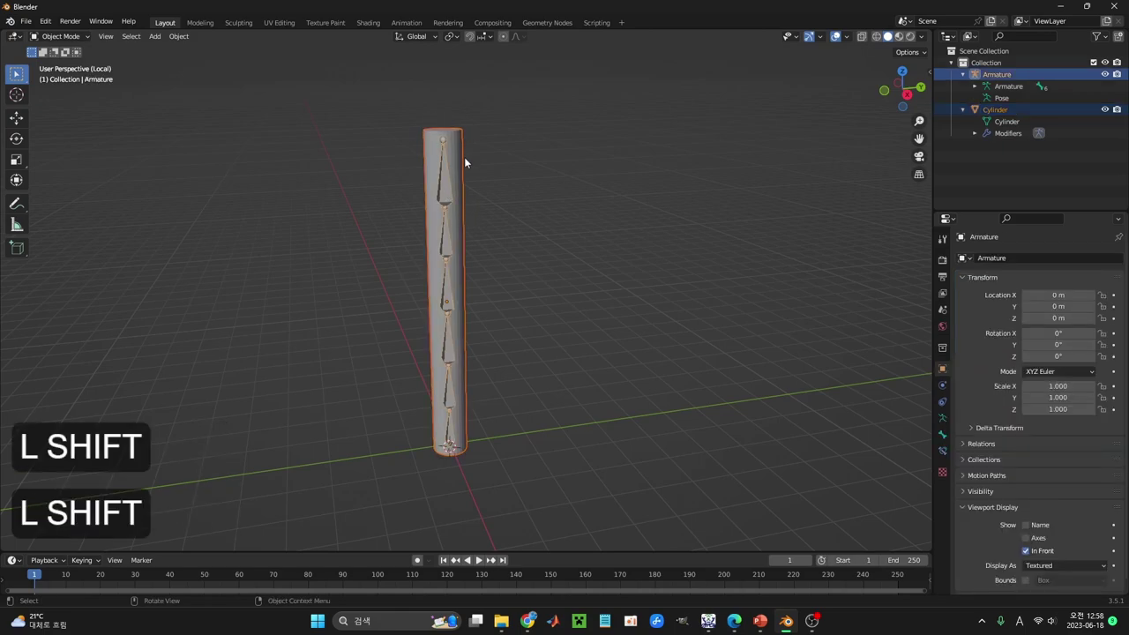
# Step: Bring up the parenting menu offering With Automatic Weights
pyautogui.press('ctrl+shift+p')
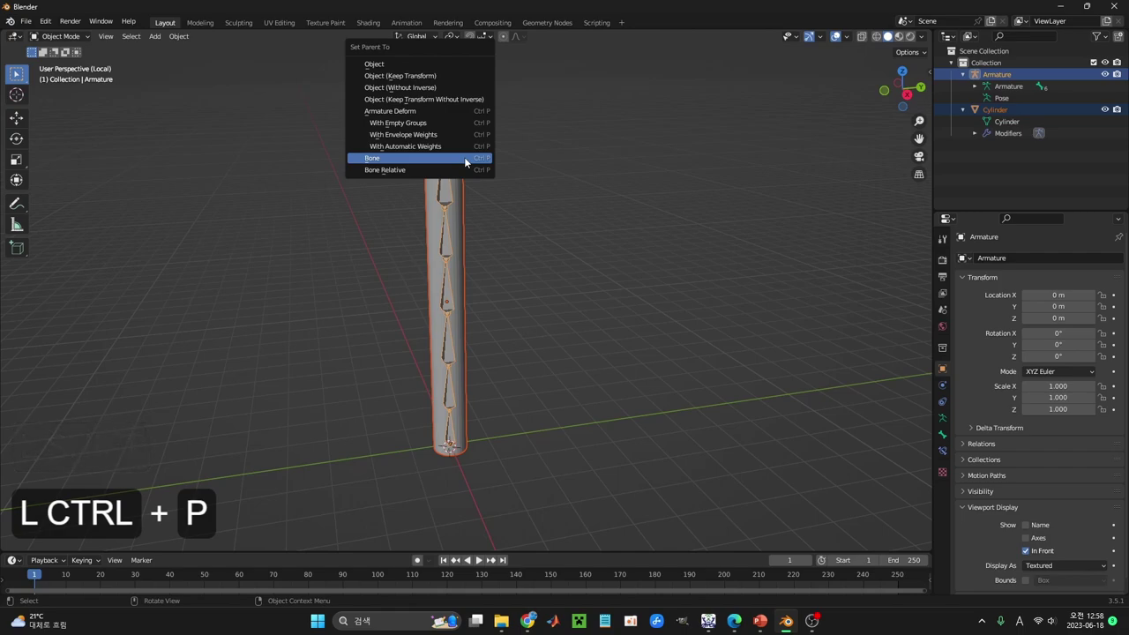
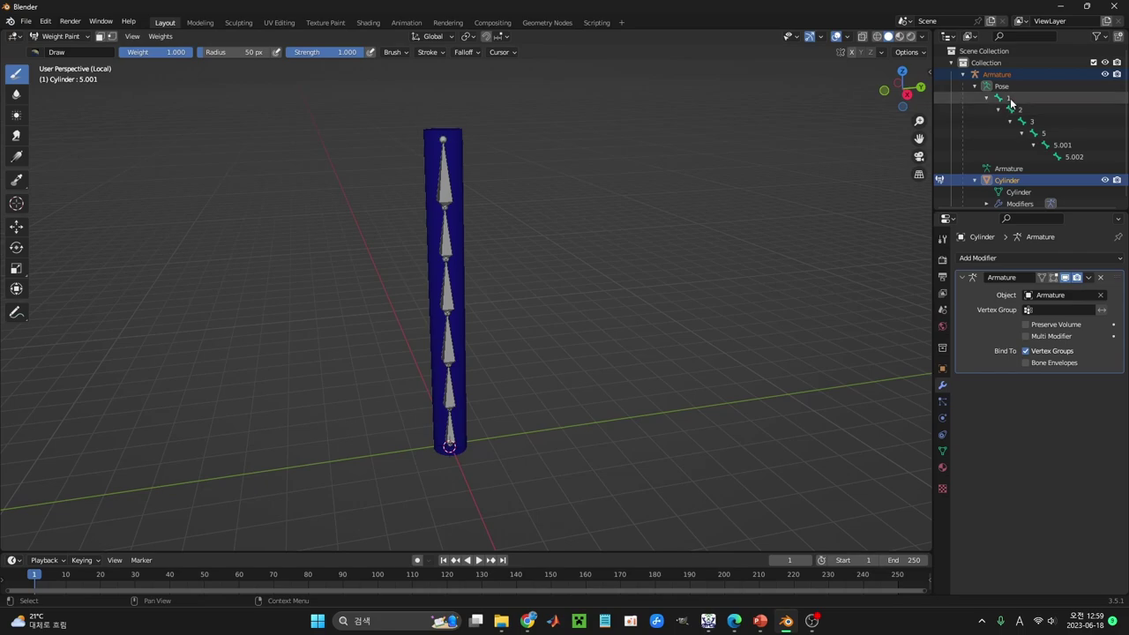
# Step: Inspect the cylinder's weights for bones 1 and 3 from the Outliner pose hierarchy
pyautogui.click(1003, 102)
pyautogui.click(1013, 112)
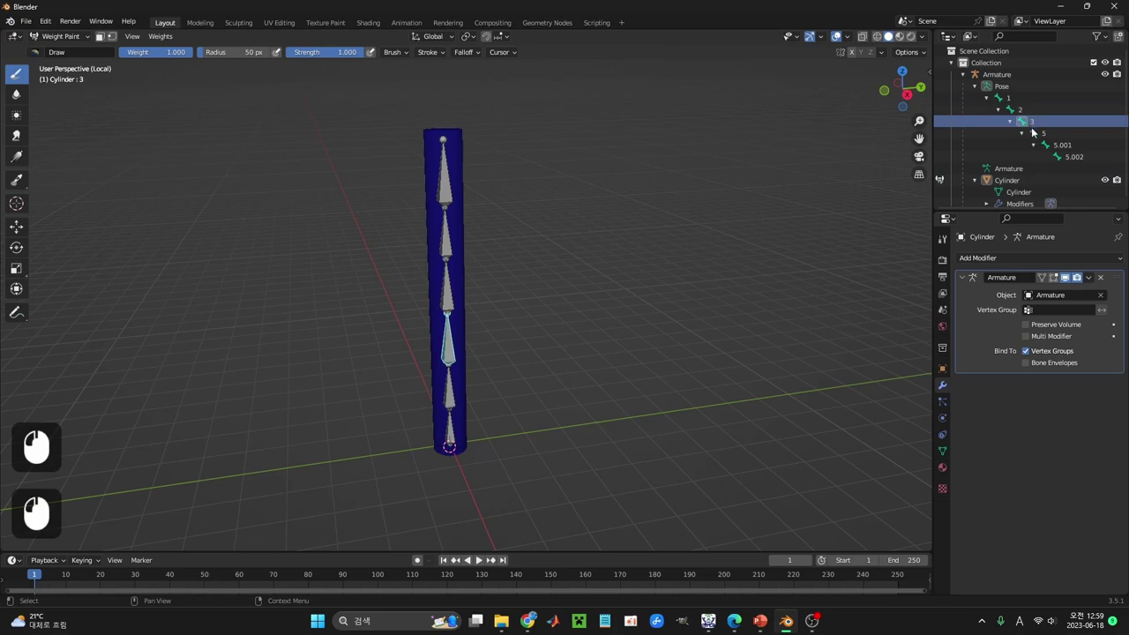
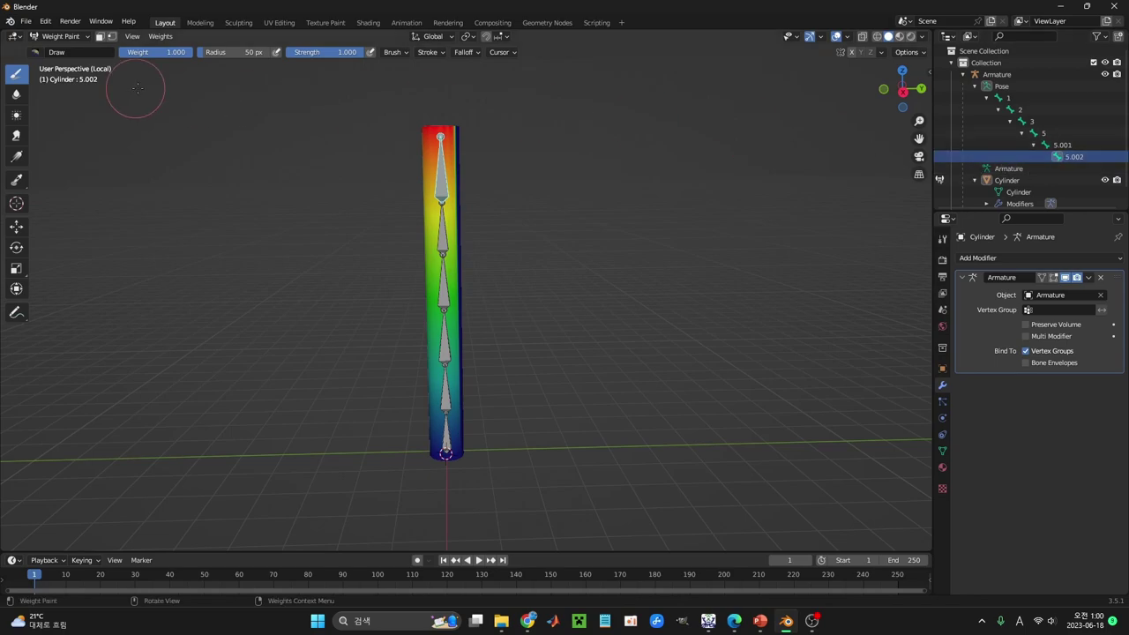
# Step: In Pose Mode test-rotate the top bone 5.002, cancel it, and orbit around the chain
pyautogui.press('ctrl+Tab')
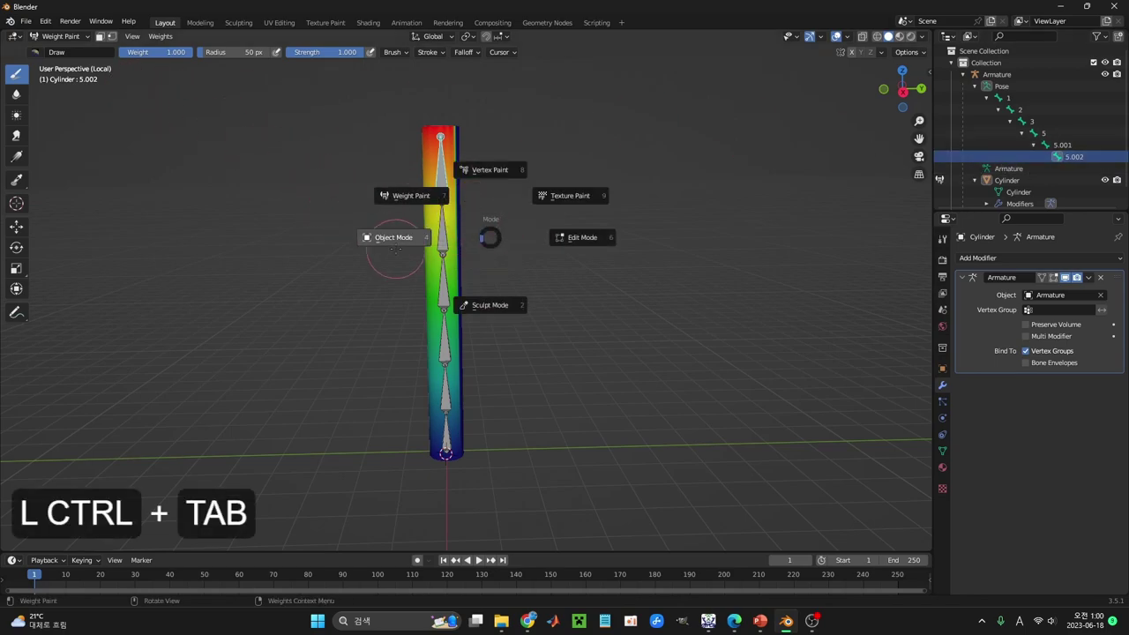
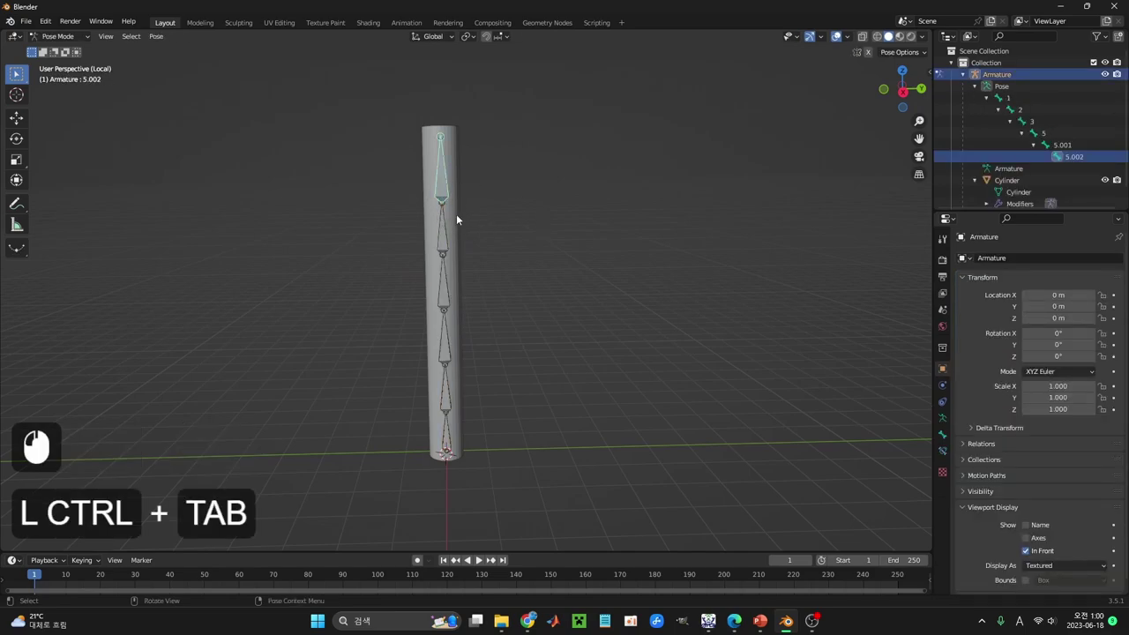
pyautogui.press('r')
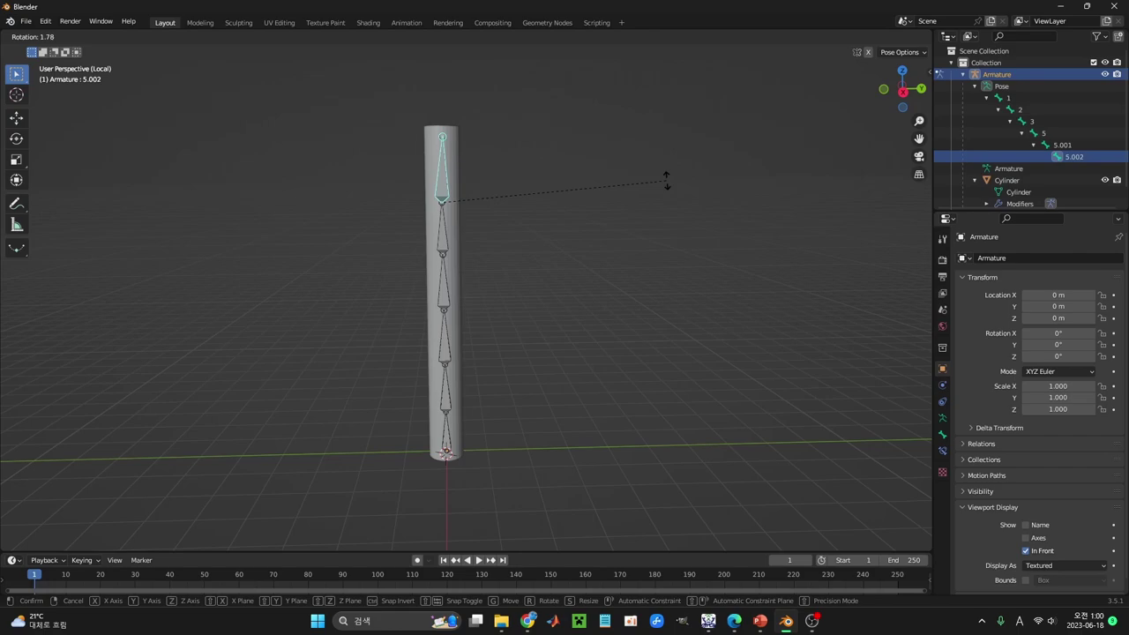
pyautogui.rightClick(573, 215)
pyautogui.moveTo(571, 215); pyautogui.dragTo(530, 400)
pyautogui.moveTo(530, 399); pyautogui.dragTo(422, 134)
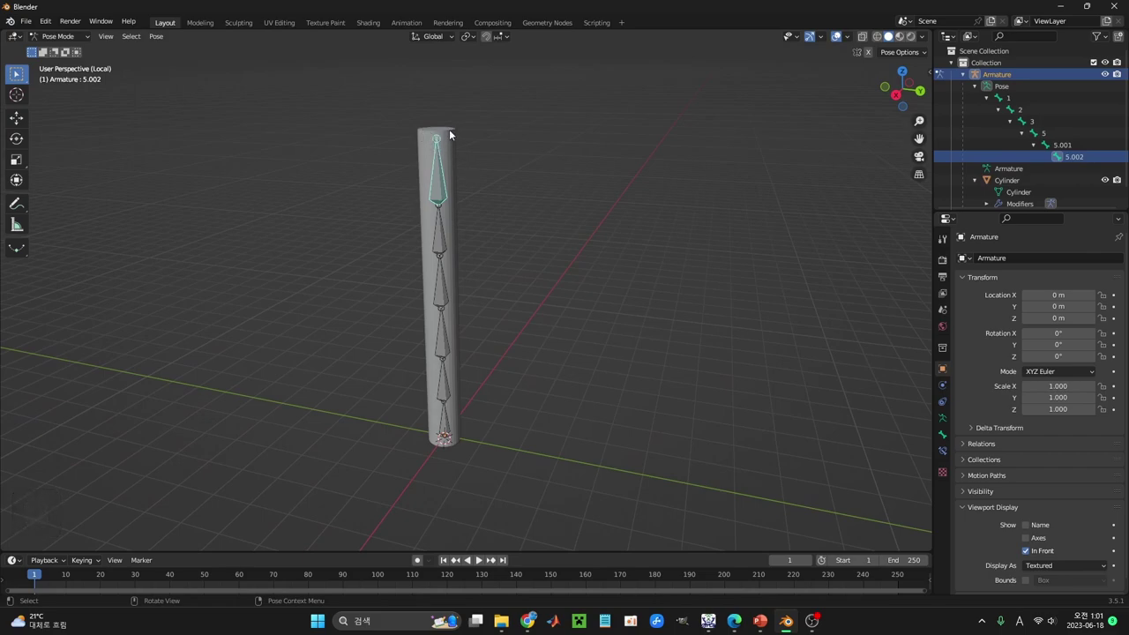
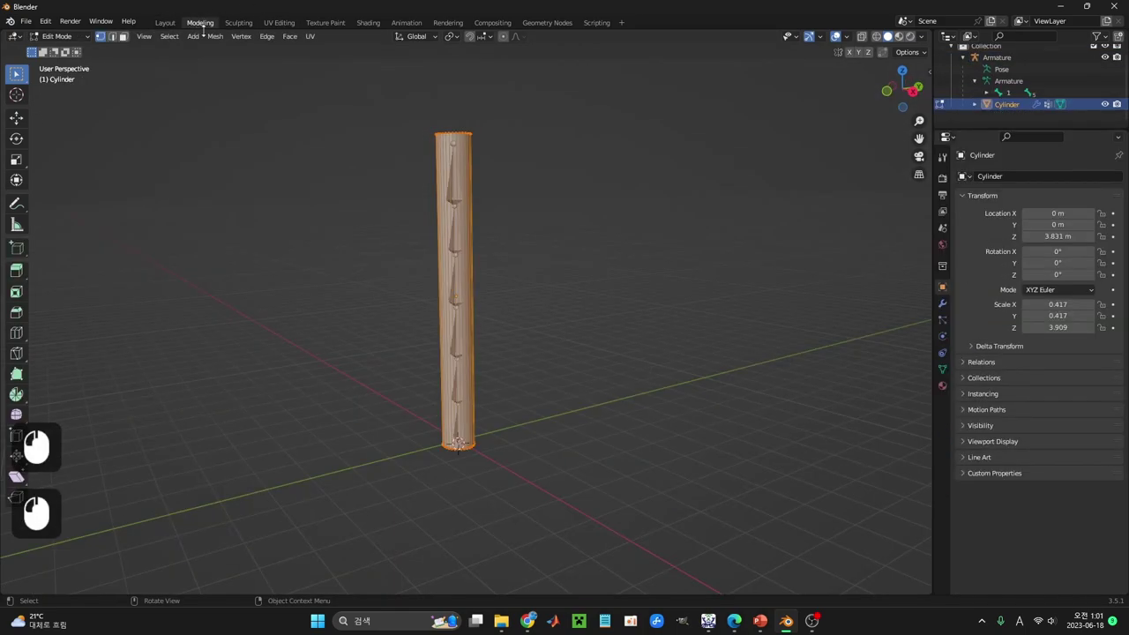
# Step: Preview a loop cut ring around the middle of the cylinder in Edit Mode
pyautogui.press('ctrl+r')
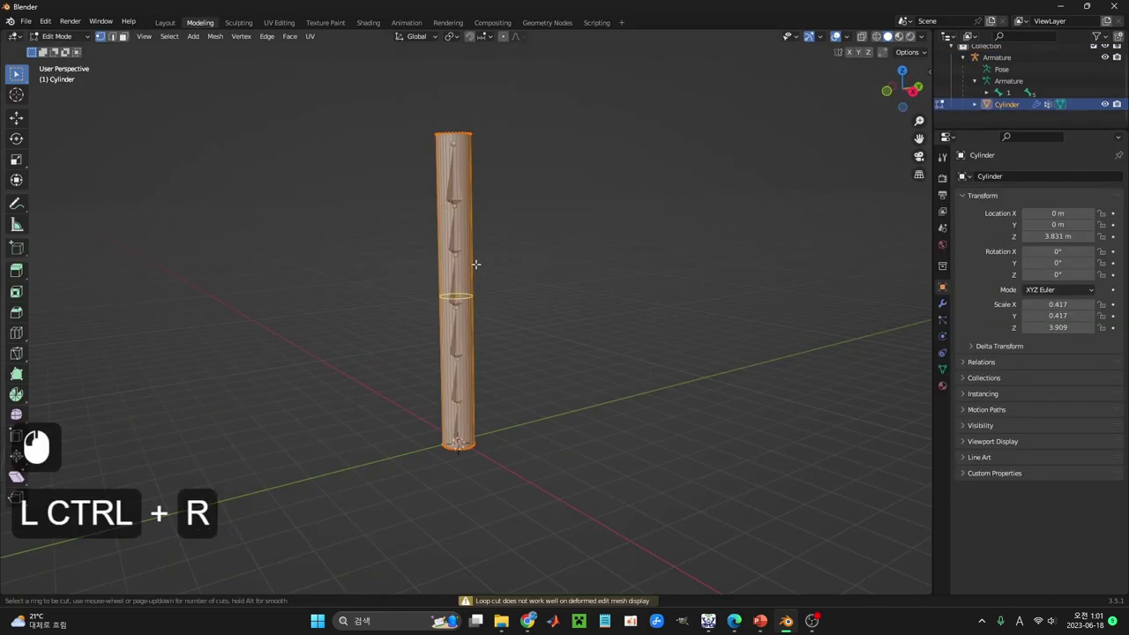
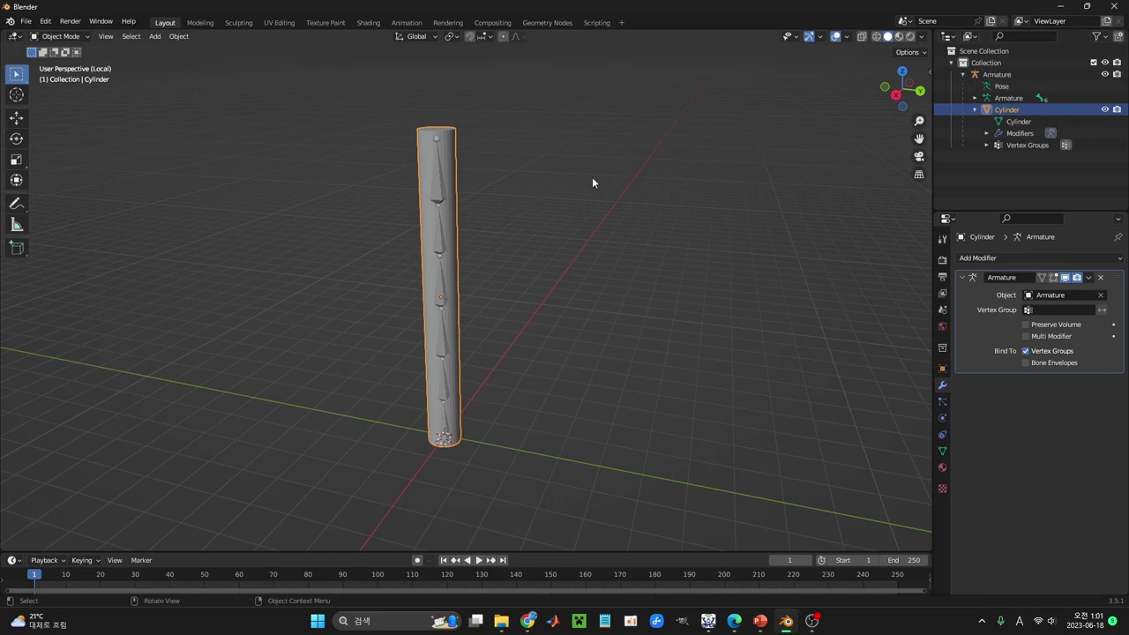
# Step: Select the cylinder to view bone 5.002's weight map near its top
pyautogui.click(443, 189)
pyautogui.click(454, 174)
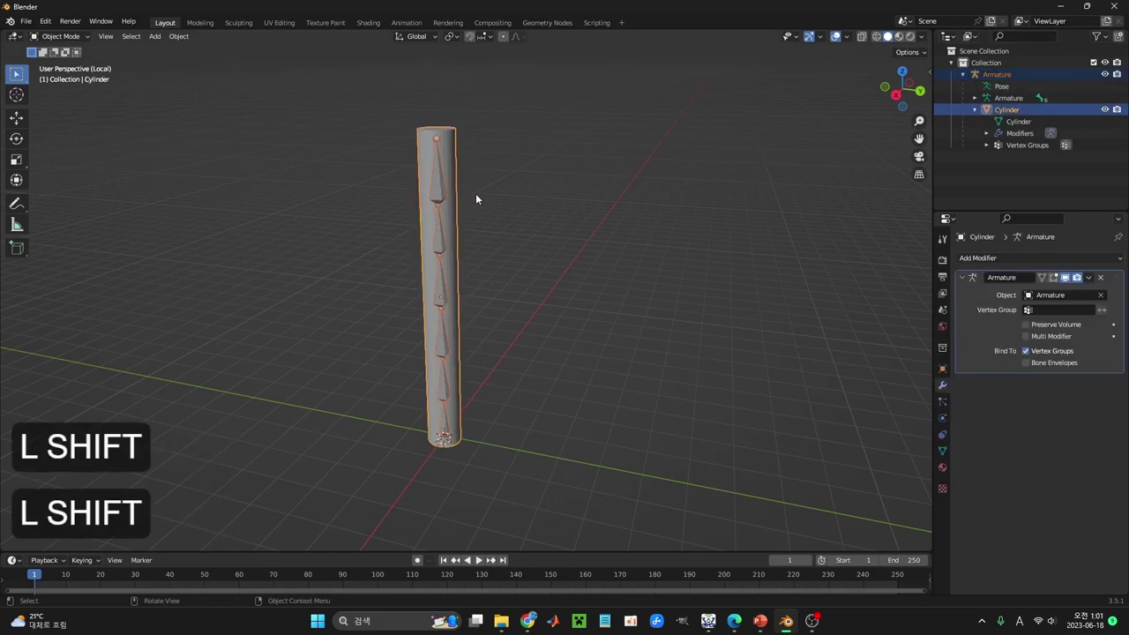
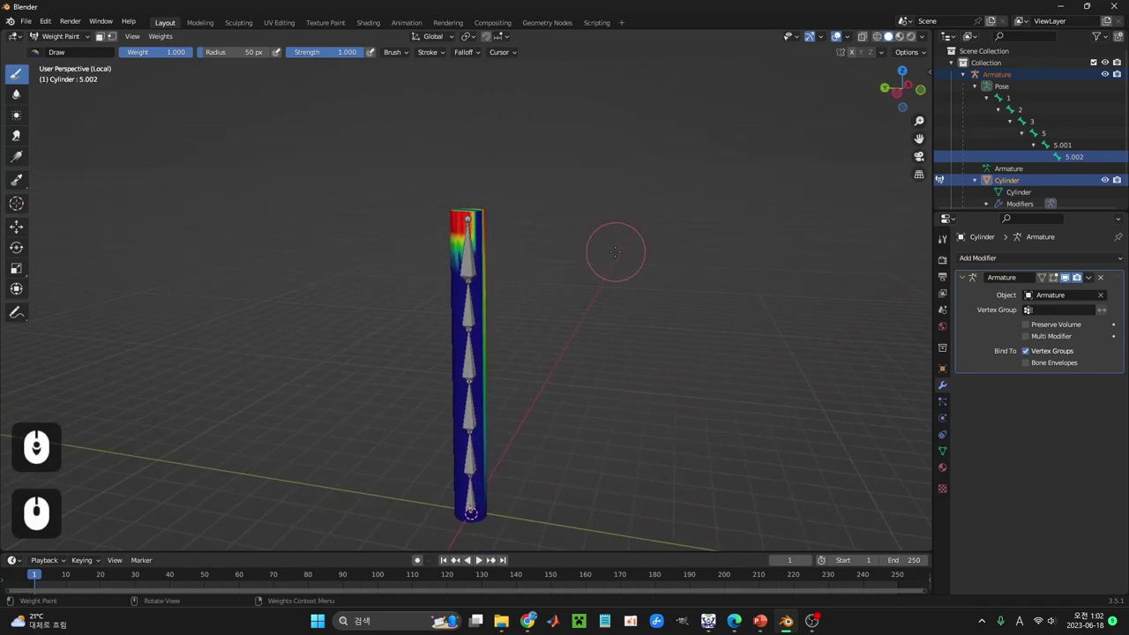
# Step: Undo twice to leave weight painting and return the cylinder to object mode
pyautogui.press('ctrl+z')
pyautogui.press('ctrl+z')
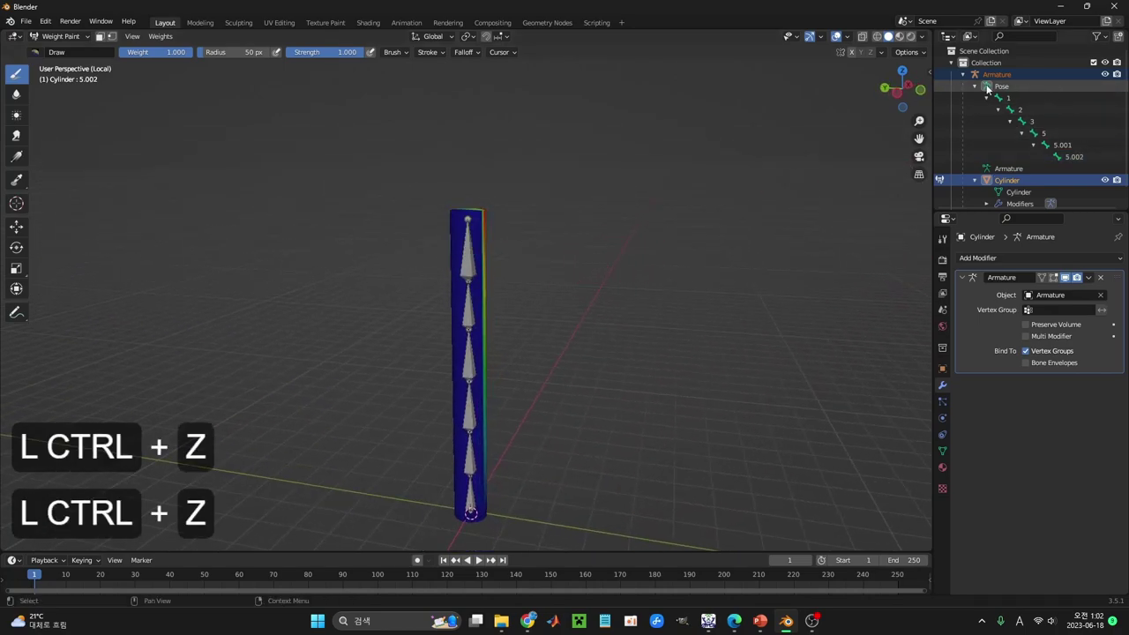
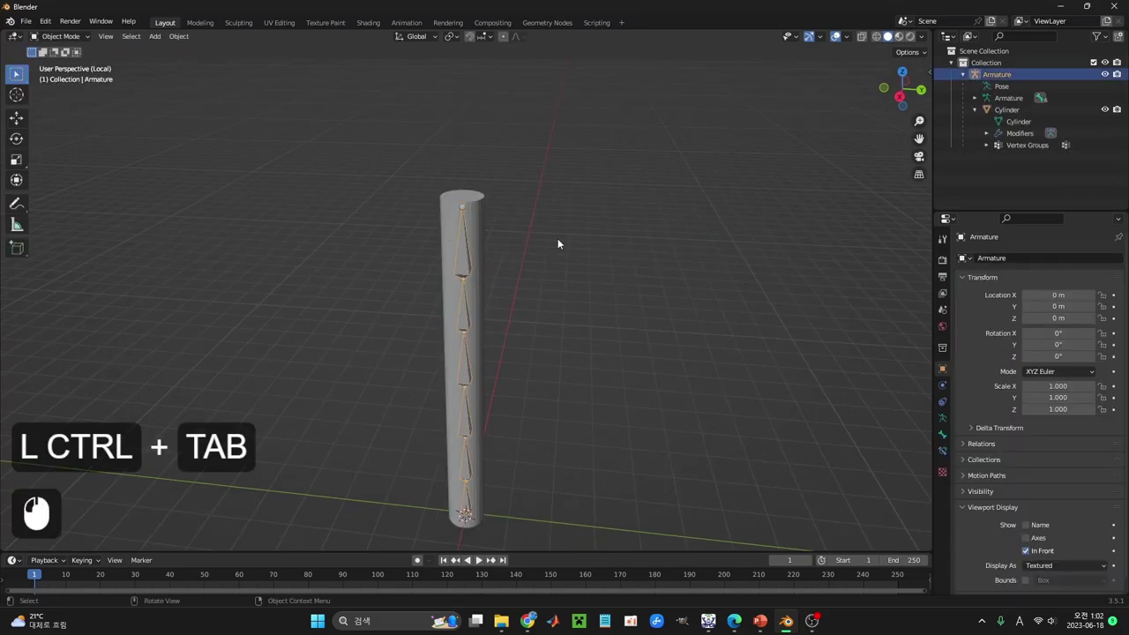
# Step: In Pose Mode tilt the top bone 5.002 to check only the cylinder's upper section bends
pyautogui.press('ctrl+Tab')
pyautogui.press('r')
pyautogui.rightClick(596, 229)
pyautogui.middleClick(740, 268)
pyautogui.press('r')
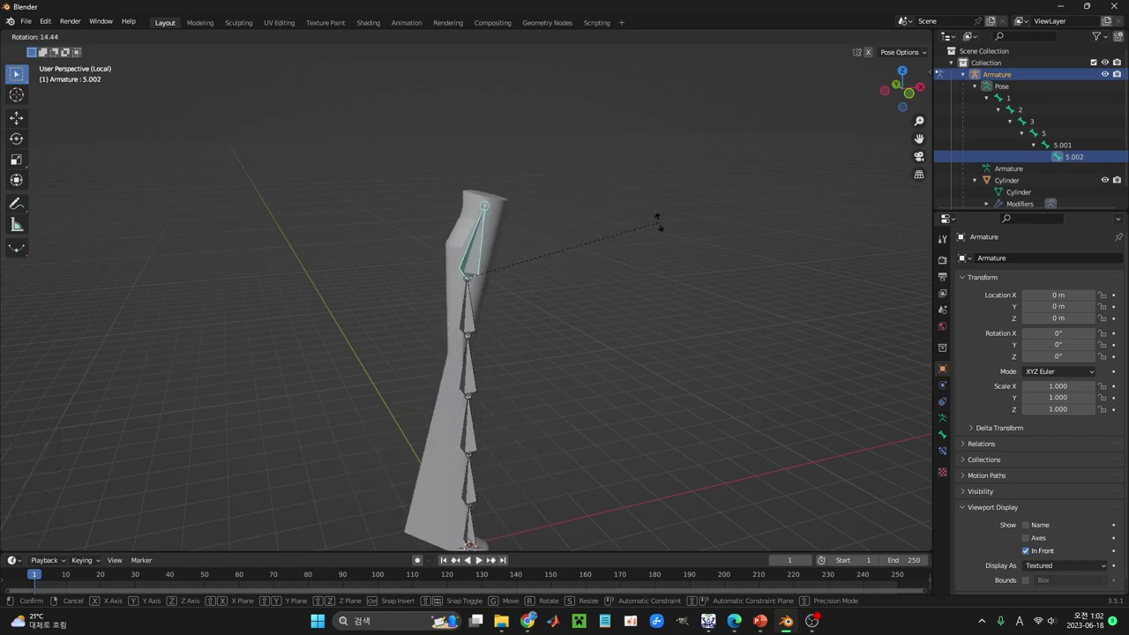
pyautogui.moveTo(669, 230); pyautogui.dragTo(673, 241)
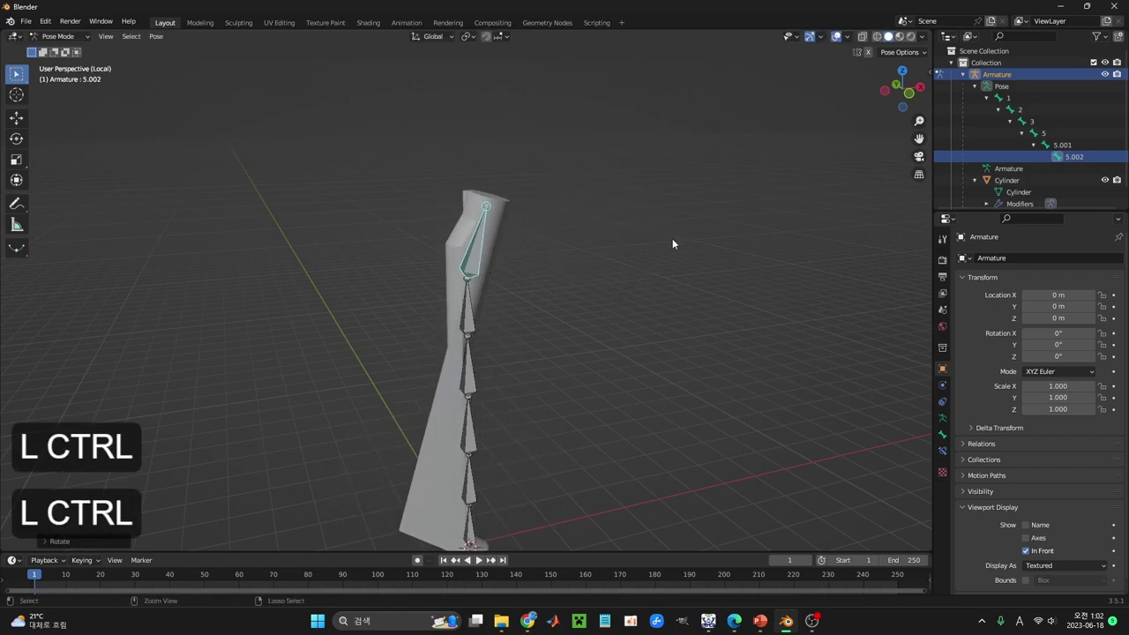
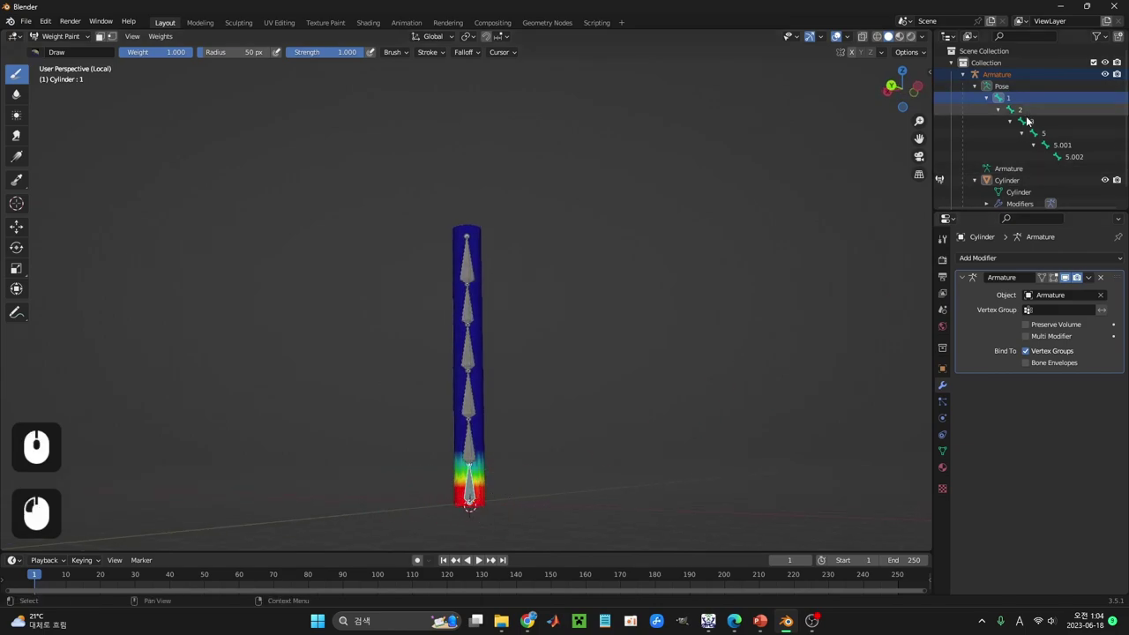
# Step: Show bone 3's weights on the cylinder and bring up the mode choices
pyautogui.click(989, 90)
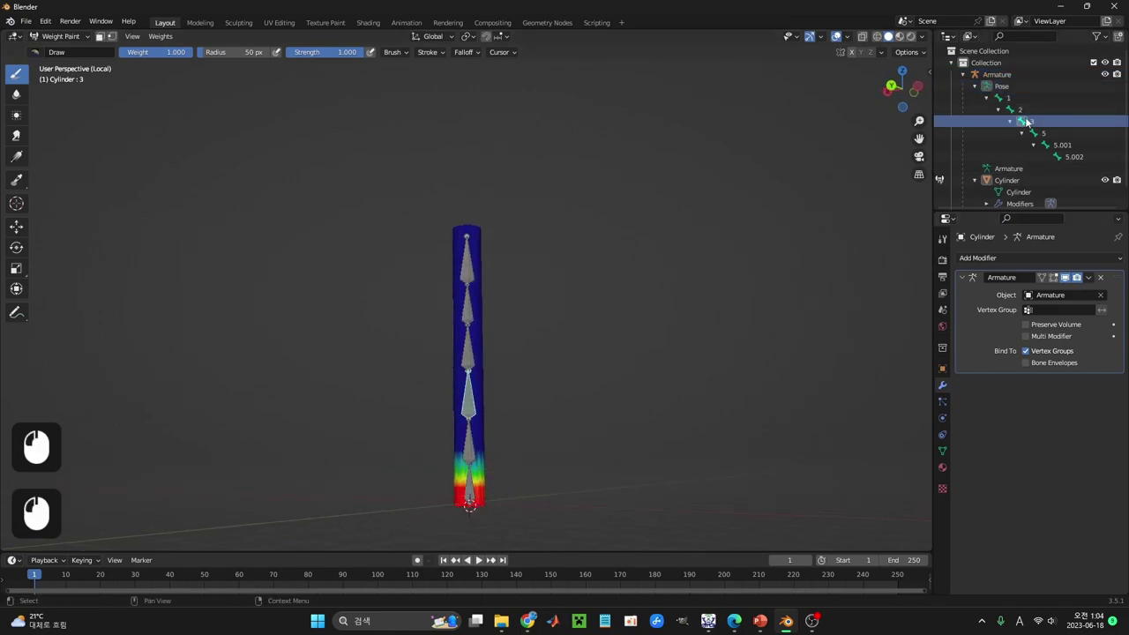
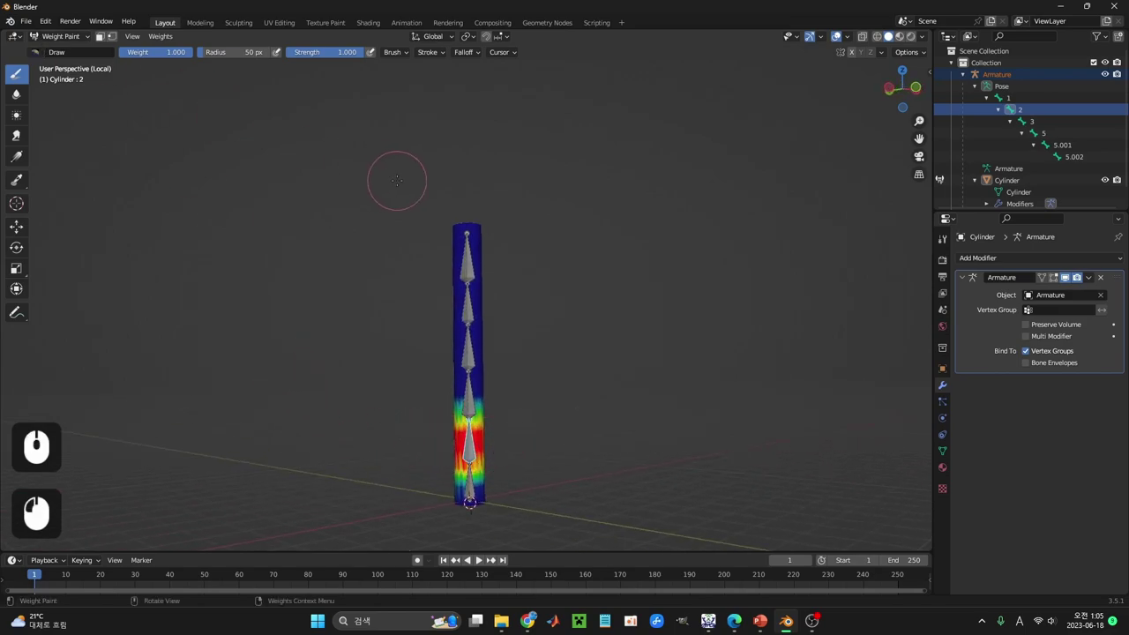
pyautogui.press('ctrl+Tab')
# Step: Return the armature to Pose Mode to tilt the top bone again
pyautogui.press('ctrl+Tab')
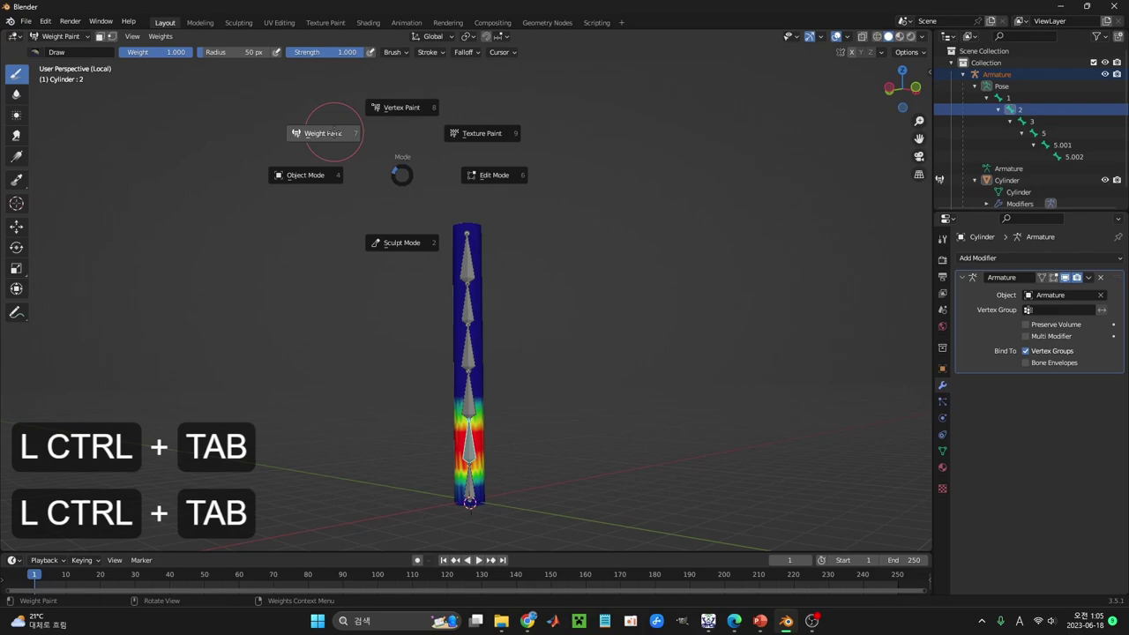
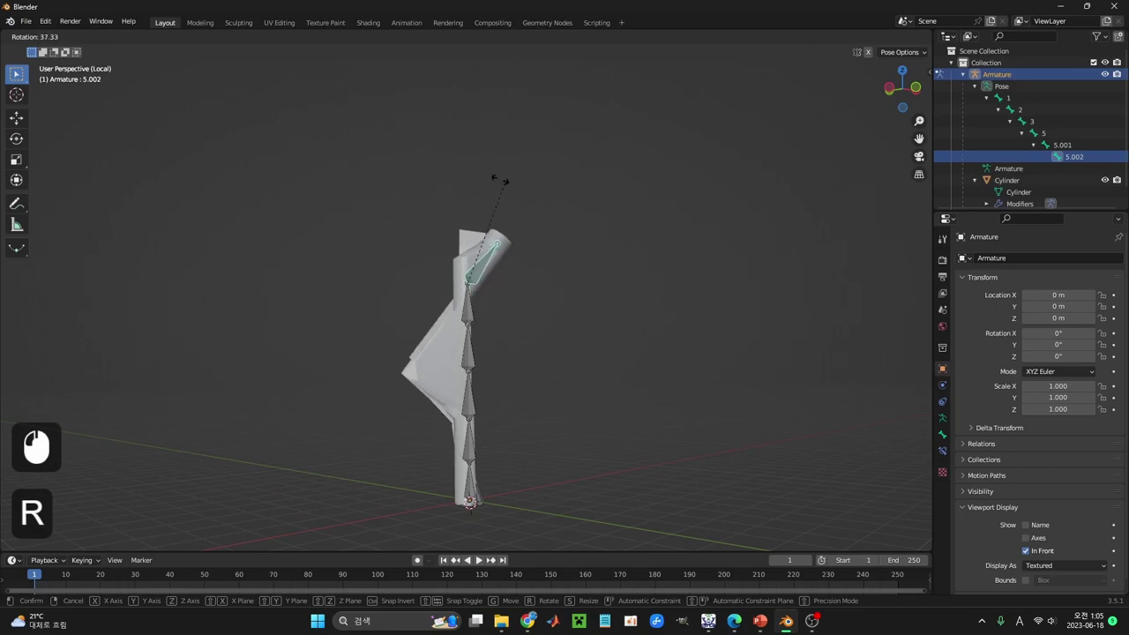
# Step: Bend the top bone, confirm the pose and orbit to inspect the cylinder's deformation
pyautogui.rightClick(526, 226)
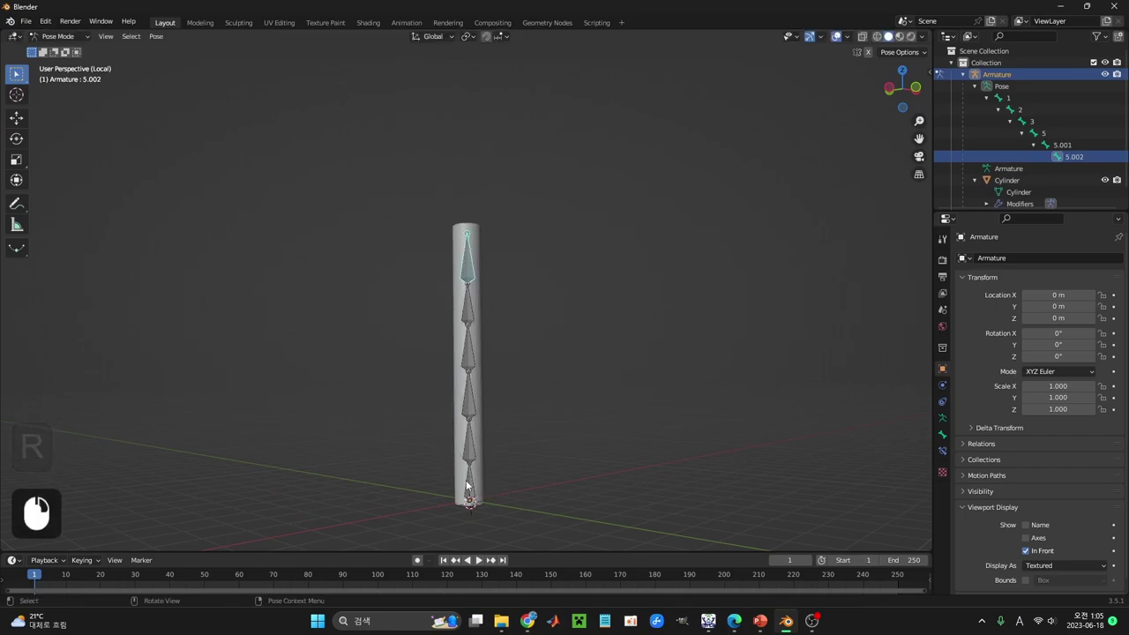
pyautogui.press('r')
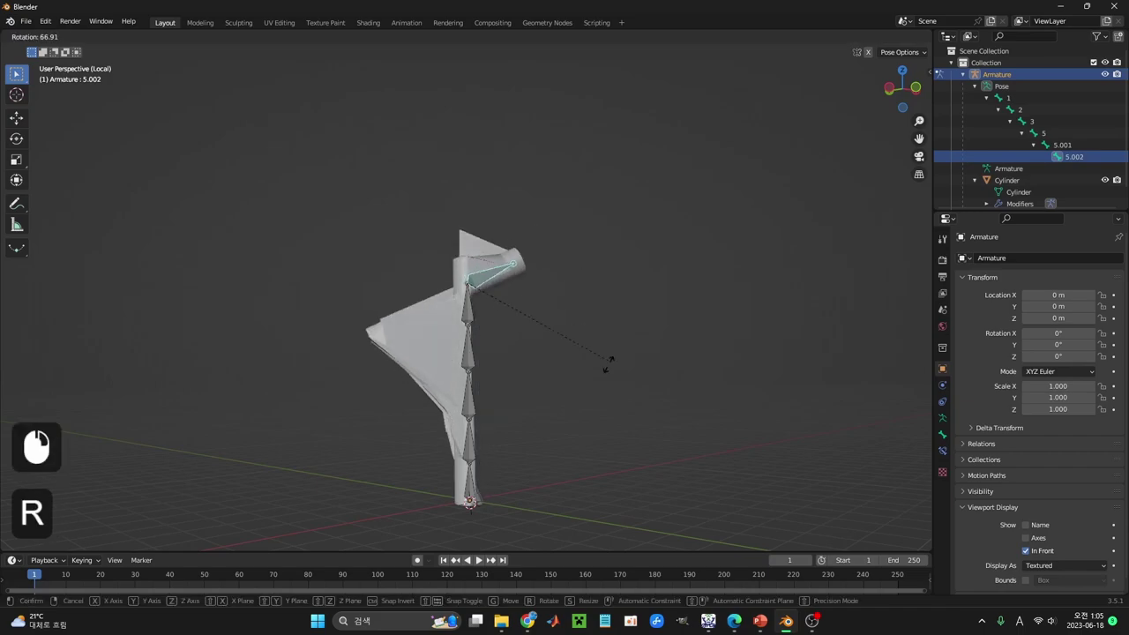
pyautogui.rightClick(606, 295)
pyautogui.press('r')
pyautogui.click(605, 344)
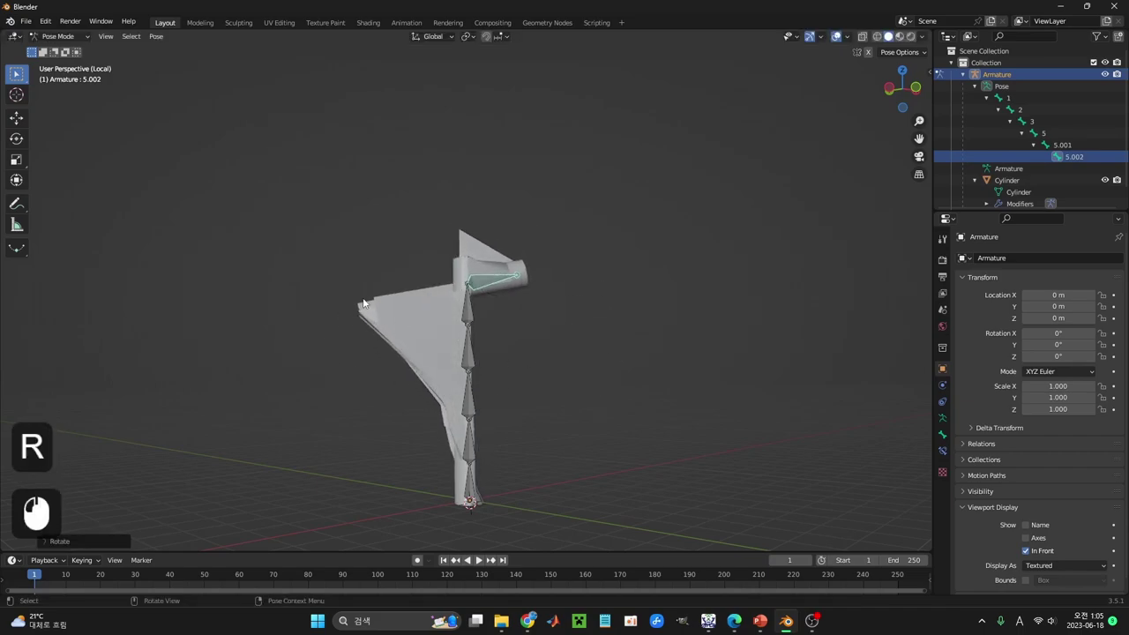
pyautogui.middleClick(536, 449)
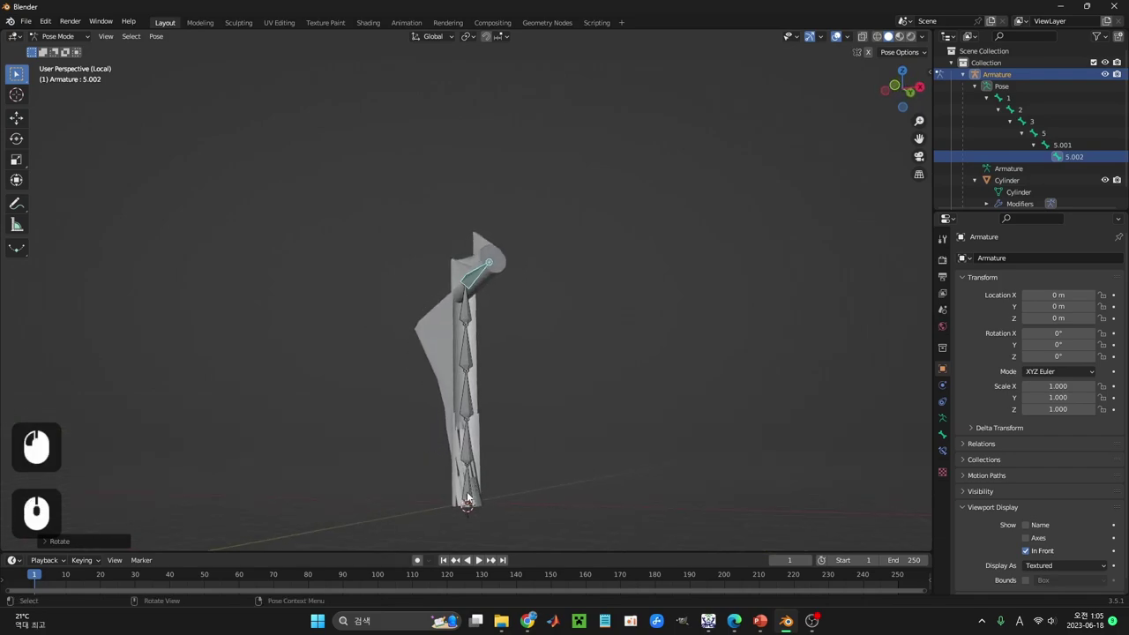
pyautogui.middleClick(482, 501)
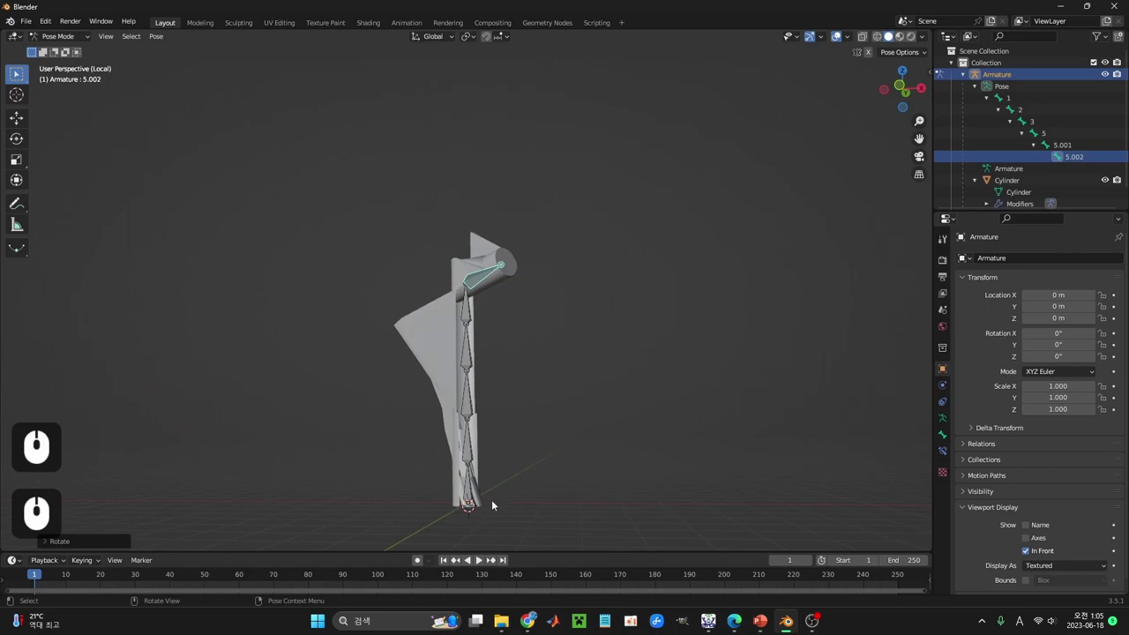
# Step: Test lower bones, clear all rotations back to rest pose and collapse the bone hierarchy
pyautogui.click(465, 494)
pyautogui.press('r')
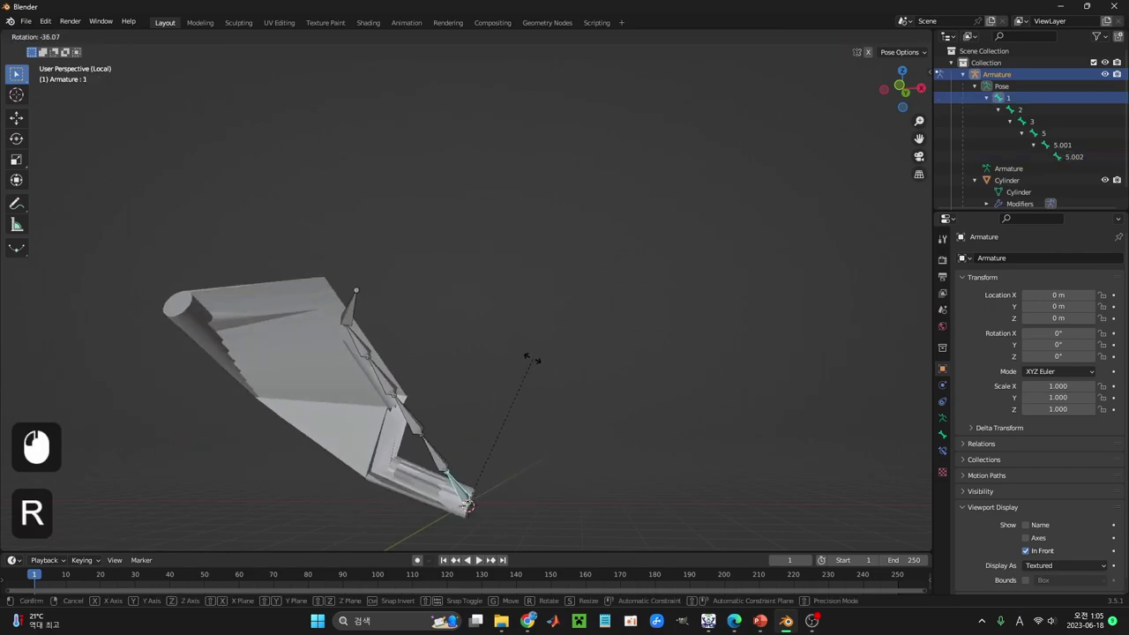
pyautogui.rightClick(622, 398)
pyautogui.click(484, 283)
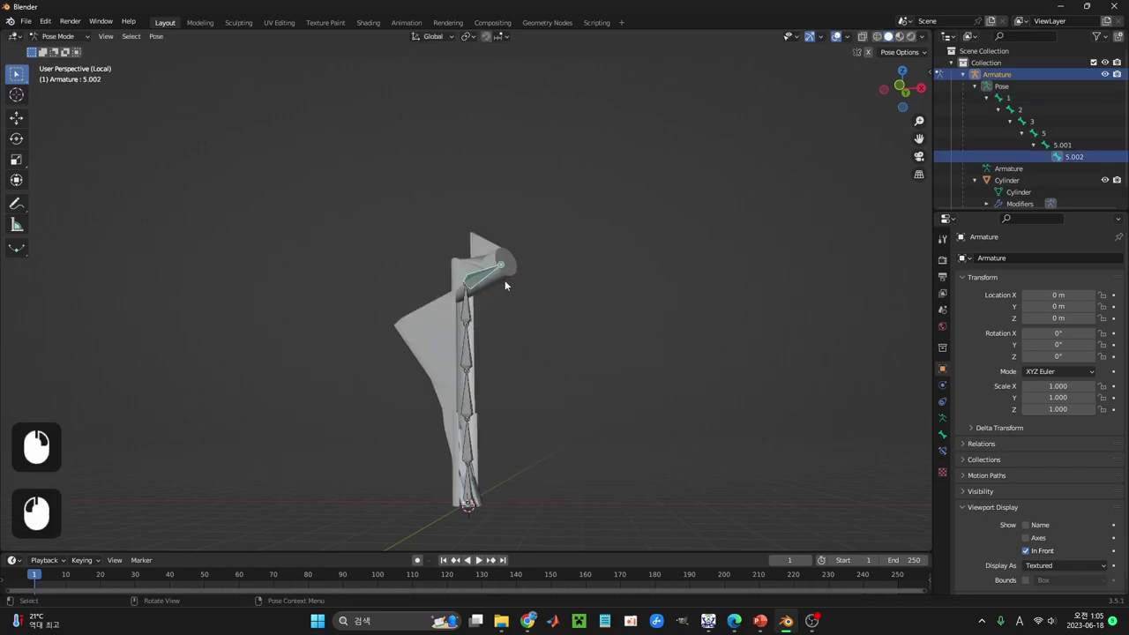
pyautogui.press('ctrl+z')
pyautogui.click(469, 449)
pyautogui.press('r')
pyautogui.rightClick(569, 449)
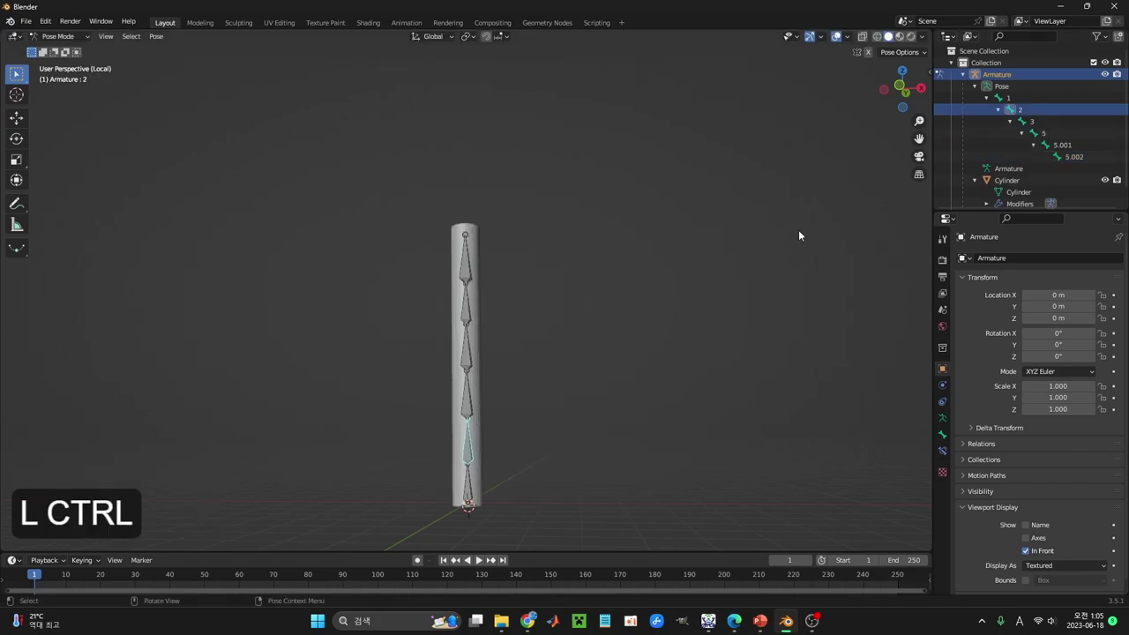
pyautogui.middleClick(636, 238)
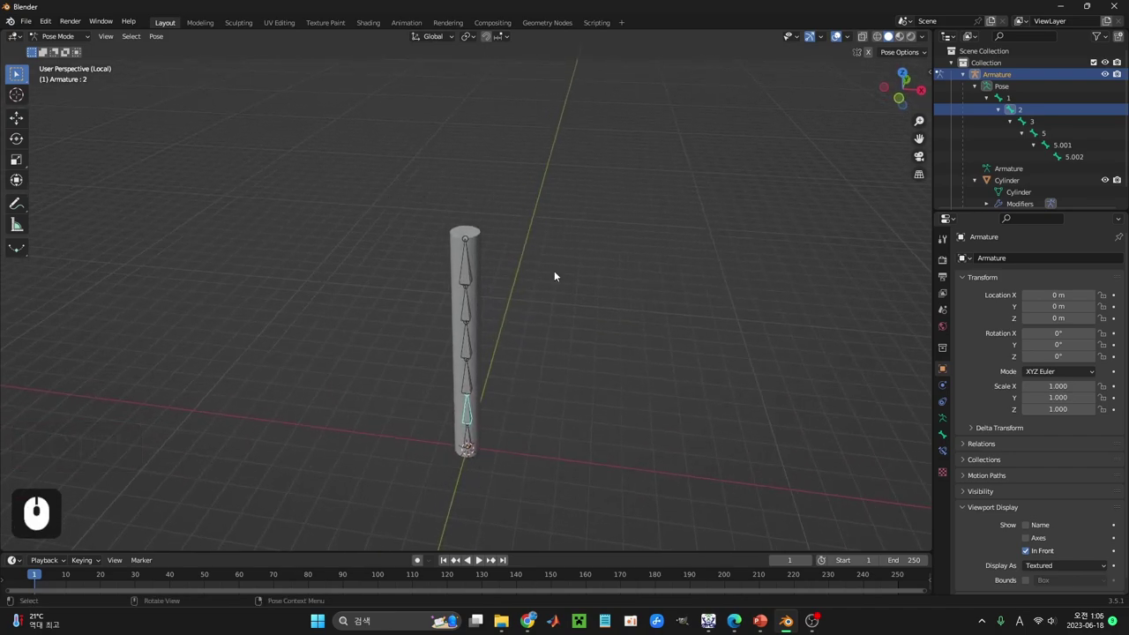
pyautogui.moveTo(987, 91); pyautogui.dragTo(557, 261)
# Step: Return to object mode and select the cylinder then the armature, ready for re-parenting
pyautogui.press('ctrl+z')
pyautogui.press('ctrl+z')
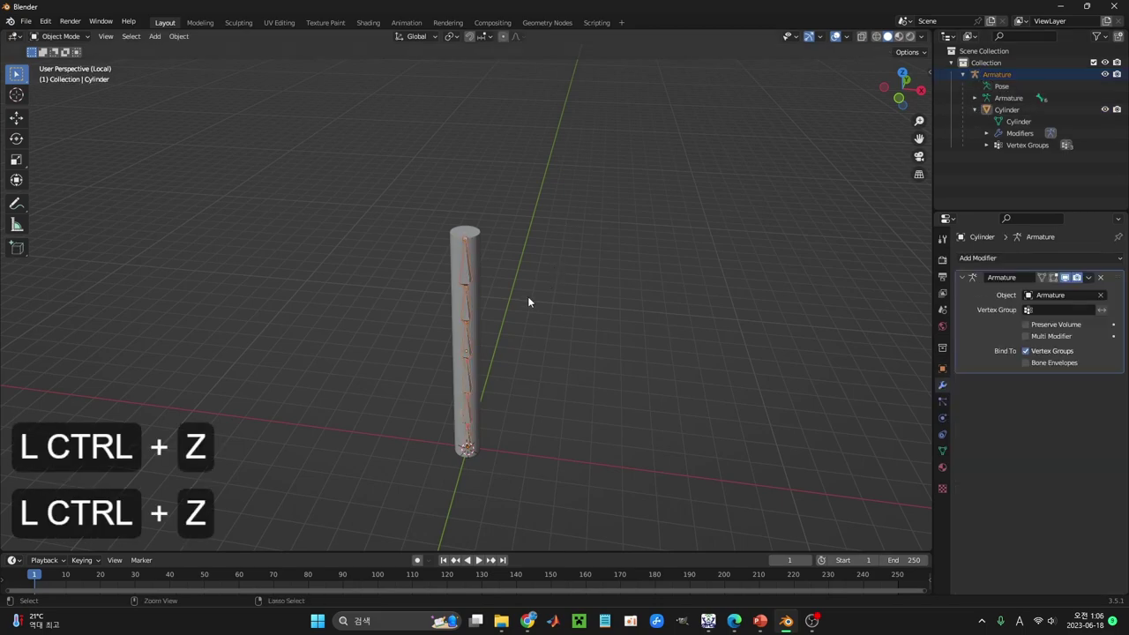
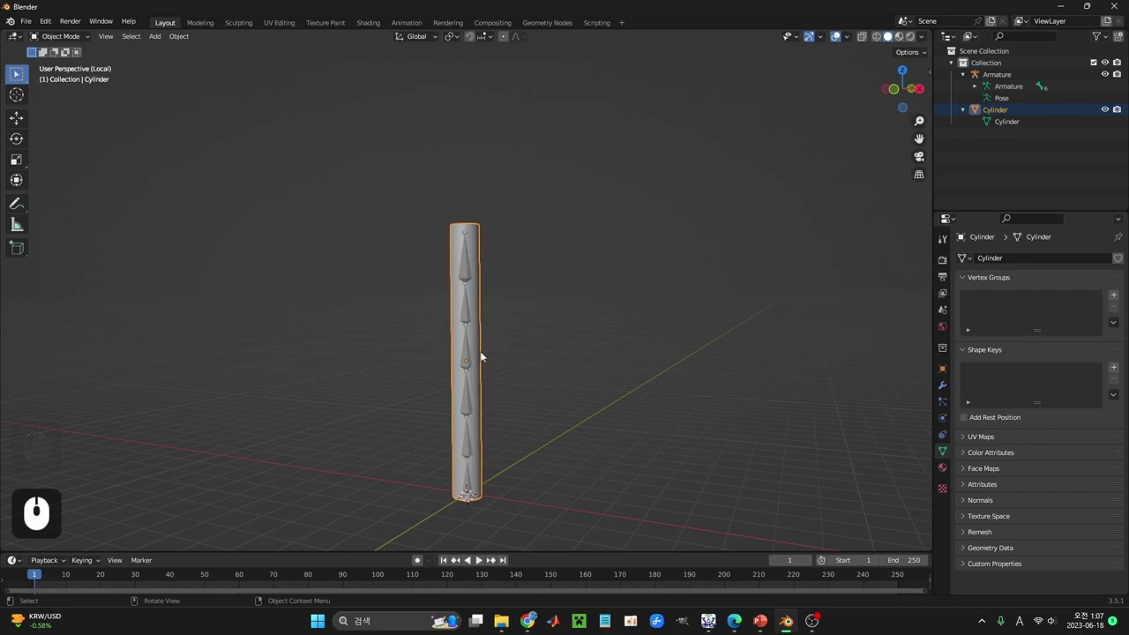
pyautogui.click(467, 355)
pyautogui.click(482, 333)
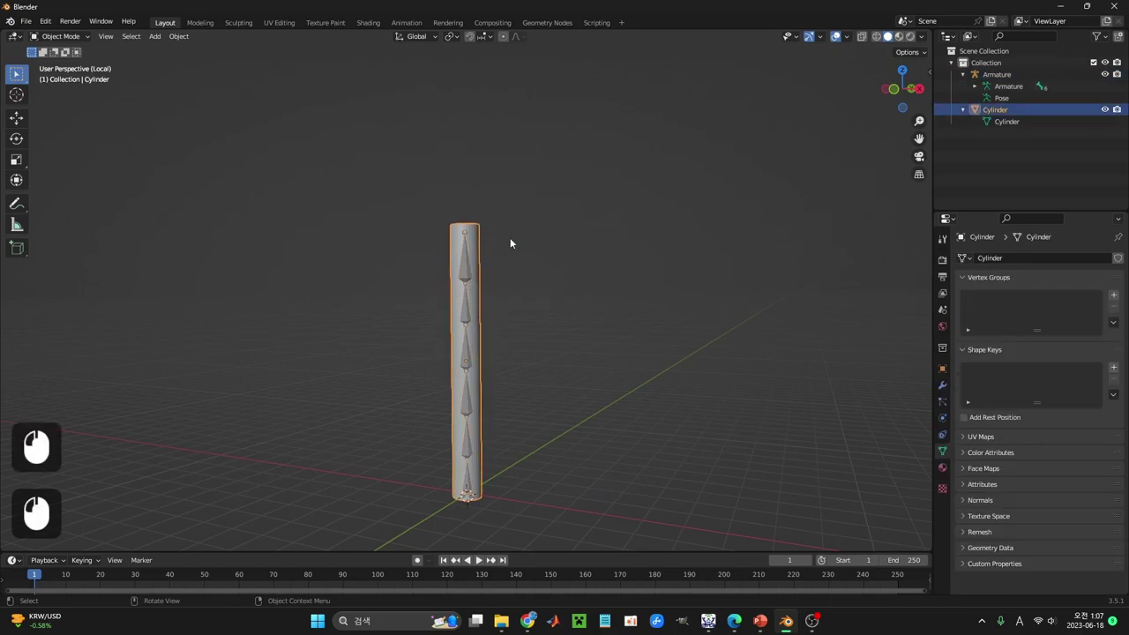
pyautogui.click(472, 363)
pyautogui.middleClick(565, 341)
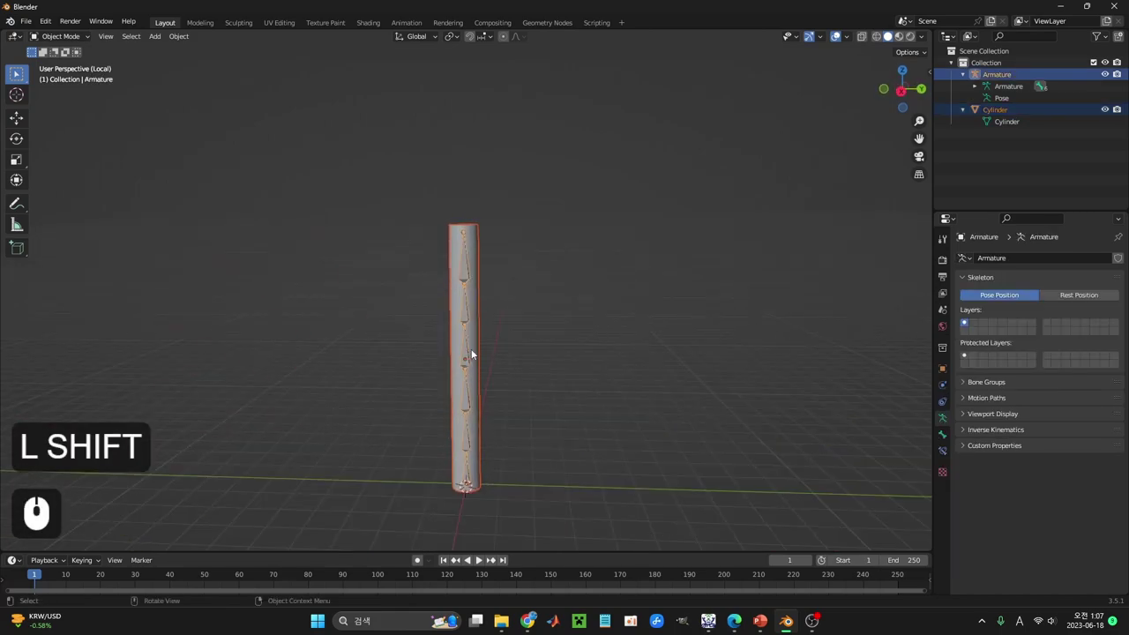
# Step: Parent the cylinder to the armature using Armature Deform with automatic weights
pyautogui.press('ctrl+p')
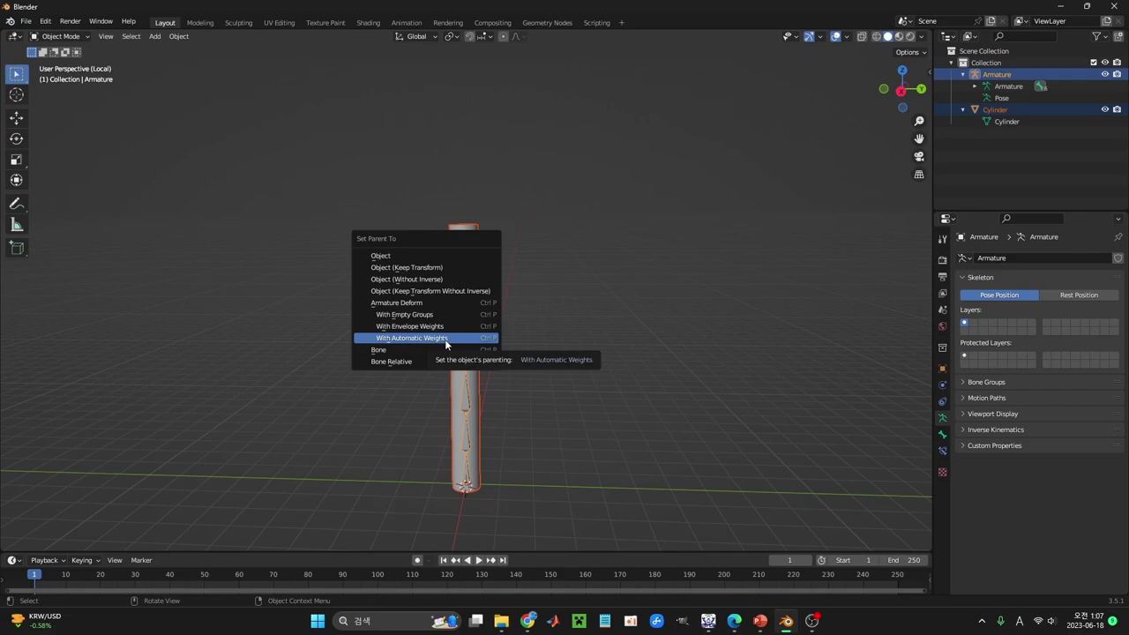
pyautogui.moveTo(450, 345); pyautogui.dragTo(982, 118)
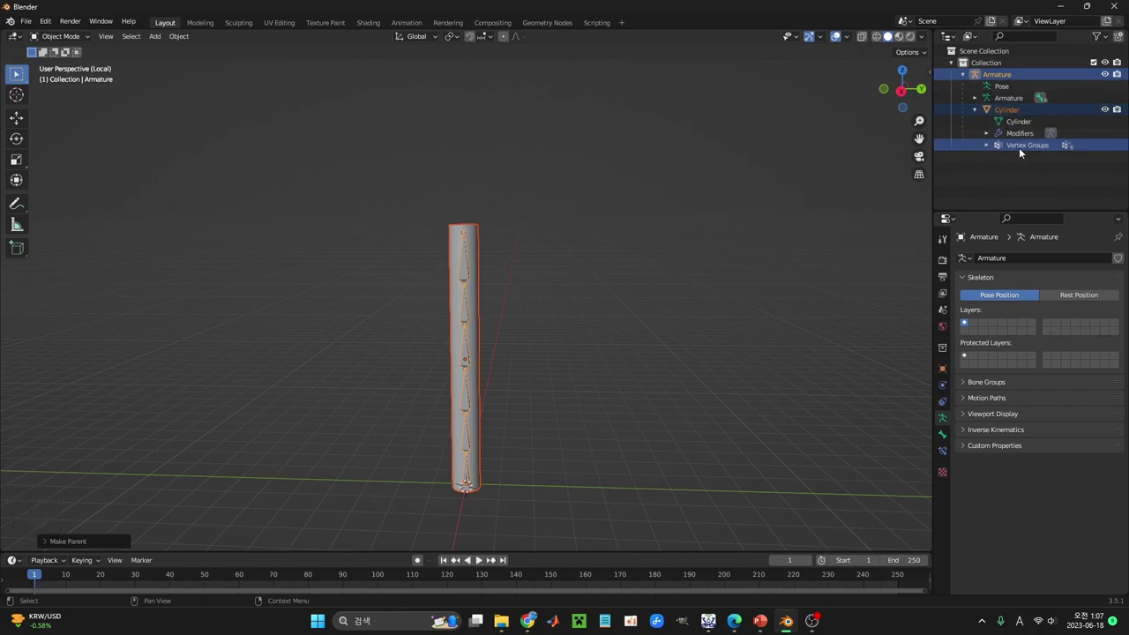
# Step: Inspect the cylinder's generated per-bone vertex groups in Object Data properties
pyautogui.moveTo(1031, 144); pyautogui.dragTo(1001, 328)
pyautogui.scroll(3)
pyautogui.click(990, 302)
pyautogui.click(977, 312)
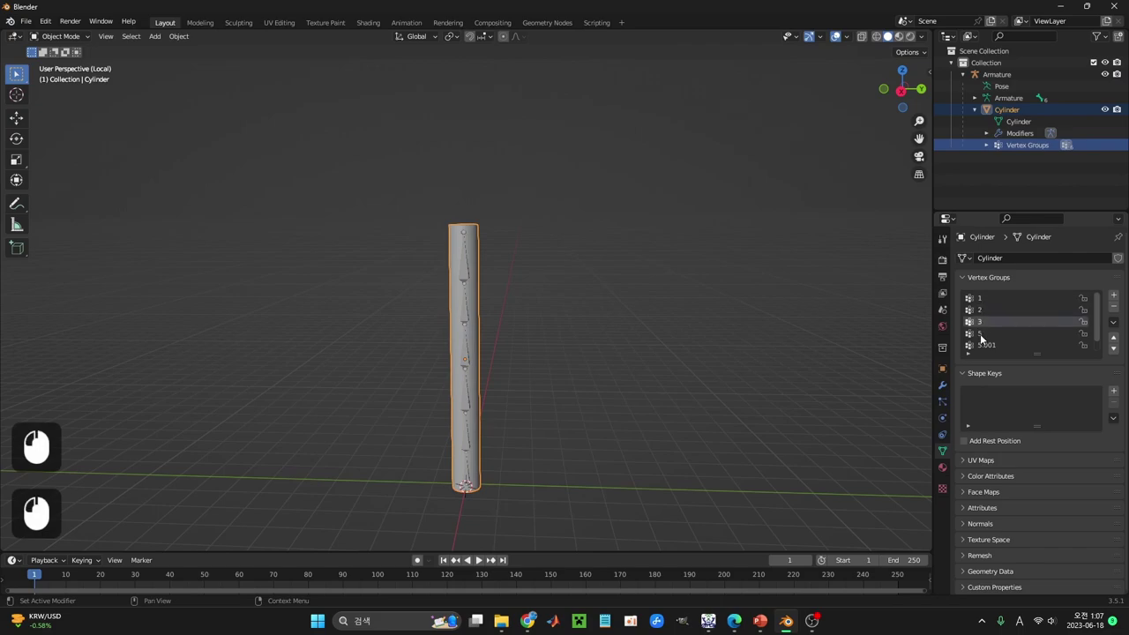
pyautogui.scroll(-3)
pyautogui.click(999, 349)
pyautogui.click(988, 327)
# Step: Rotate the second-from-top bone in Pose Mode to test the cylinder bending
pyautogui.scroll(3)
pyautogui.click(983, 305)
pyautogui.click(467, 273)
pyautogui.press('ctrl+Tab')
pyautogui.click(467, 300)
pyautogui.press('r')
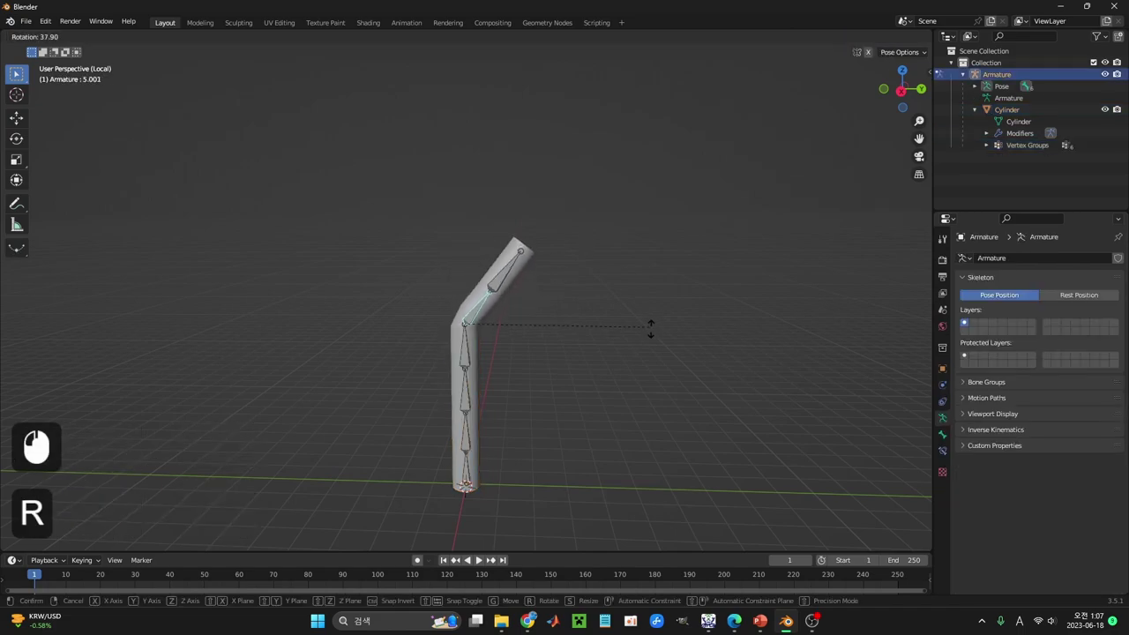
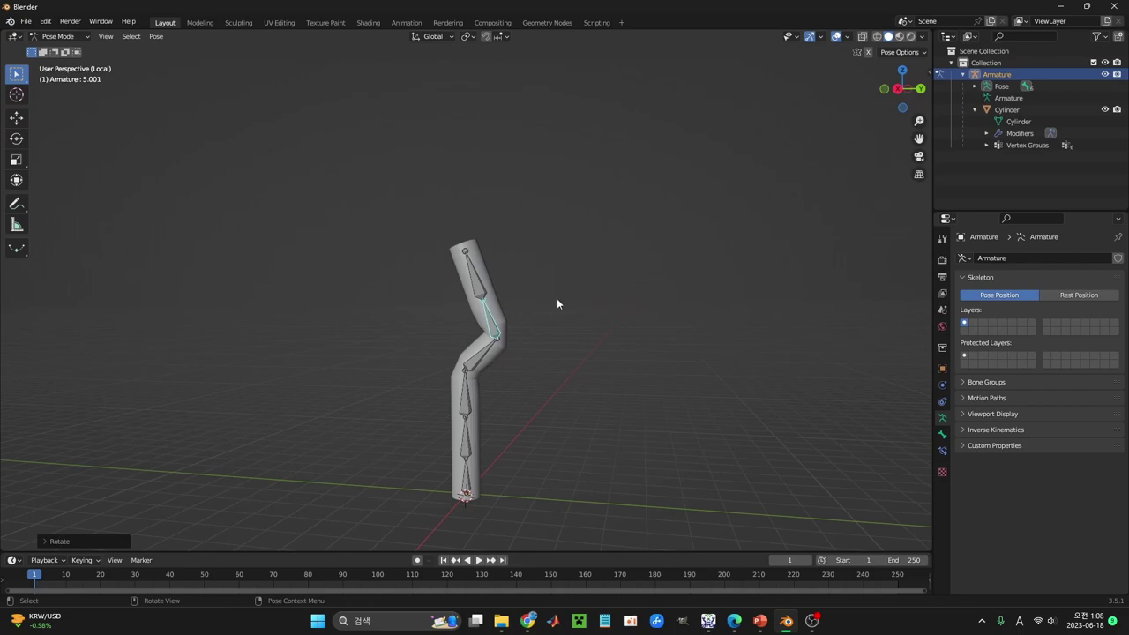
# Step: Load practice_example.blend containing the low-poly humanoid figure
pyautogui.press('KP_Multiply')
pyautogui.moveTo(559, 302); pyautogui.dragTo(571, 363)
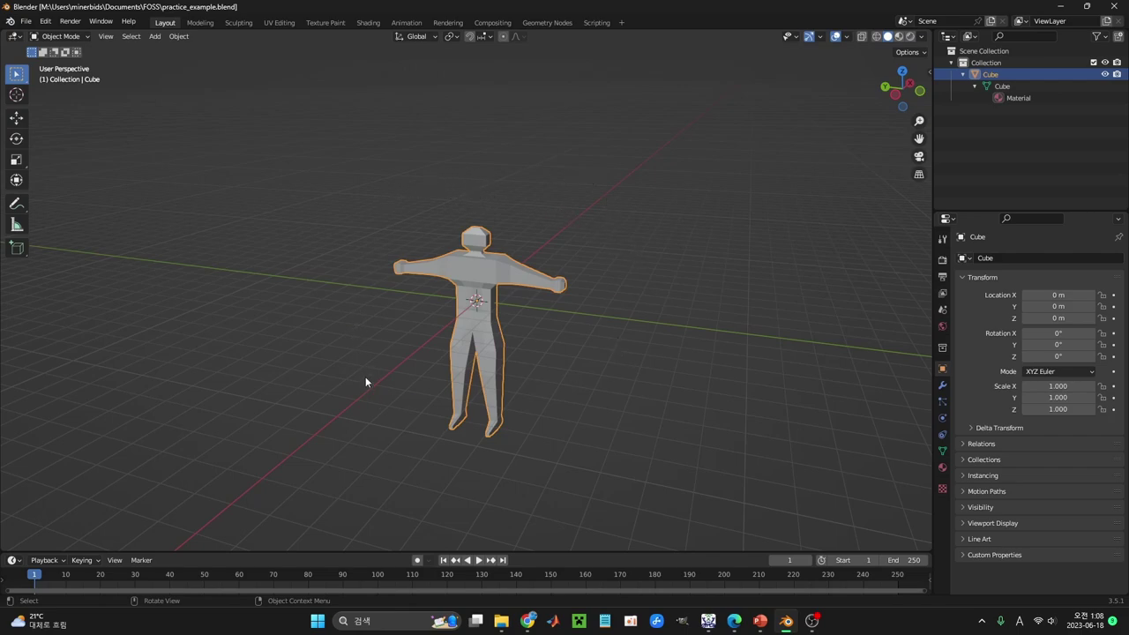
pyautogui.moveTo(689, 341); pyautogui.dragTo(691, 284)
pyautogui.scroll(3)
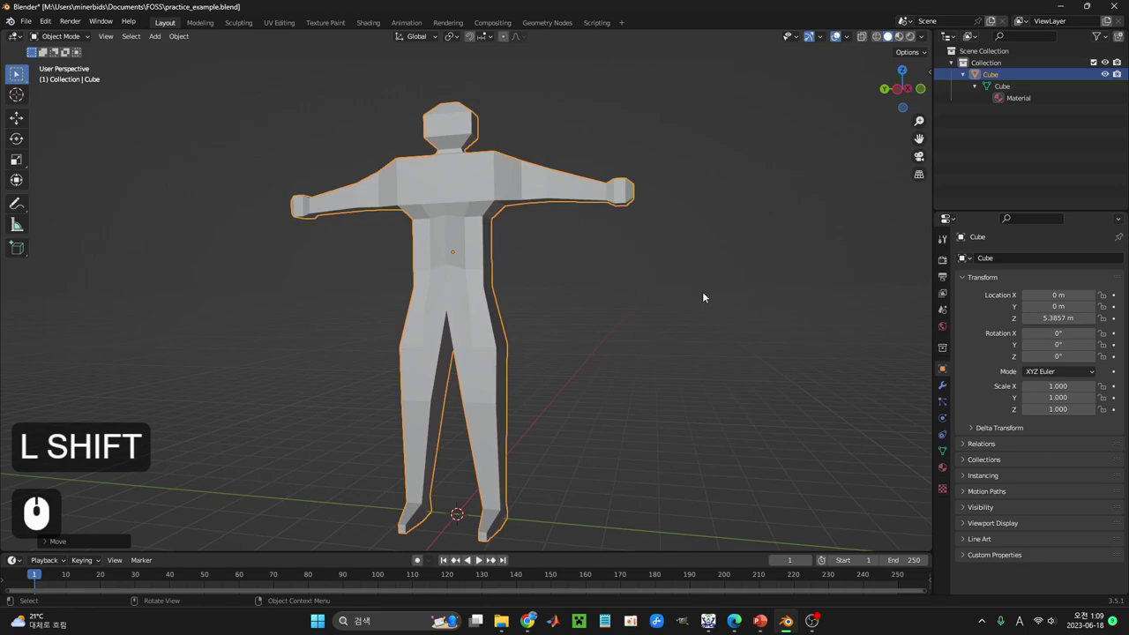
pyautogui.press('shift+a')
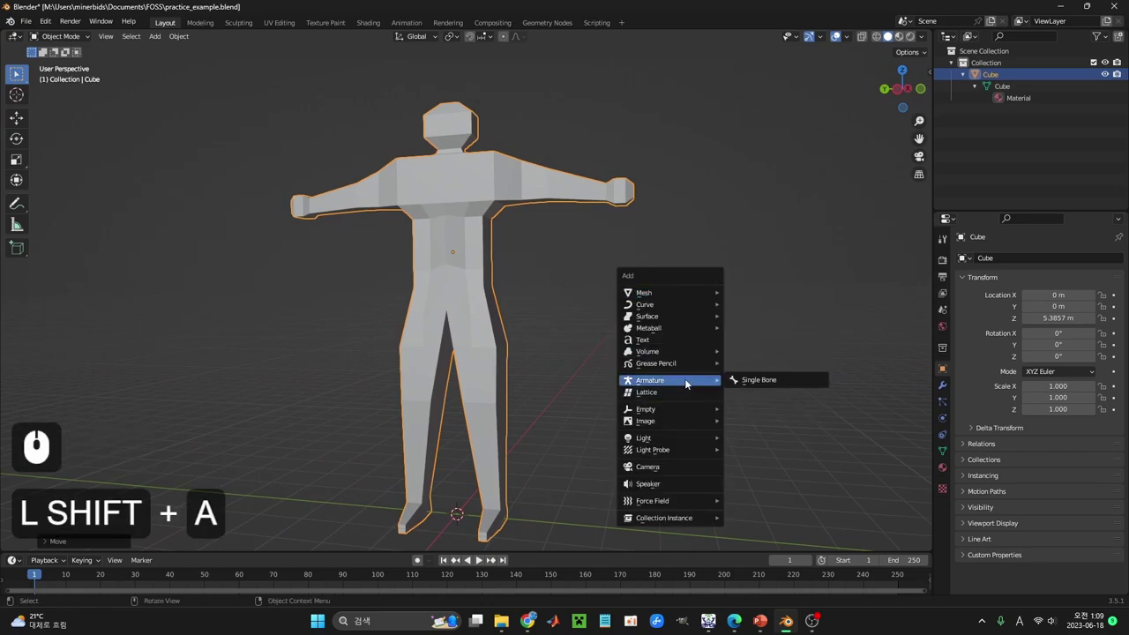
pyautogui.moveTo(750, 380); pyautogui.dragTo(593, 287)
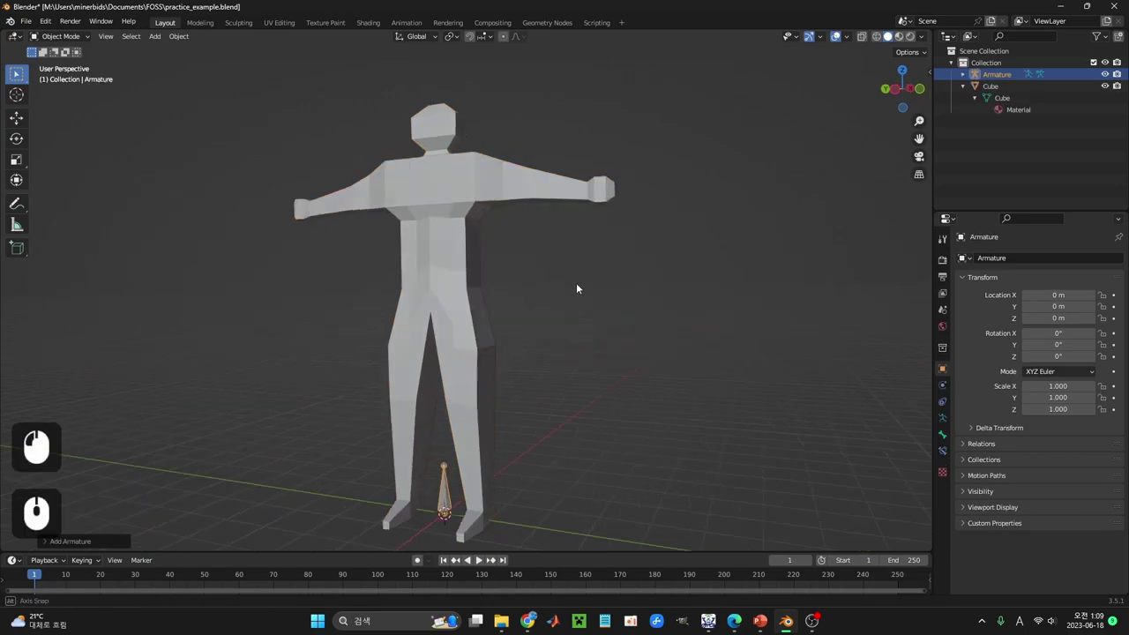
pyautogui.press('g')
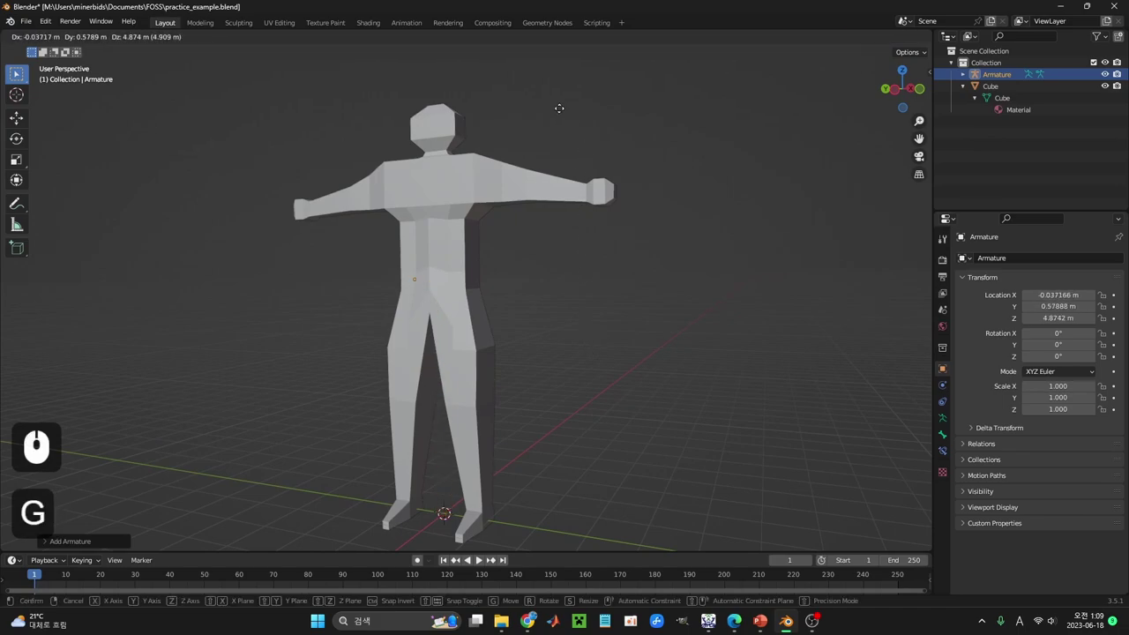
pyautogui.click(581, 115)
pyautogui.middleClick(592, 160)
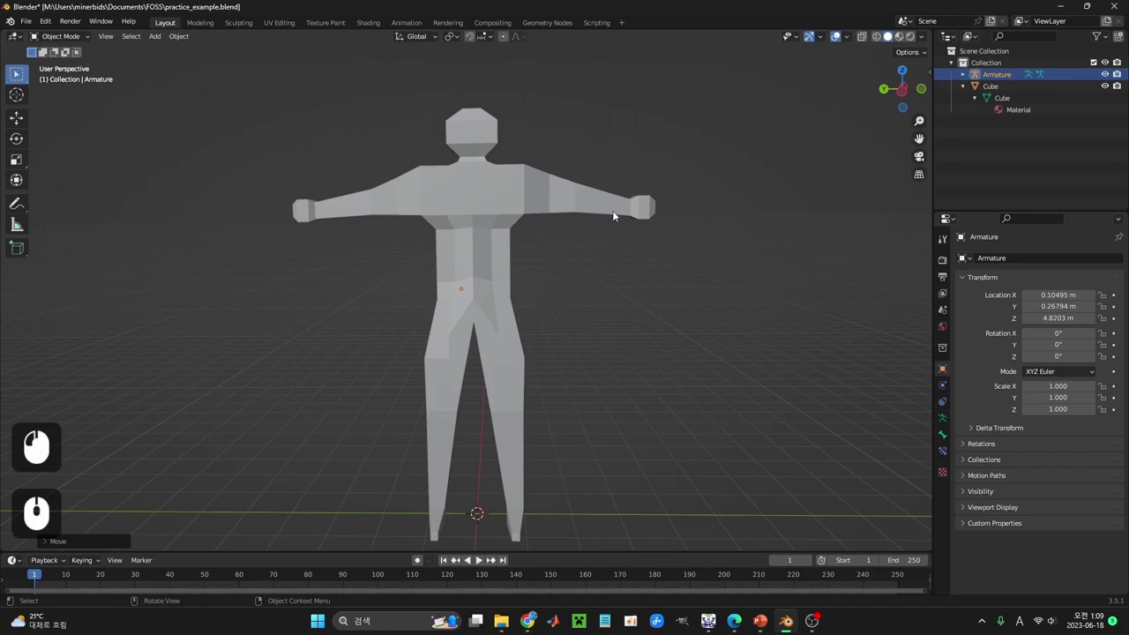
pyautogui.press('ctrl+z')
pyautogui.press('ctrl+z')
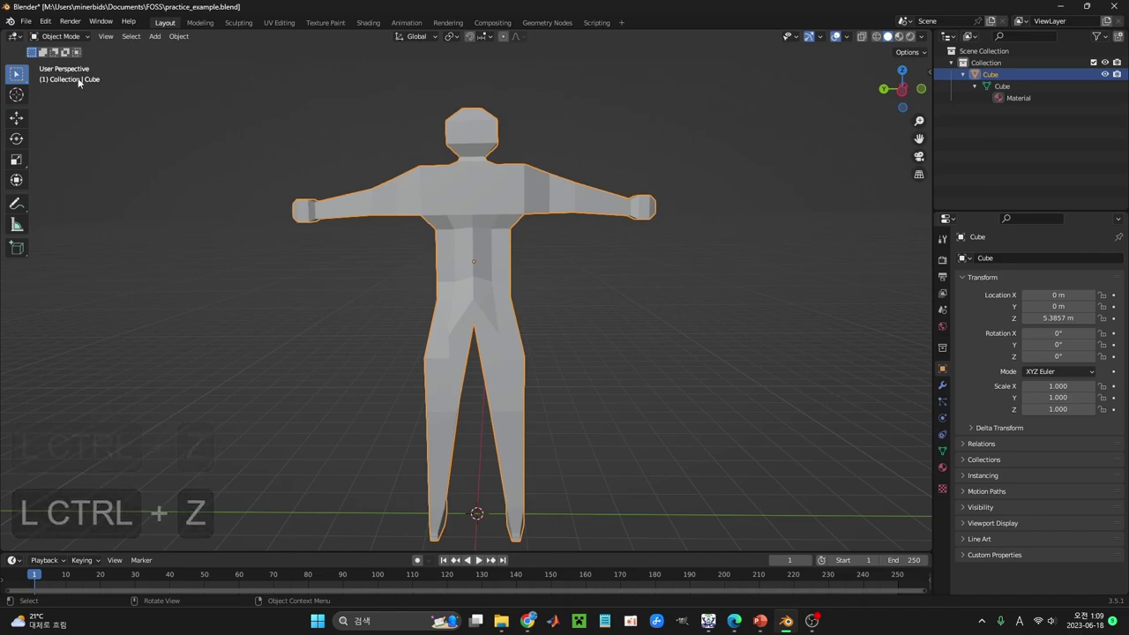
pyautogui.moveTo(34, 22); pyautogui.dragTo(79, 161)
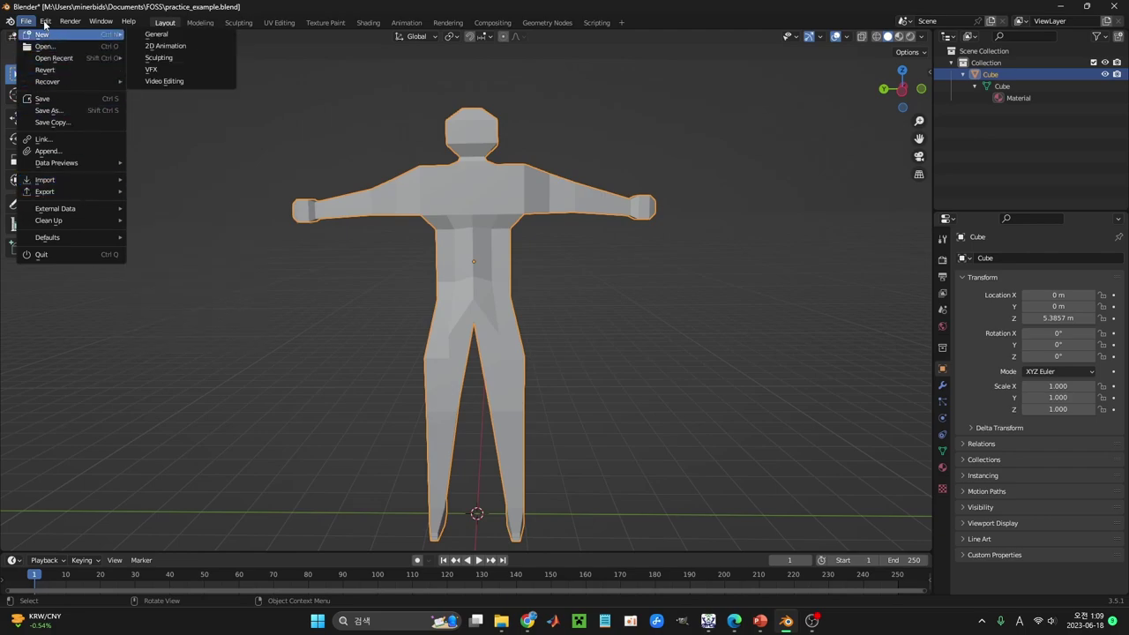
# Step: Show the Add-ons list in Edit > Preferences and browse through it
pyautogui.click(88, 3)
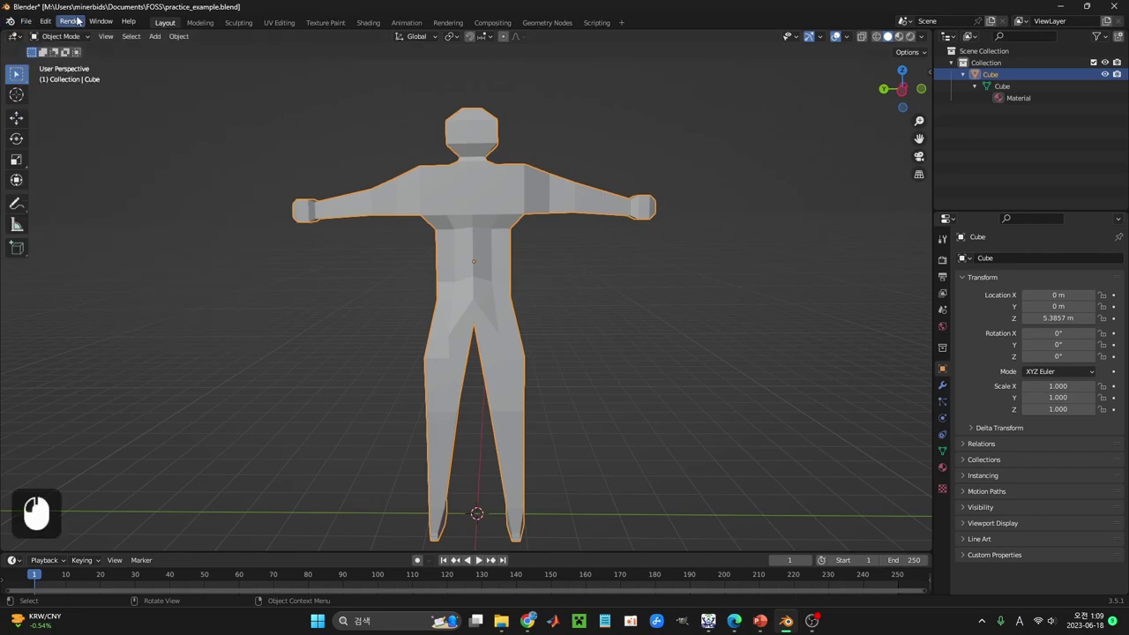
pyautogui.click(52, 23)
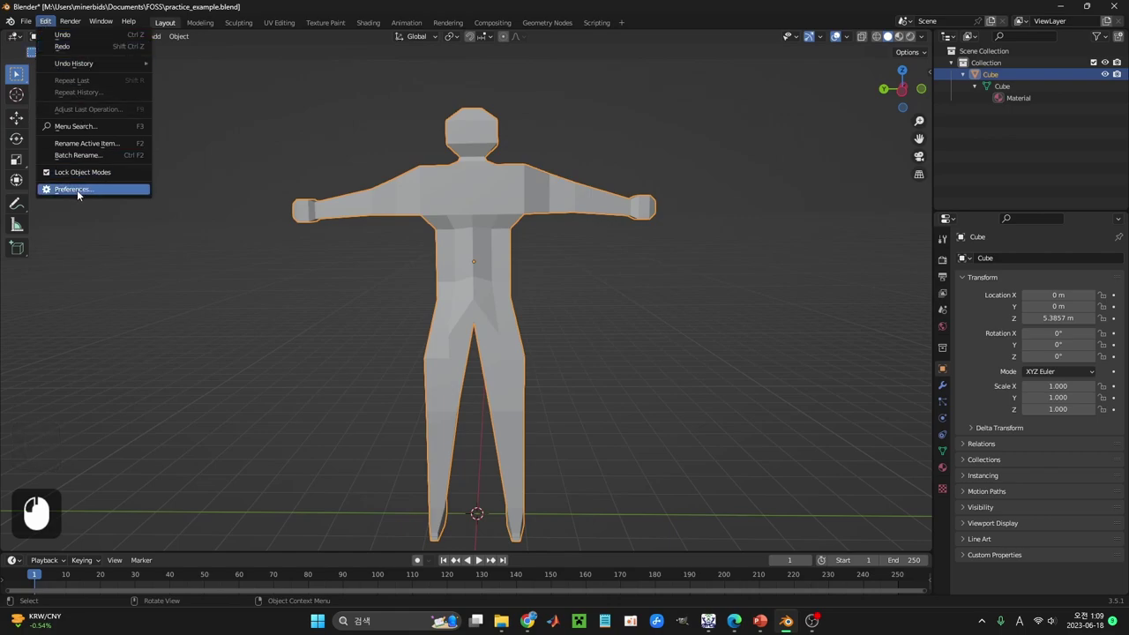
pyautogui.click(75, 195)
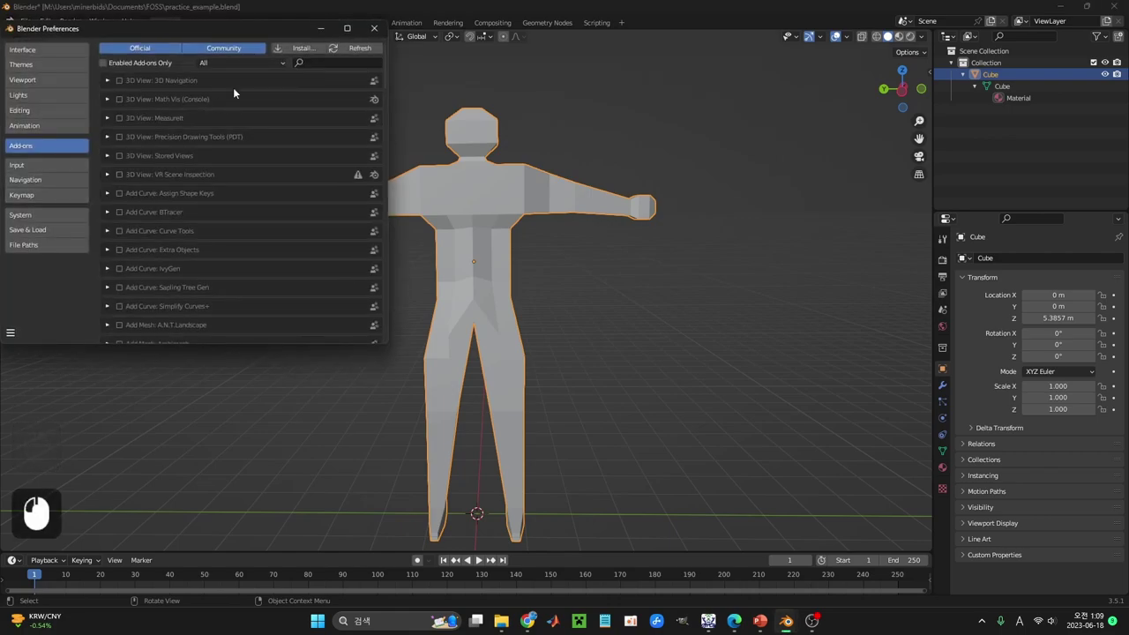
pyautogui.click(32, 153)
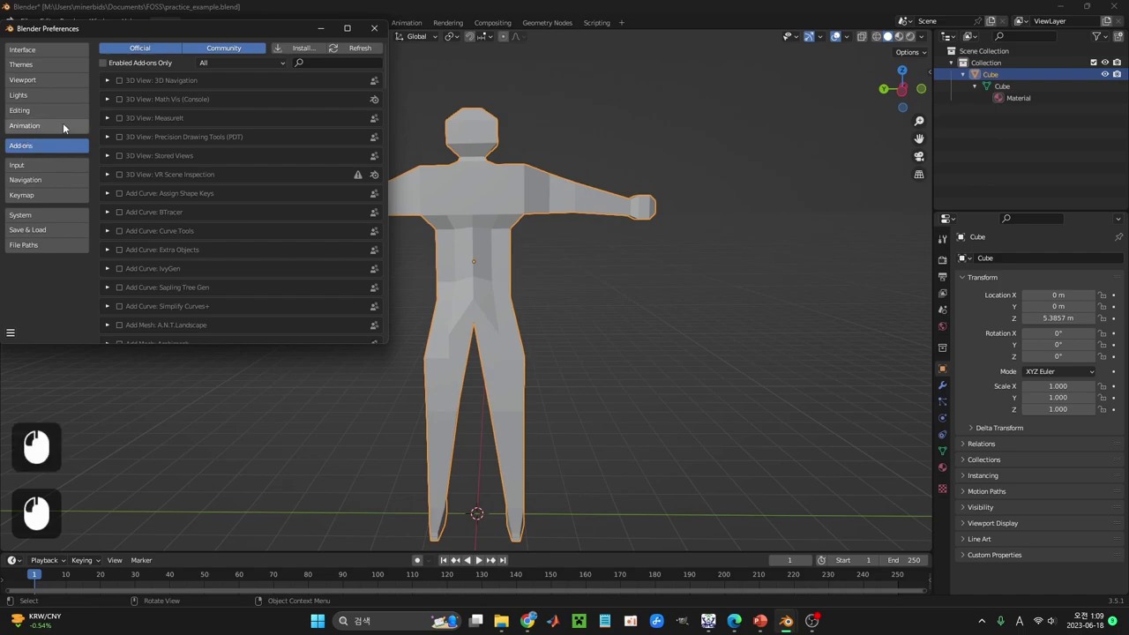
pyautogui.click(211, 211)
pyautogui.scroll(-3)
pyautogui.scroll(3)
pyautogui.scroll(-3)
pyautogui.scroll(3)
# Step: Search 'rigi', enable the Rigging: Rigify add-on and close Preferences
pyautogui.click(328, 71)
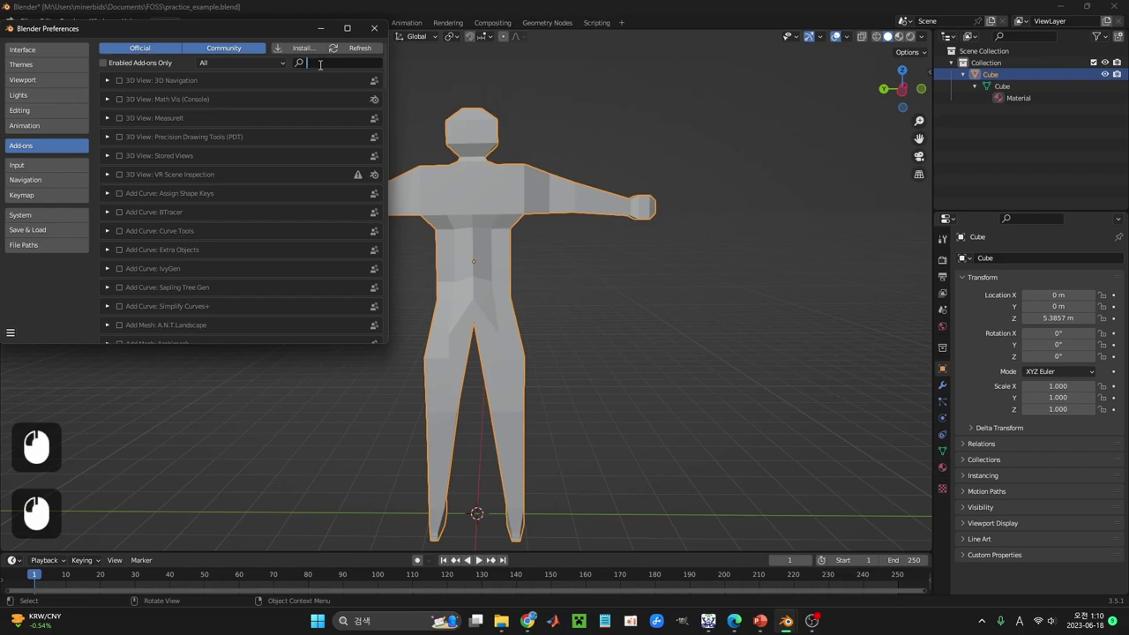
pyautogui.press('g')
pyautogui.press('i')
pyautogui.press('BackSpace')
pyautogui.press('BackSpace')
pyautogui.press('r')
pyautogui.press('i')
pyautogui.press('g')
pyautogui.press('i')
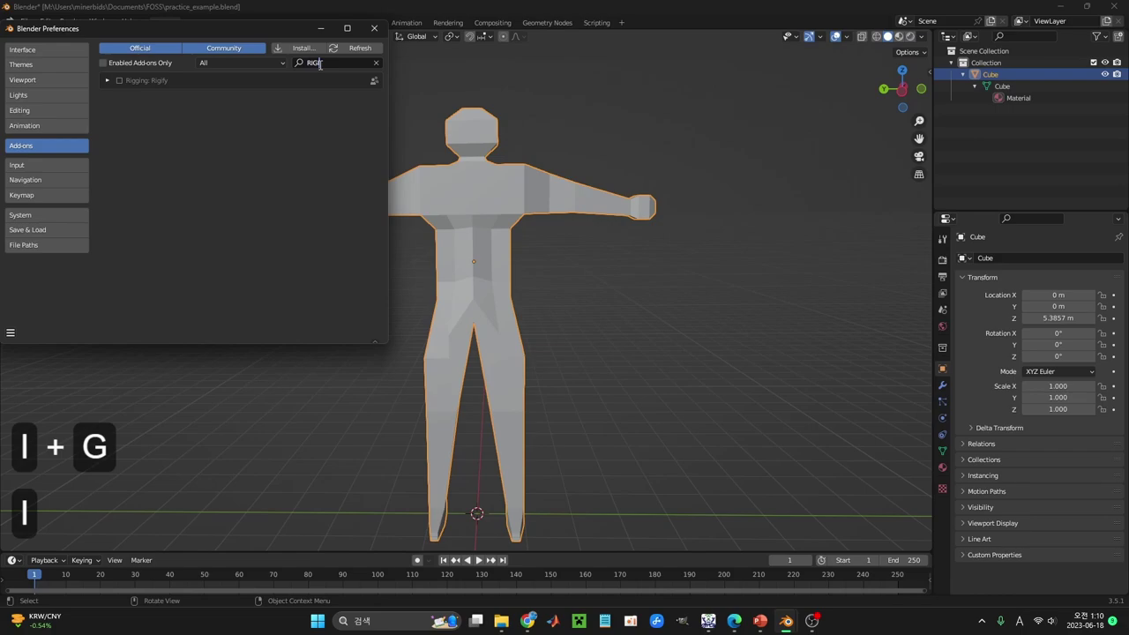
pyautogui.click(120, 83)
pyautogui.click(118, 82)
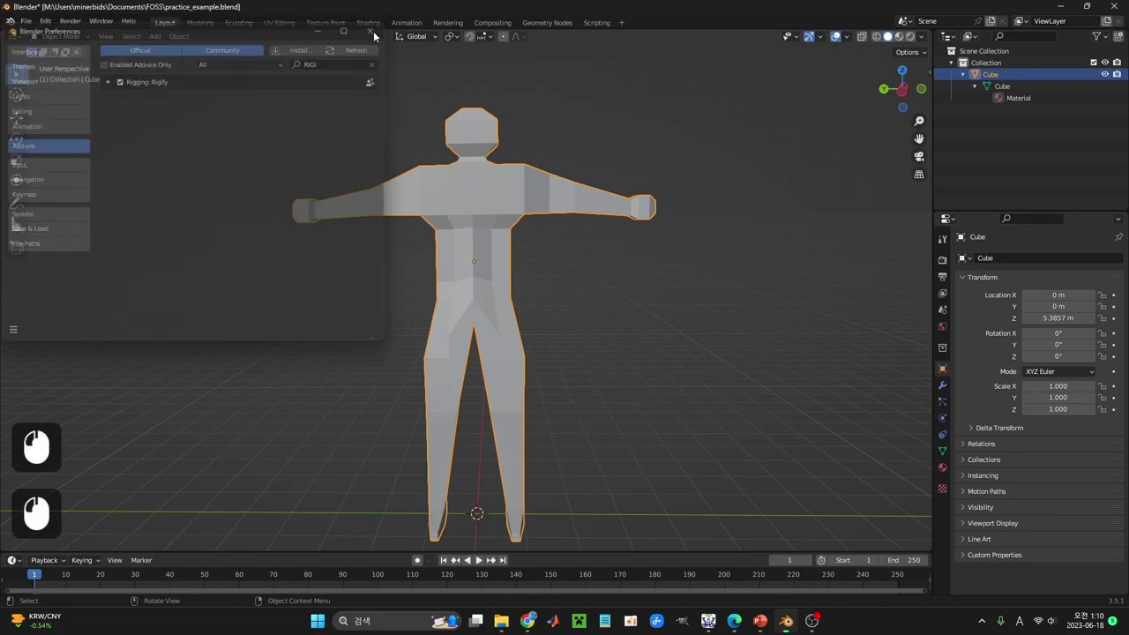
# Step: Add a Rigify Human (Meta-Rig) armature to the scene and select it
pyautogui.press('shift+a')
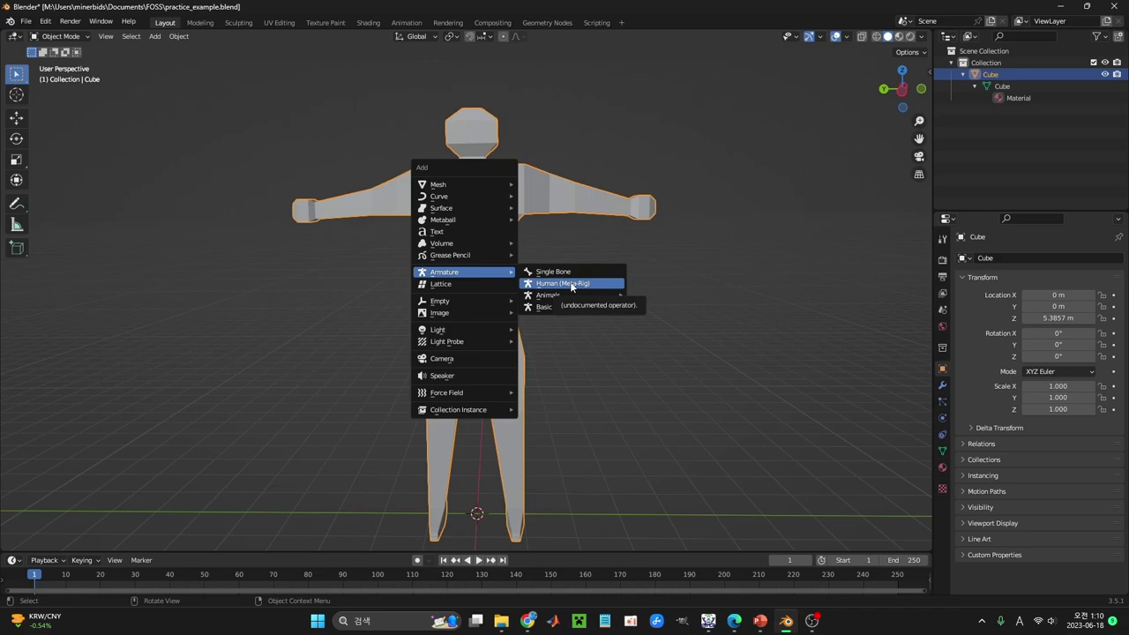
pyautogui.click(576, 286)
pyautogui.middleClick(665, 363)
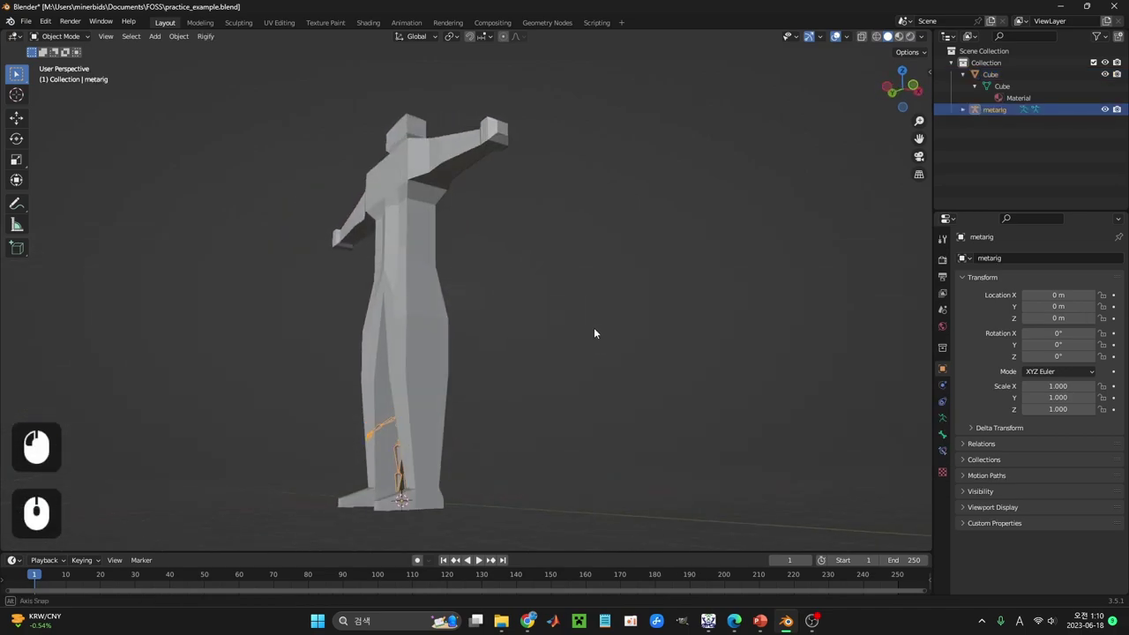
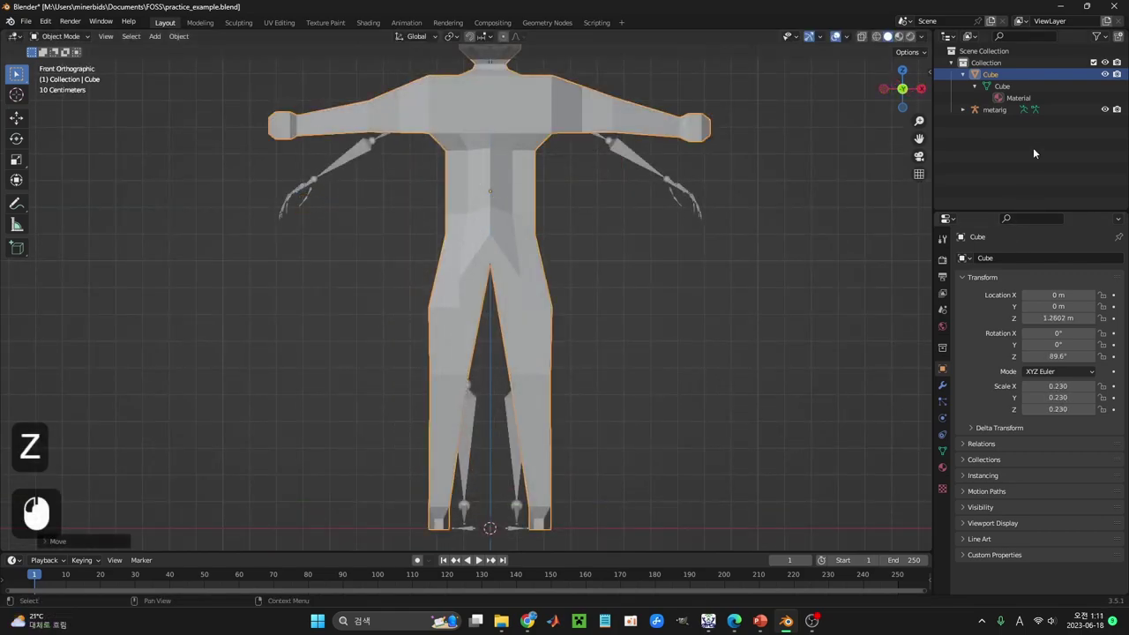
pyautogui.click(979, 110)
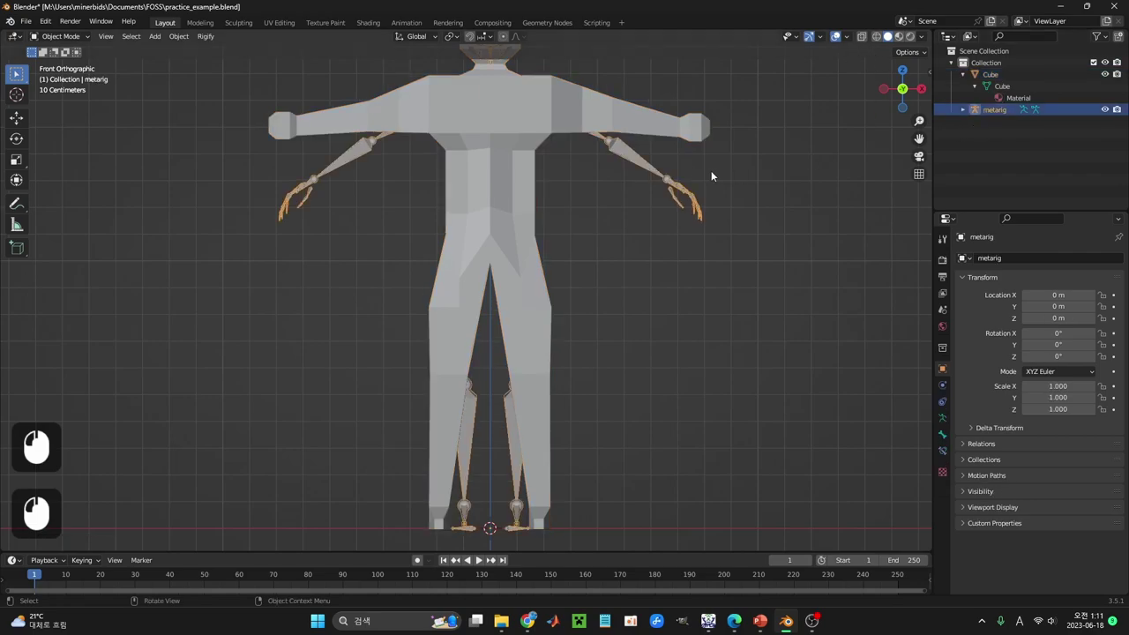
# Step: Enable Viewport Display > In Front so the metarig bones draw over the mesh
pyautogui.middleClick(758, 174)
pyautogui.scroll(-3)
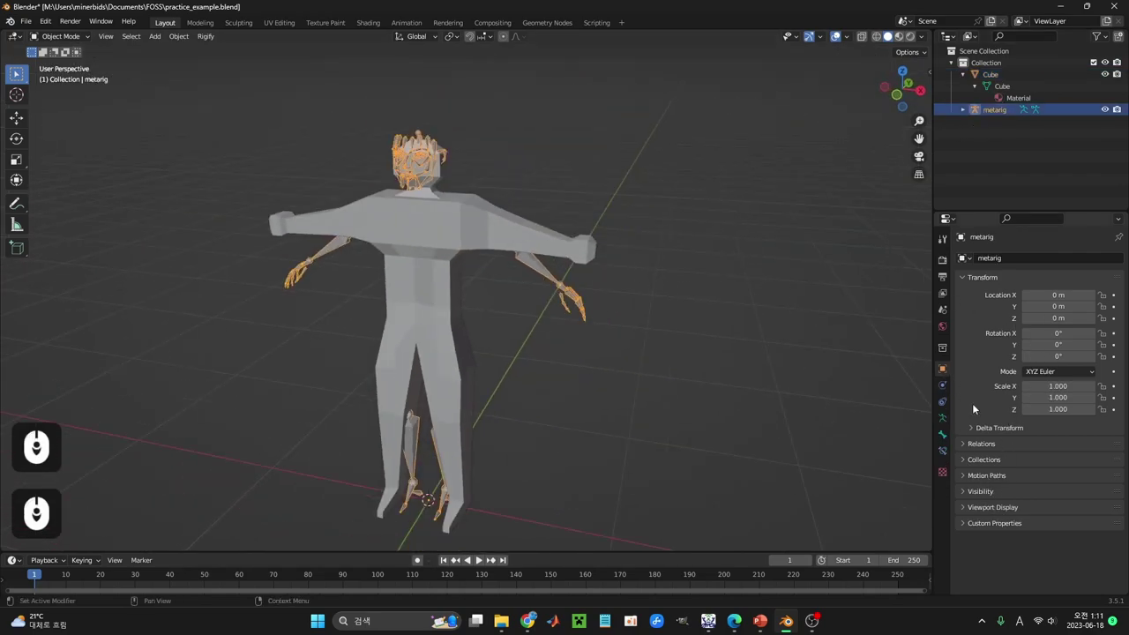
pyautogui.click(966, 509)
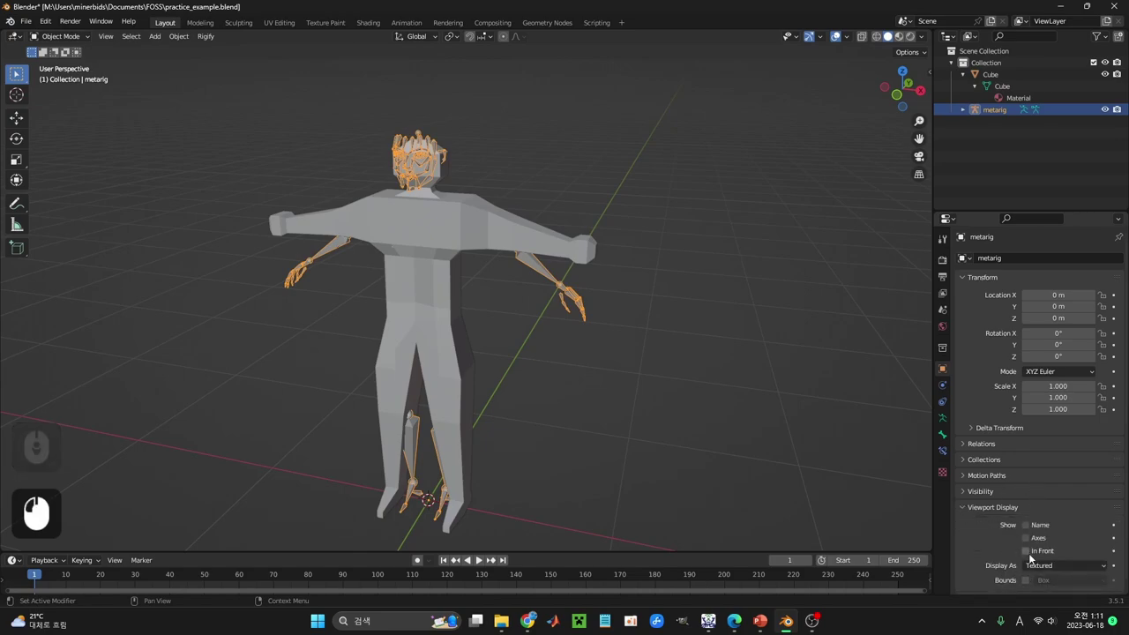
pyautogui.click(1031, 554)
pyautogui.middleClick(619, 465)
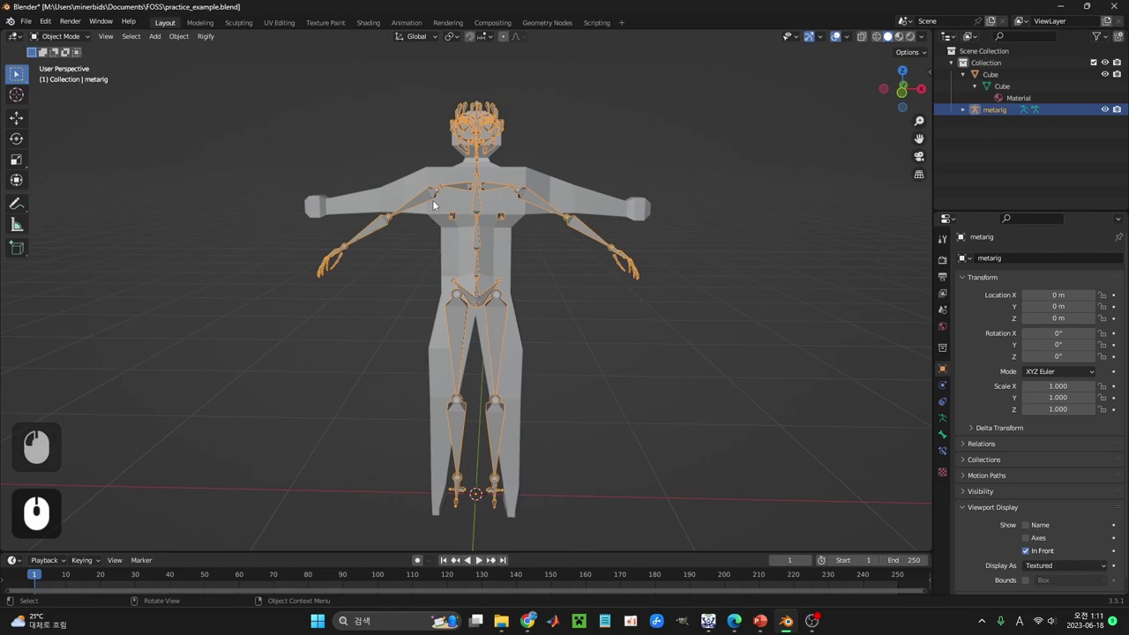
# Step: Review the rig inside the figure and switch to the Modeling workspace for bone editing
pyautogui.click(392, 220)
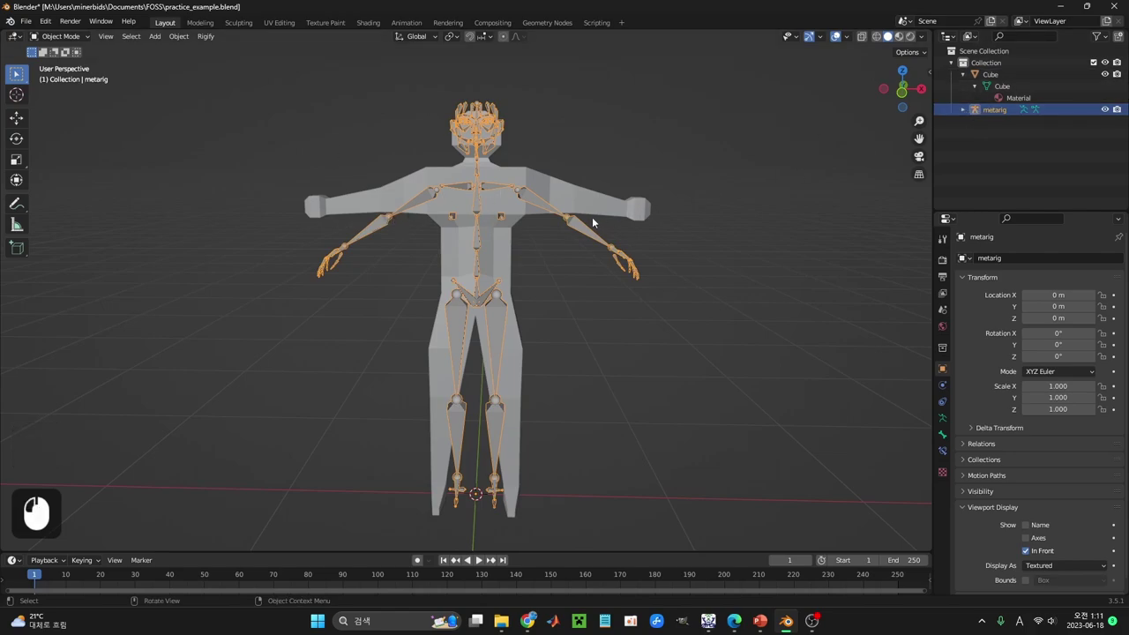
pyautogui.click(566, 218)
pyautogui.middleClick(672, 149)
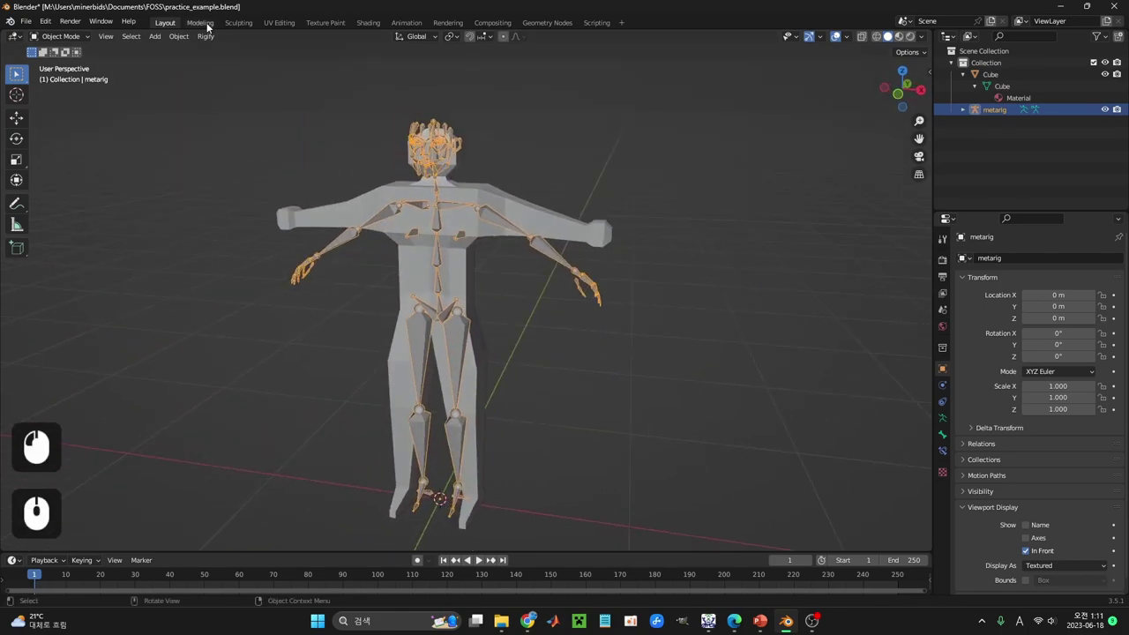
pyautogui.click(207, 27)
# Step: Enable X-Axis Mirror in the active tool settings for symmetric bone edits
pyautogui.scroll(3)
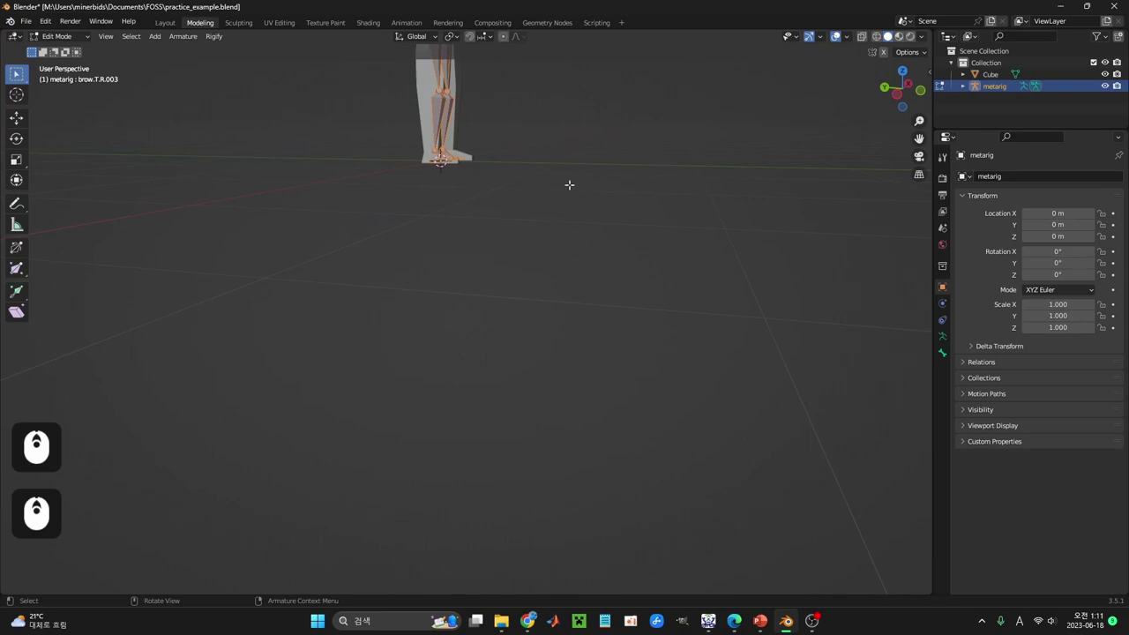
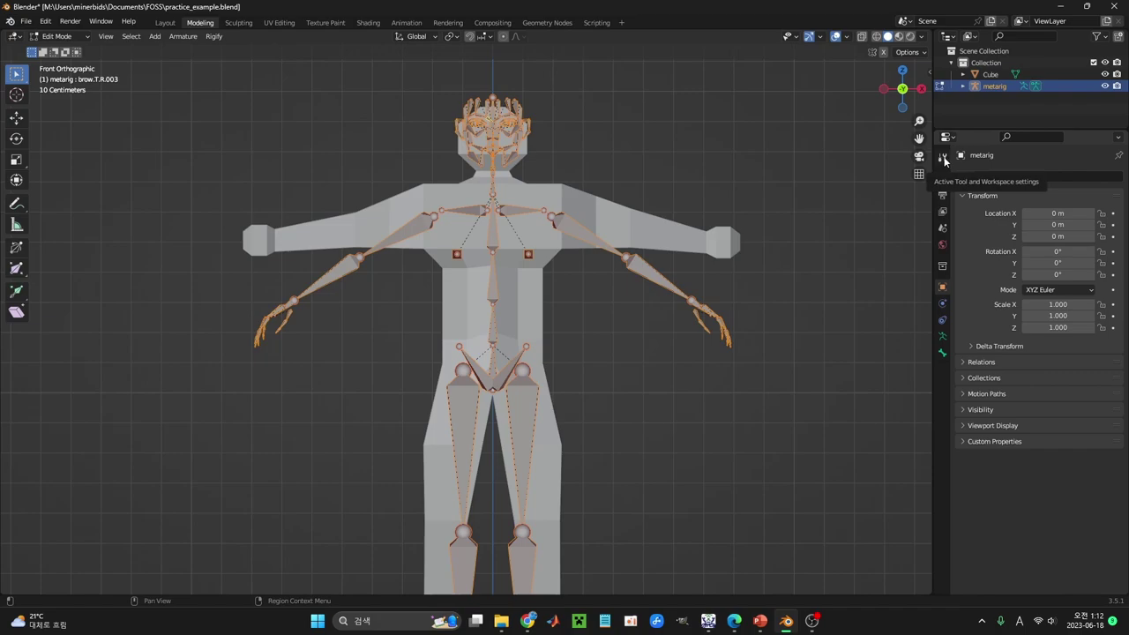
pyautogui.click(946, 161)
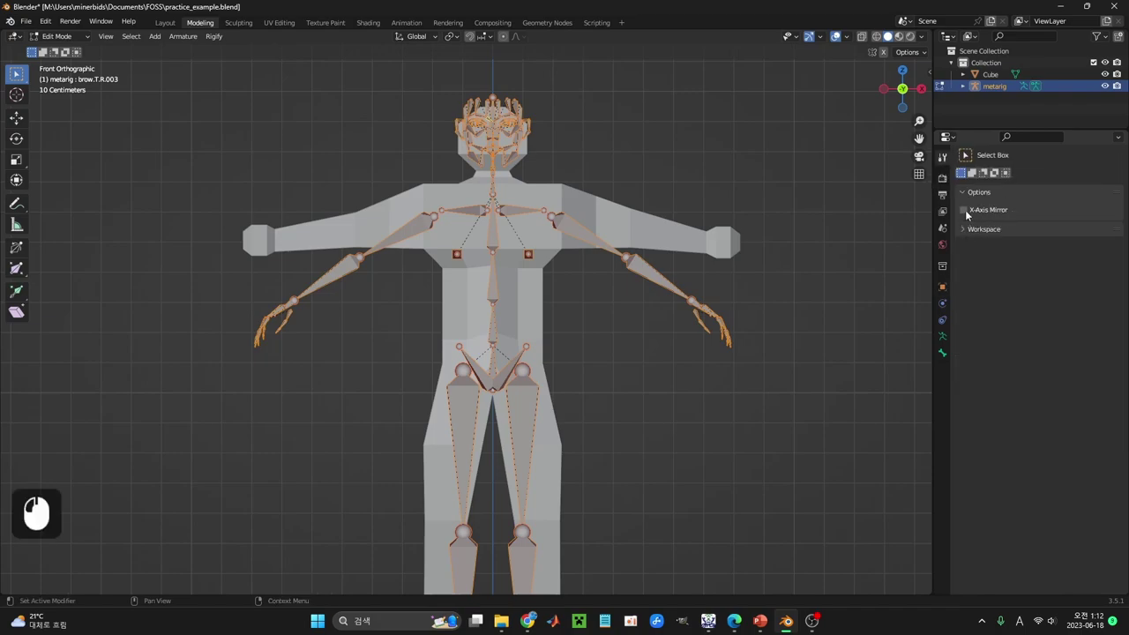
pyautogui.click(966, 214)
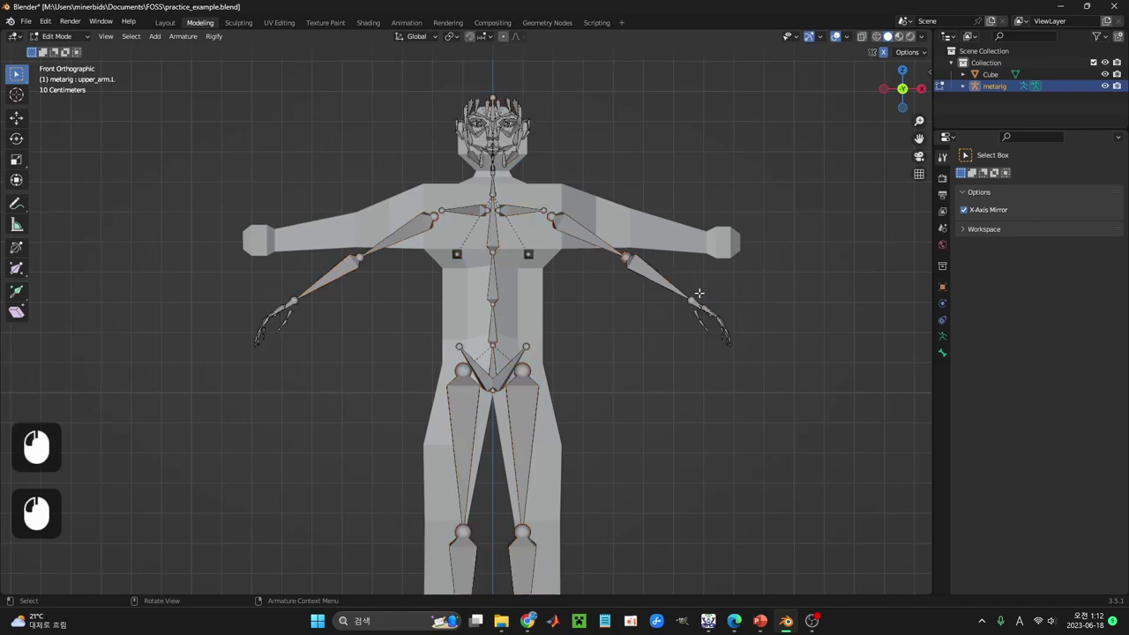
# Step: Move the arm's elbow joint up into the mesh arm, mirrored on both sides
pyautogui.press('z')
pyautogui.click(706, 298)
pyautogui.press('g')
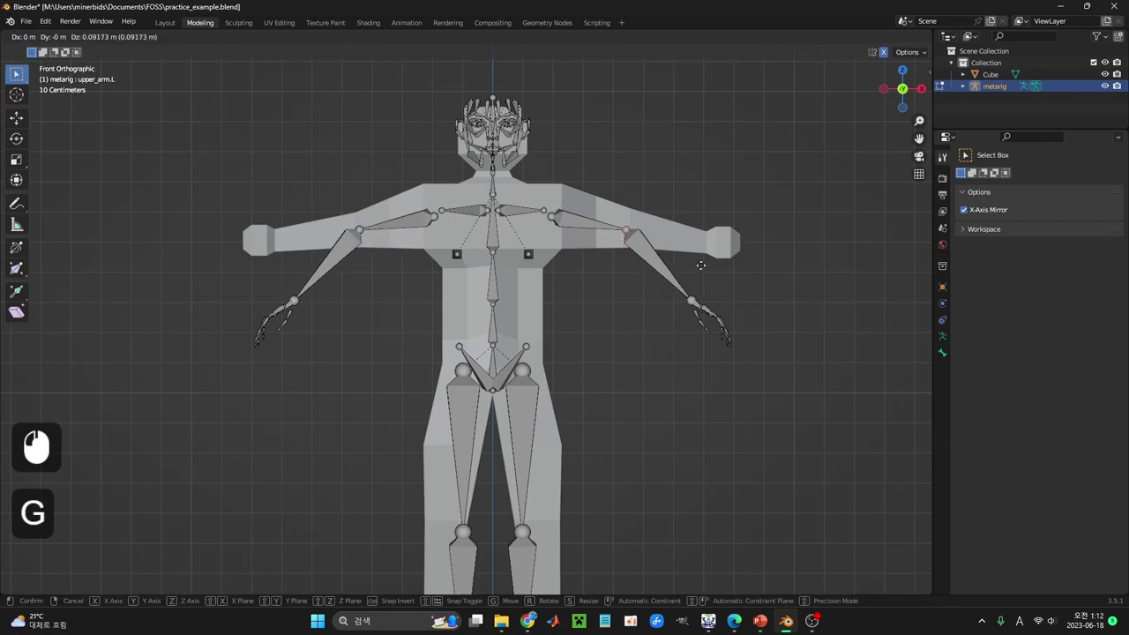
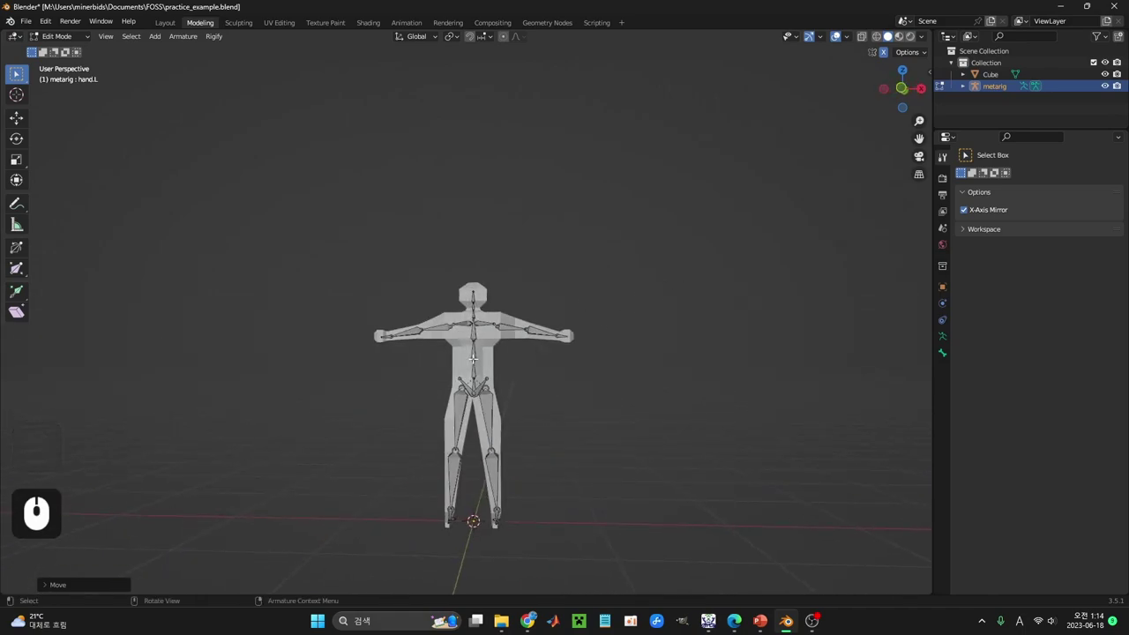
# Step: Parent the humanoid mesh to the metarig with Armature Deform automatic weights
pyautogui.moveTo(158, 27); pyautogui.dragTo(476, 232)
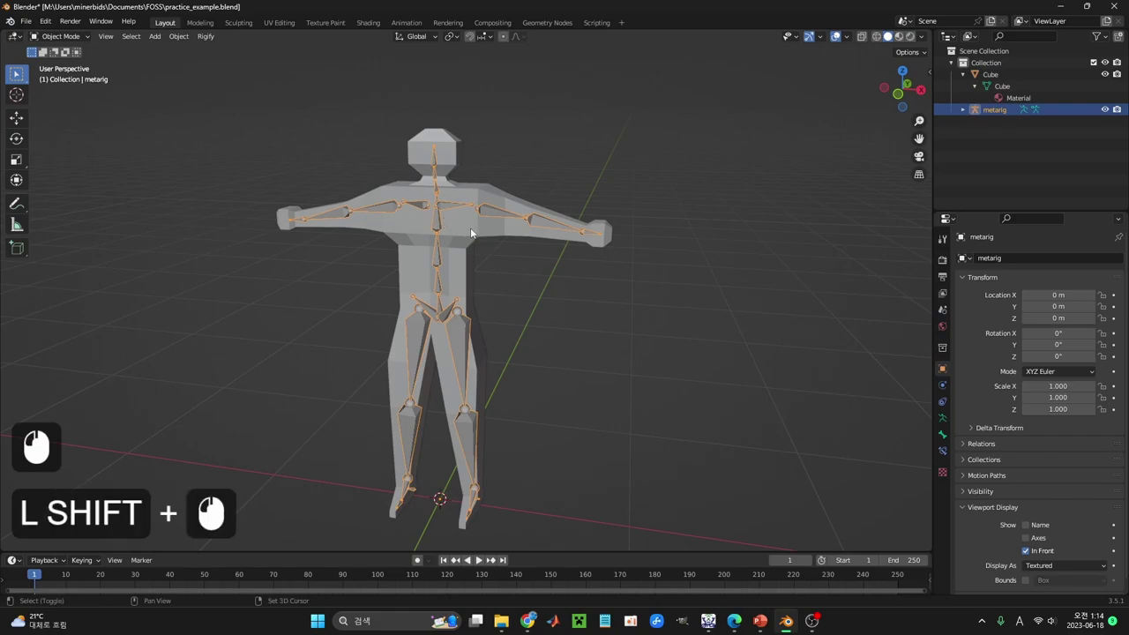
pyautogui.click(471, 230)
pyautogui.click(434, 208)
pyautogui.press('ctrl+shift+p')
pyautogui.click(440, 223)
# Step: Enter Pose Mode on the metarig and select the forearm.L bone
pyautogui.middleClick(546, 264)
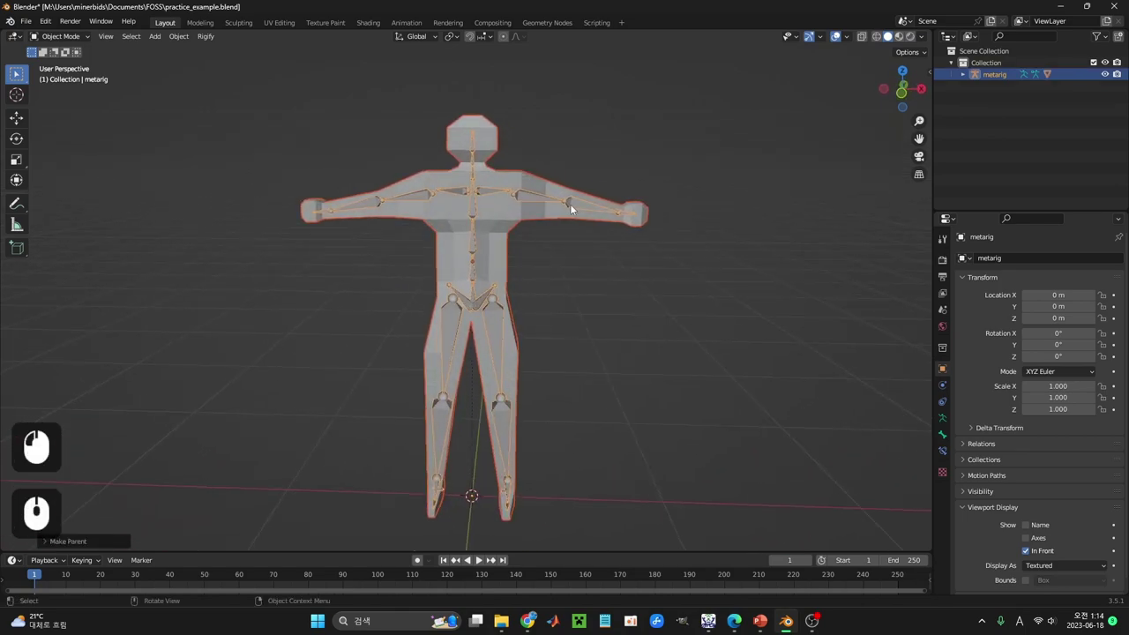
pyautogui.click(573, 207)
pyautogui.press('ctrl+Tab')
pyautogui.click(591, 207)
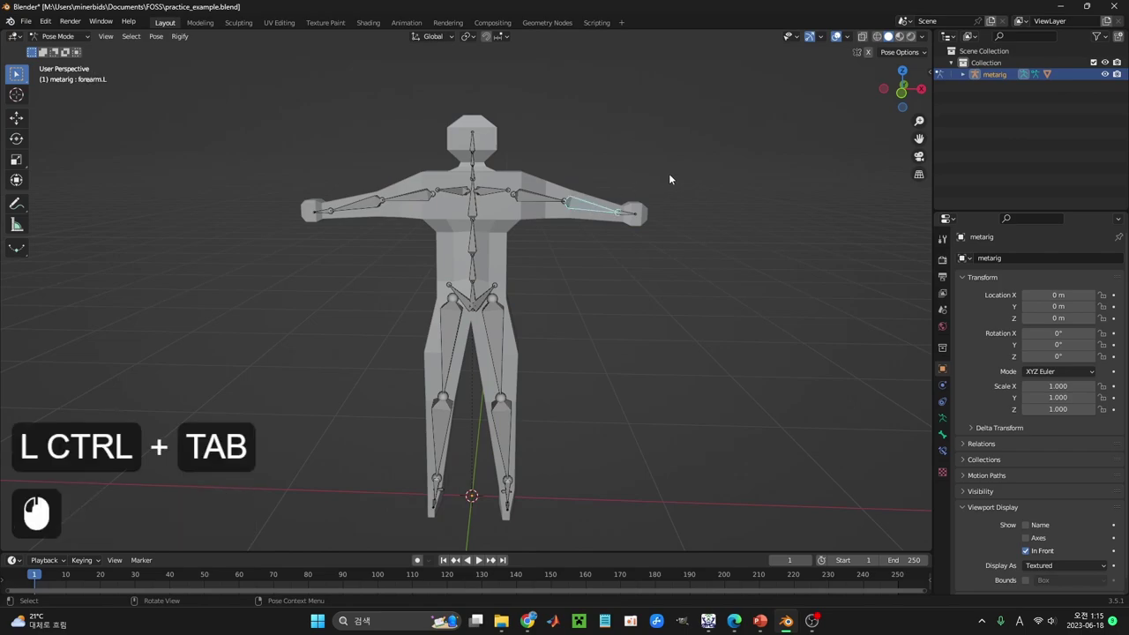
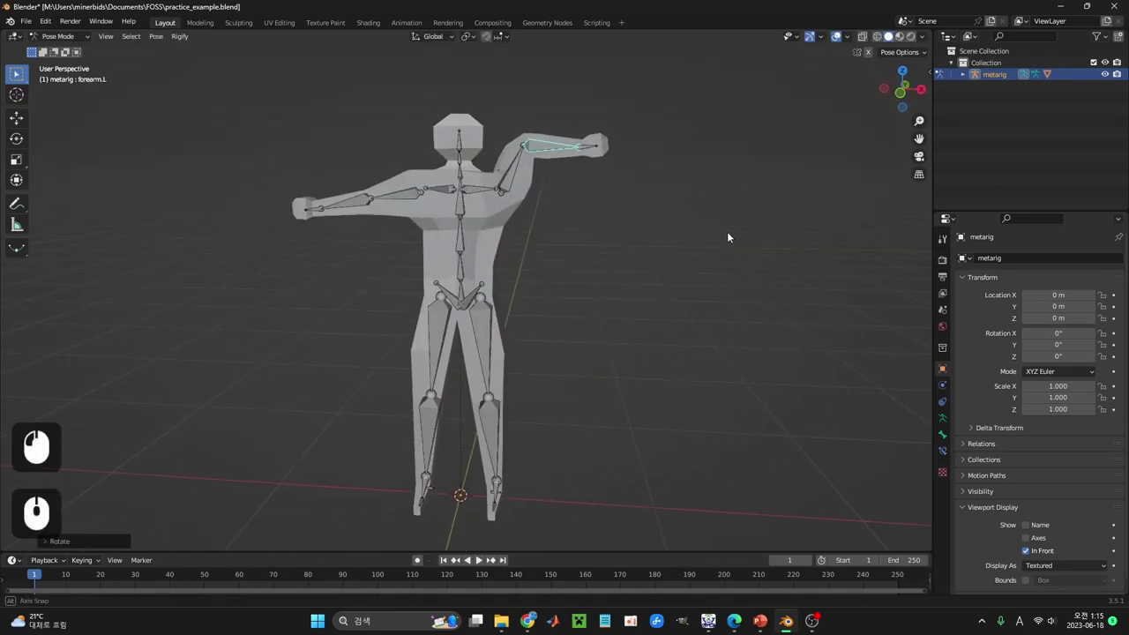
# Step: Rotate forearm.L upward and confirm so the mesh arm bends with it
pyautogui.click(462, 145)
pyautogui.press('r')
pyautogui.press('KP_Multiply')
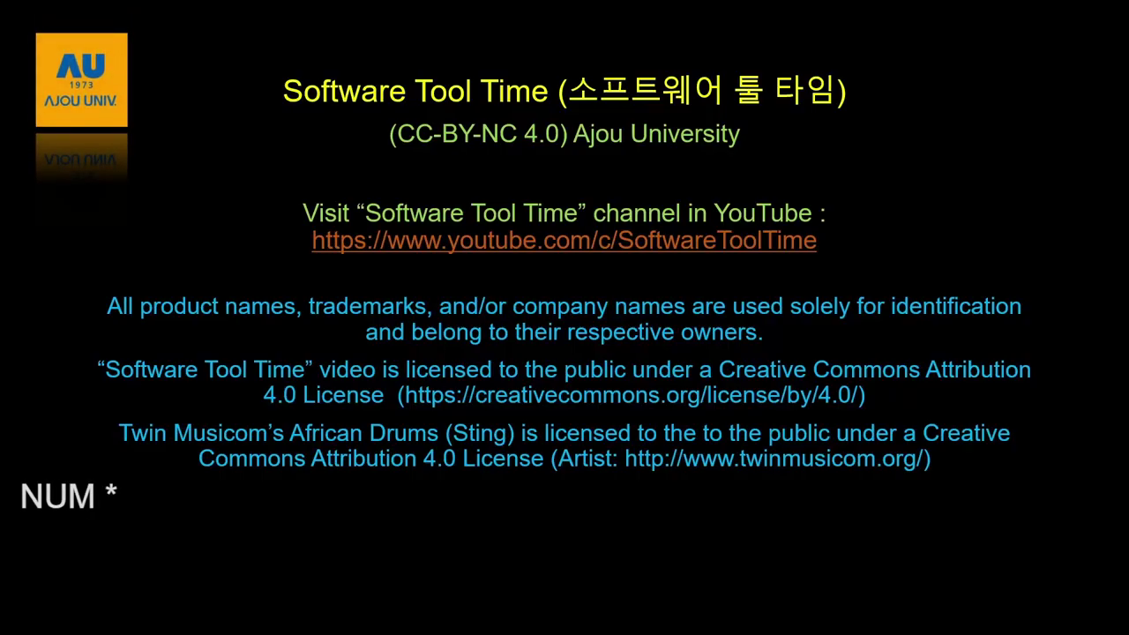